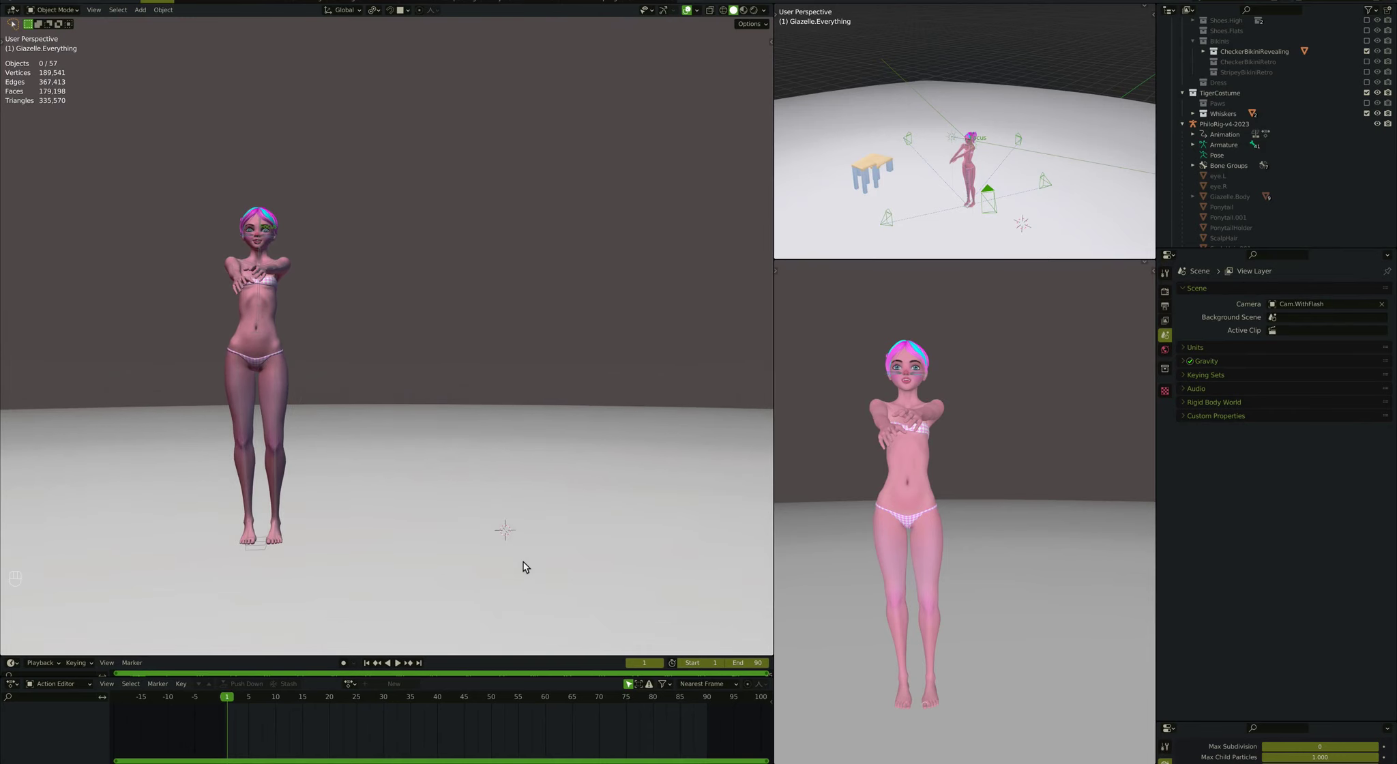
Step: Add a new armature beside the character and start editing its bones in front view
key("shift+a")
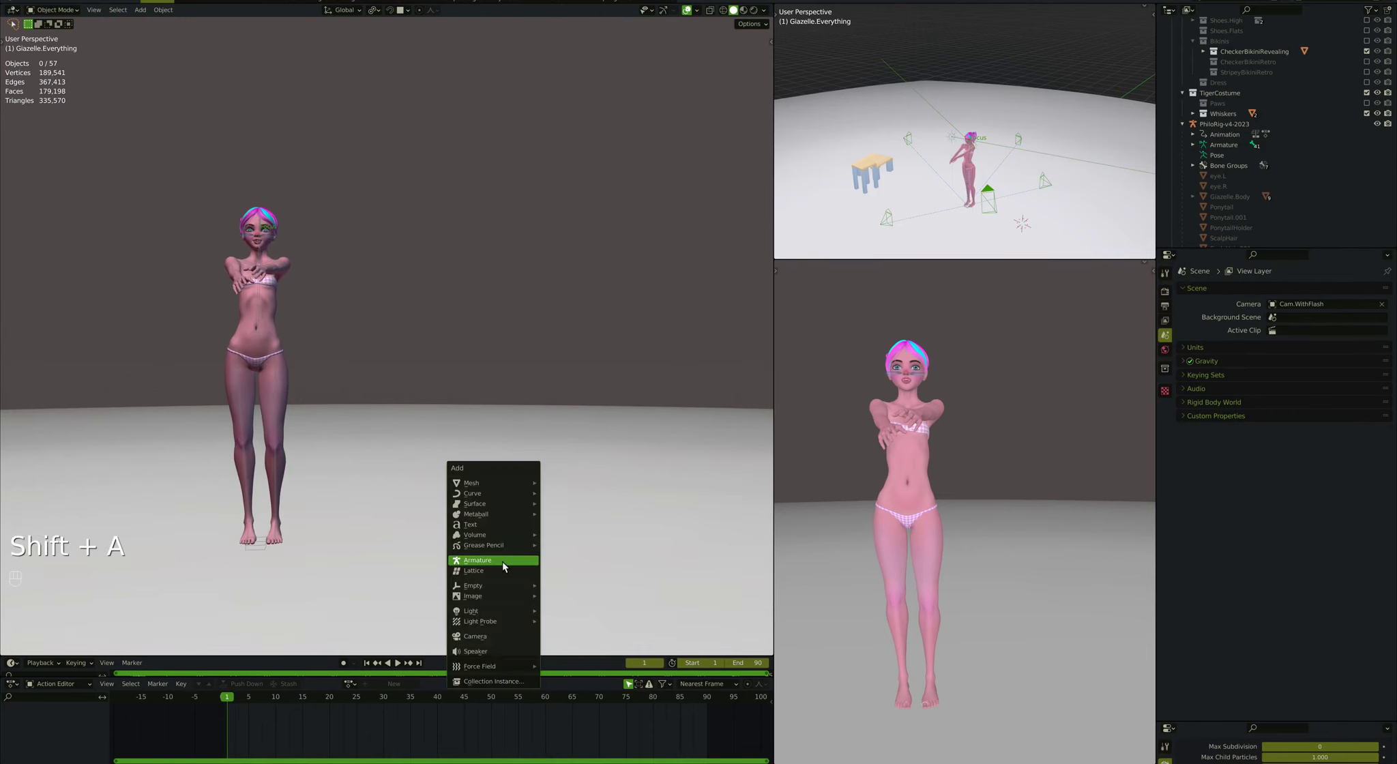
key("super+Down")
key("Tab")
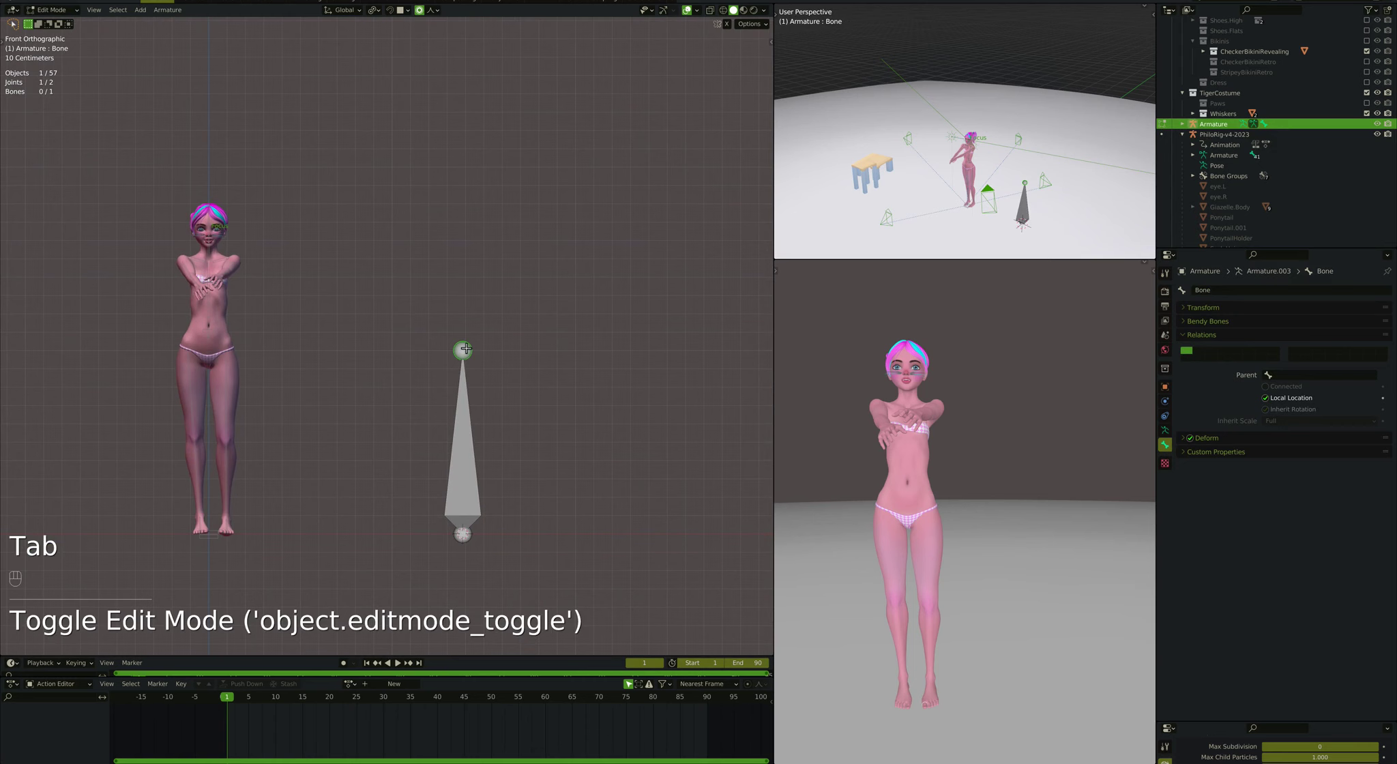
Step: Extrude a second connected bone upward and switch to Pose Mode
key("e")
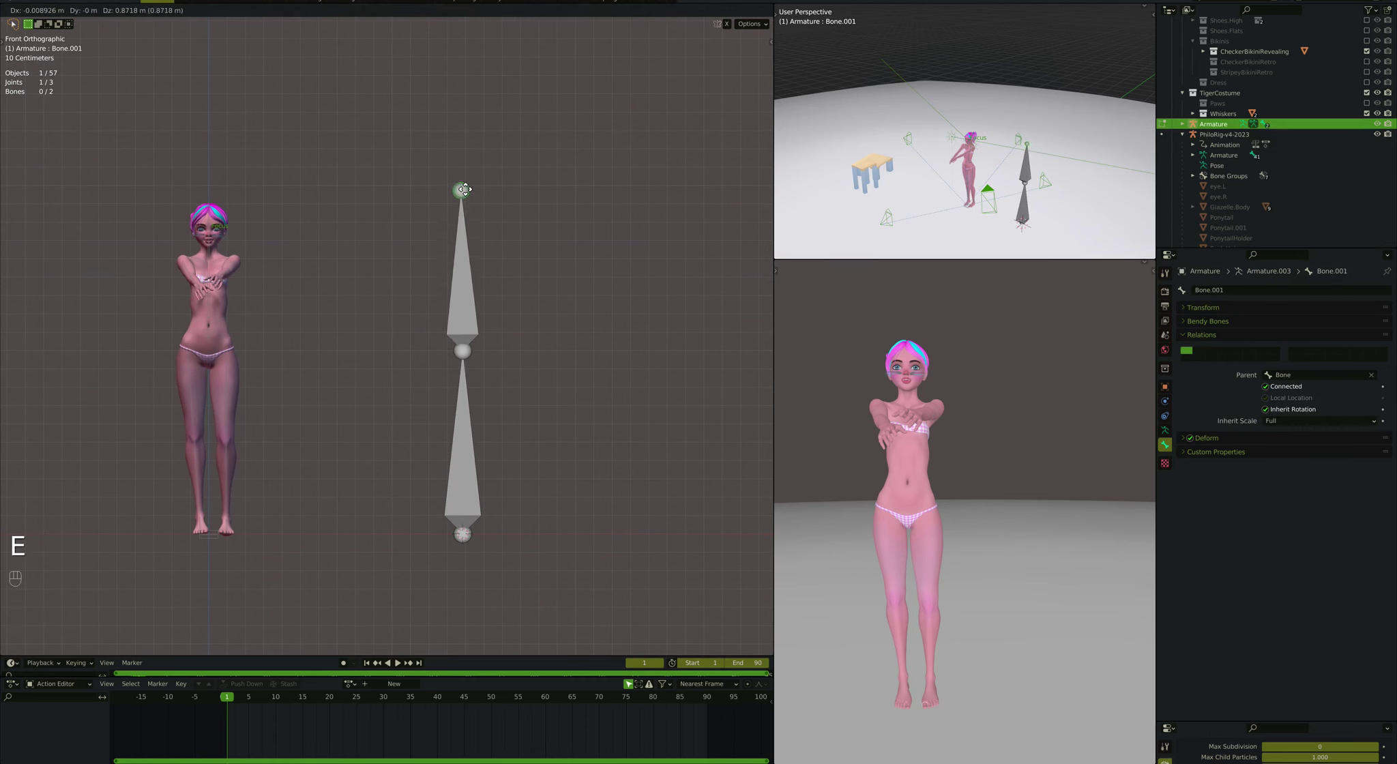
key("g")
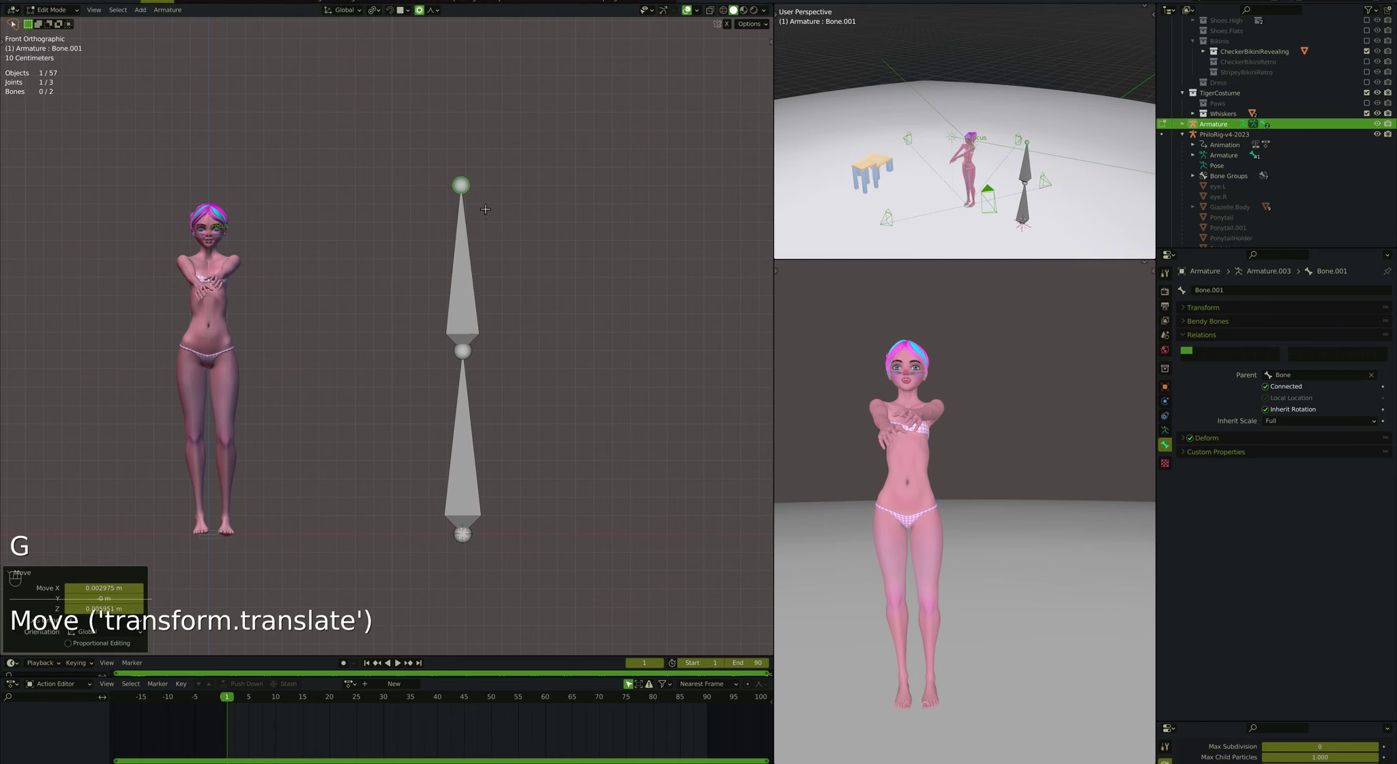
key("Tab")
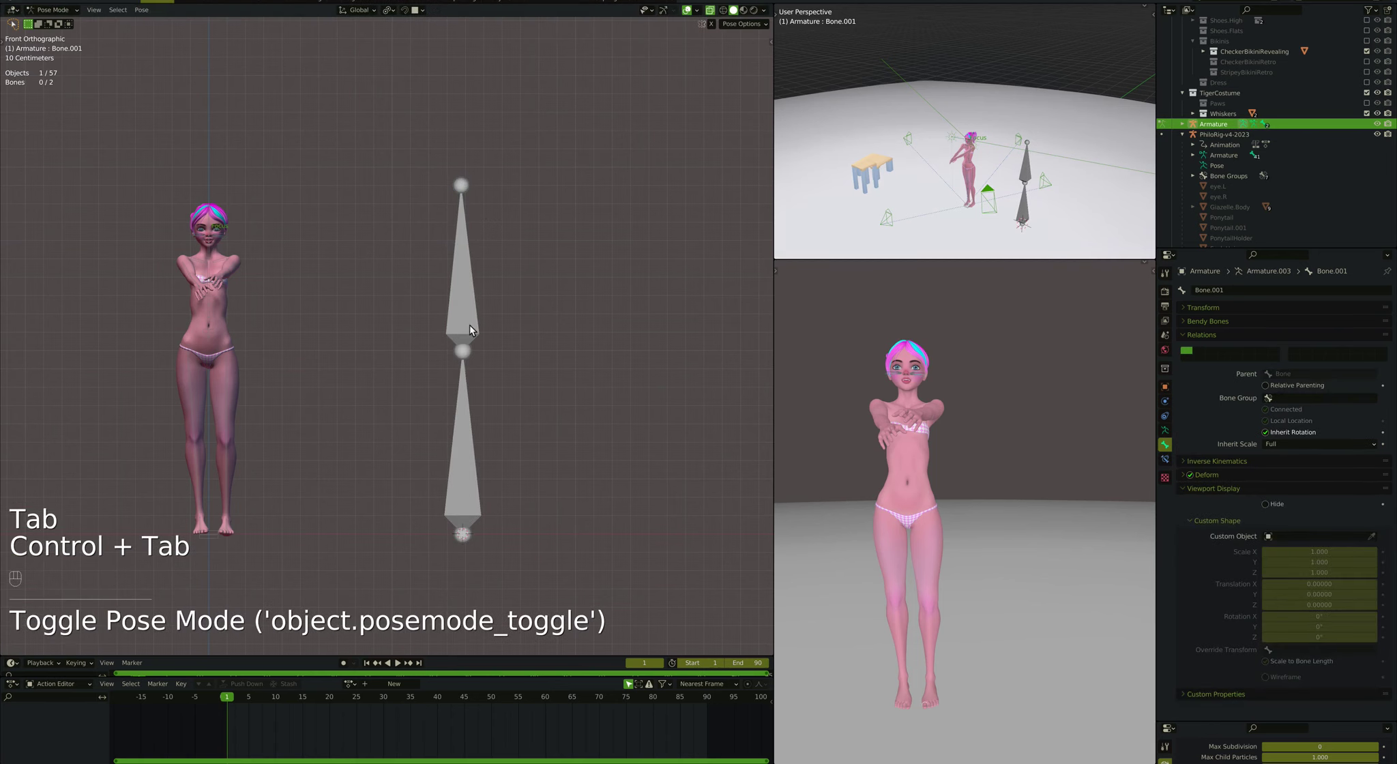
left_click(471, 318)
key("r")
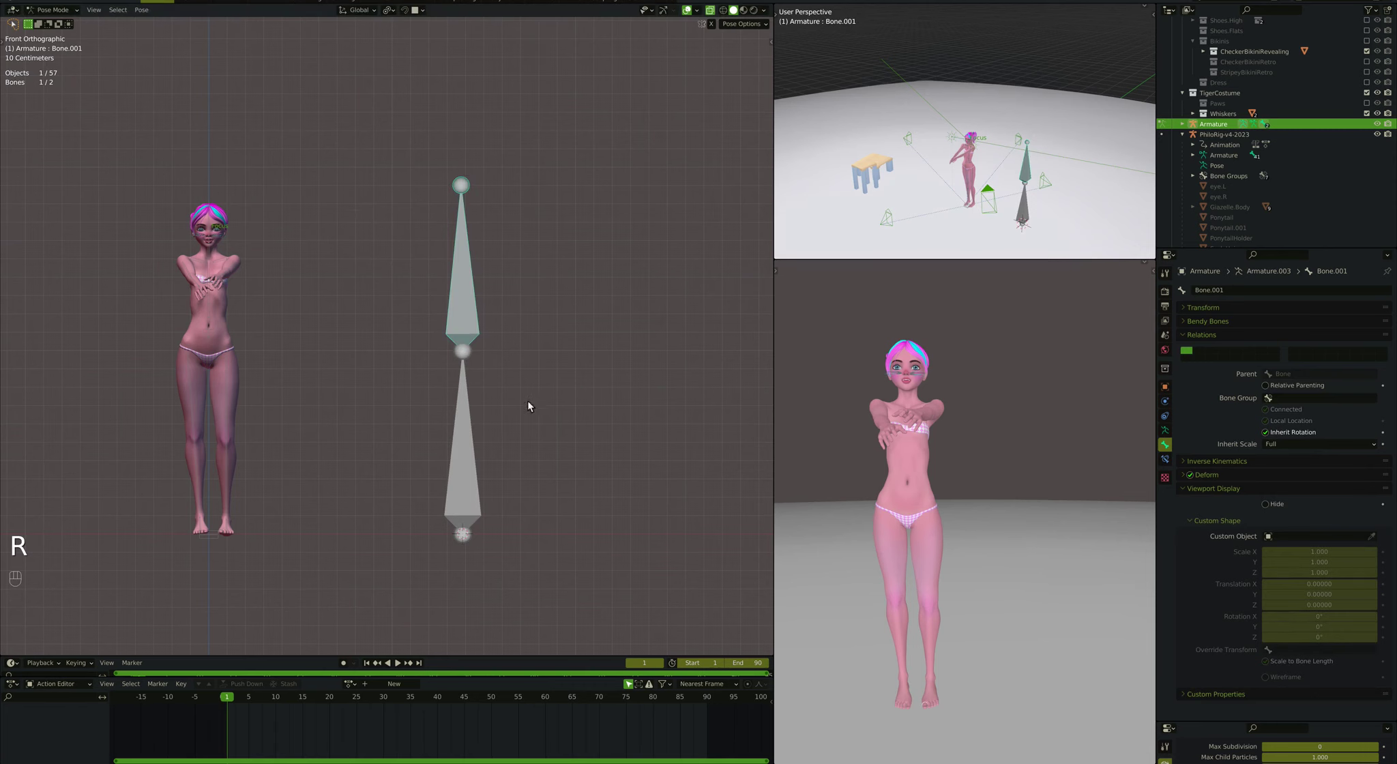
left_click(471, 426)
key("r")
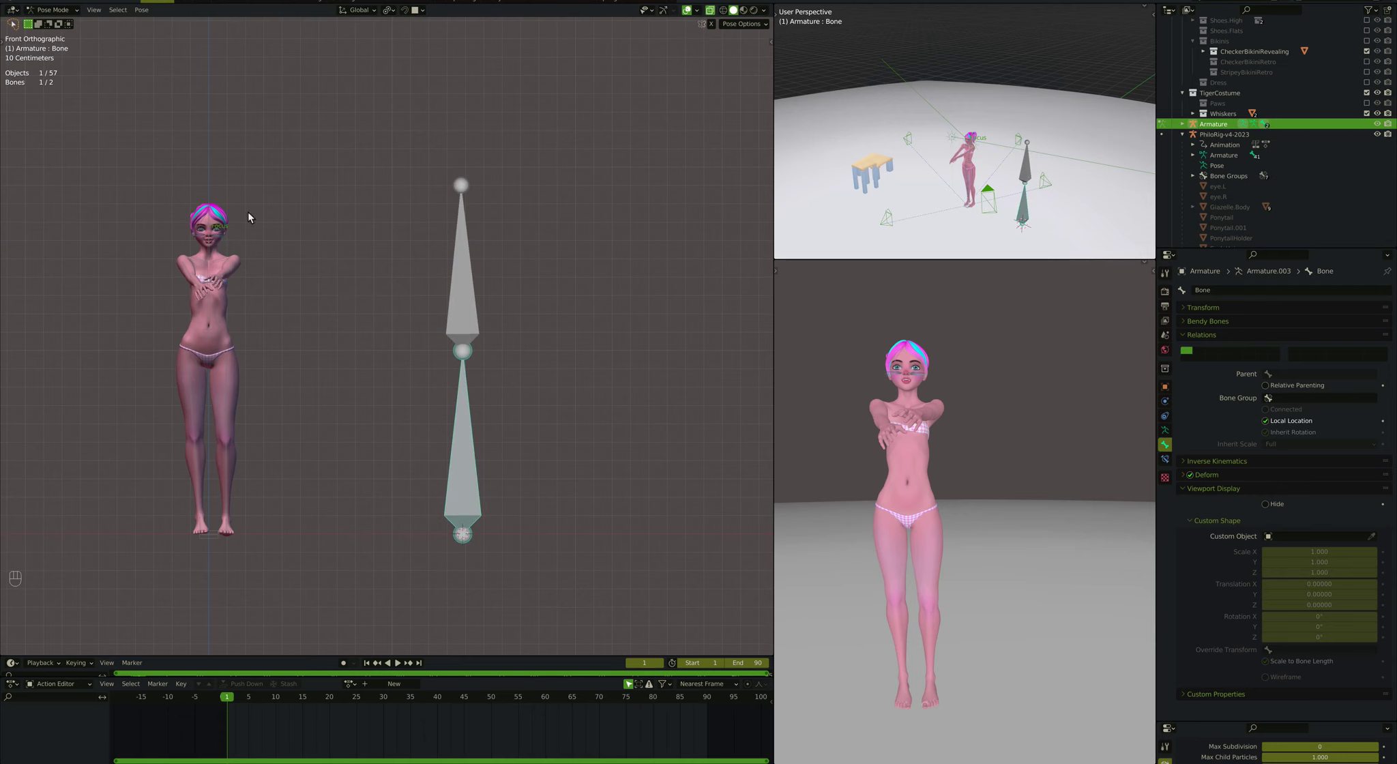
left_click(472, 274)
key("r")
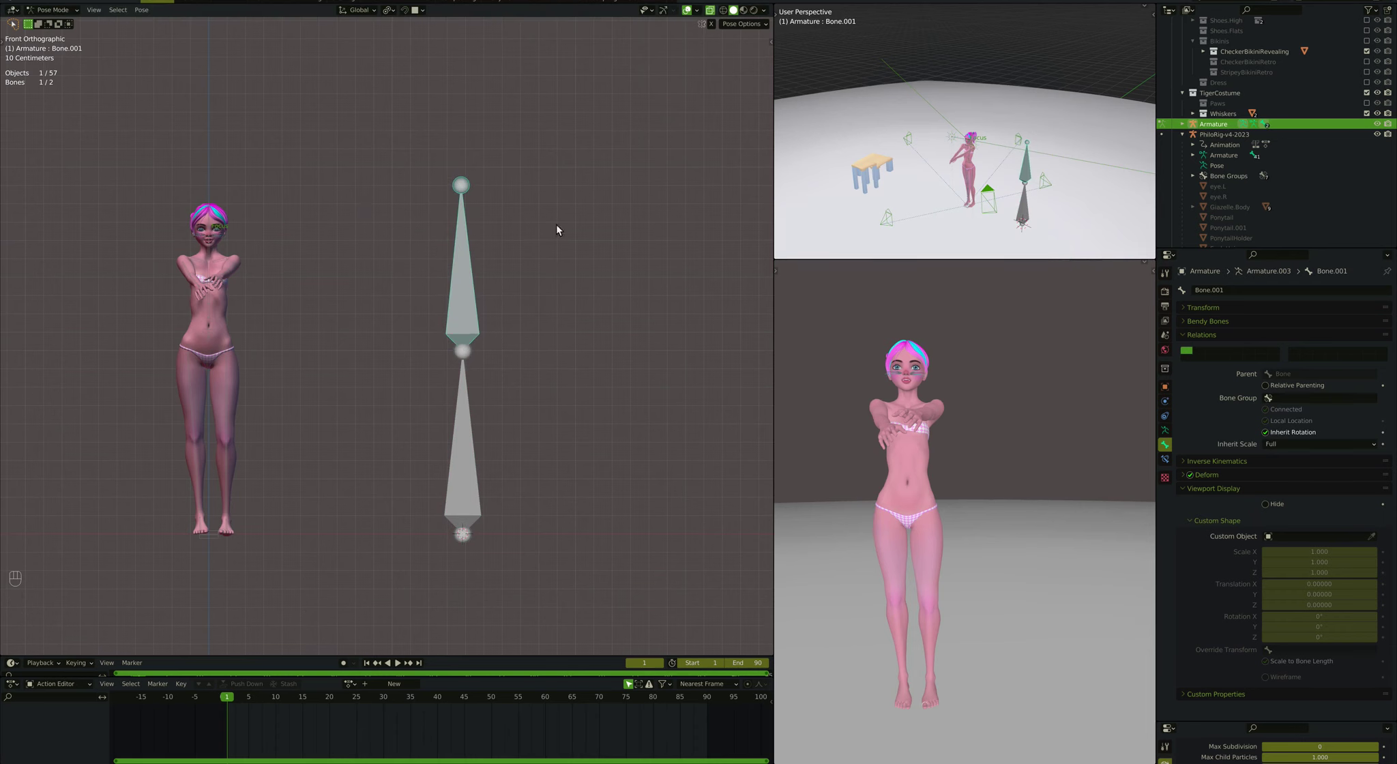
key("r")
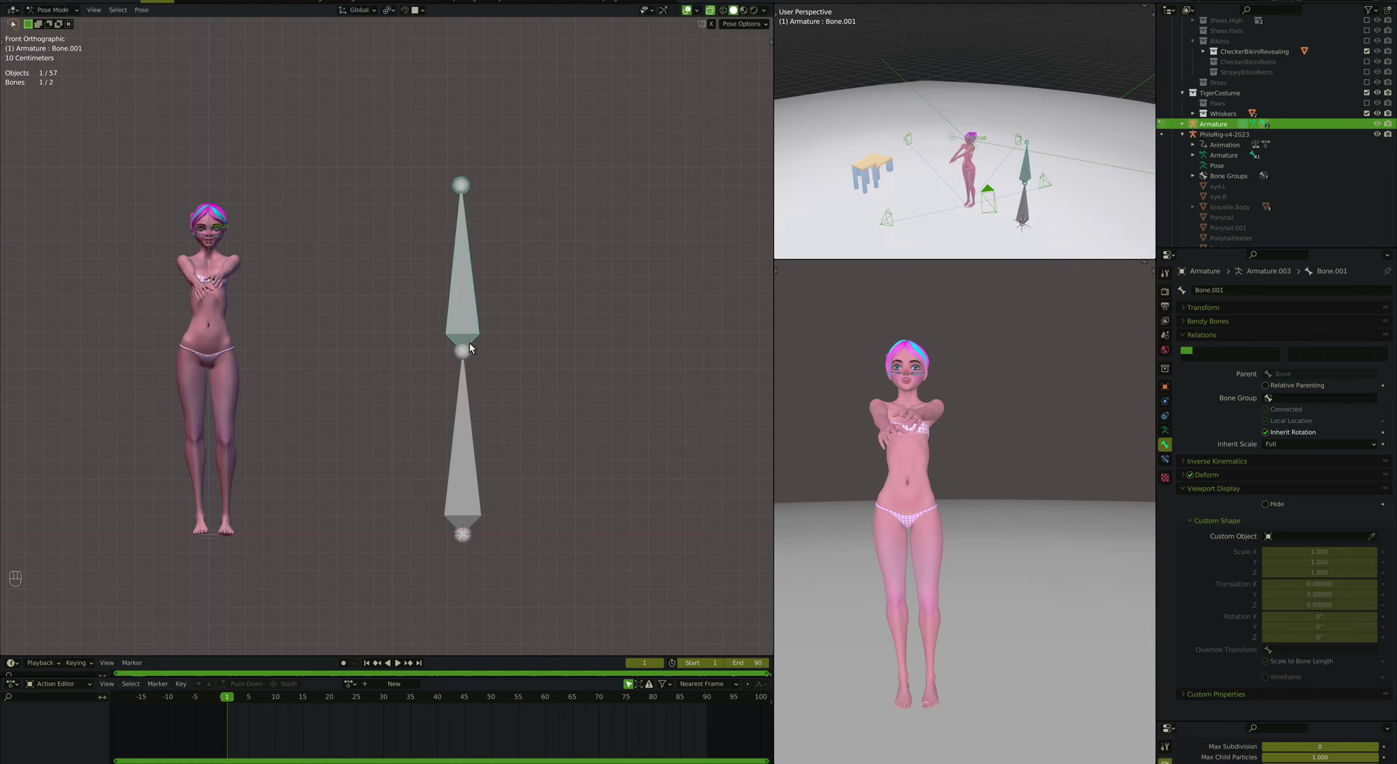
key("r")
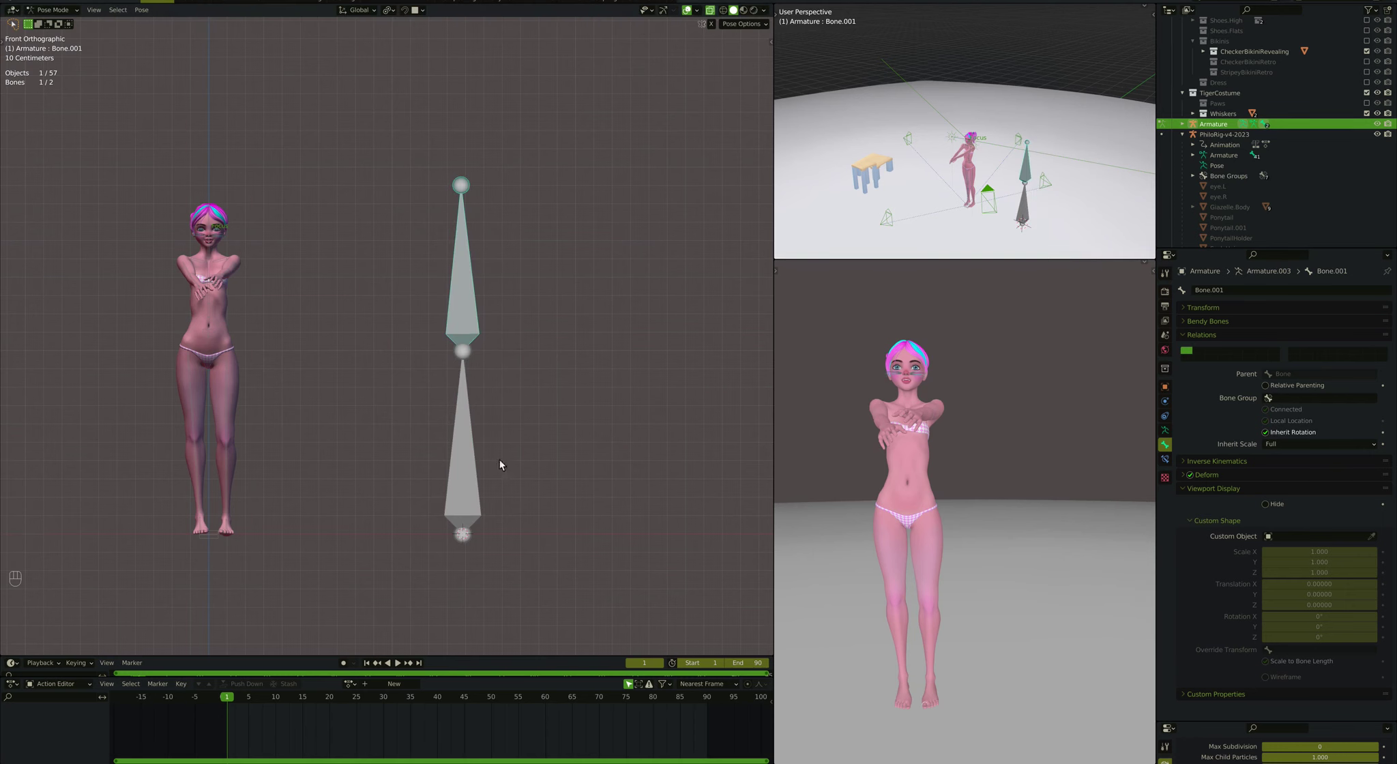
key("r")
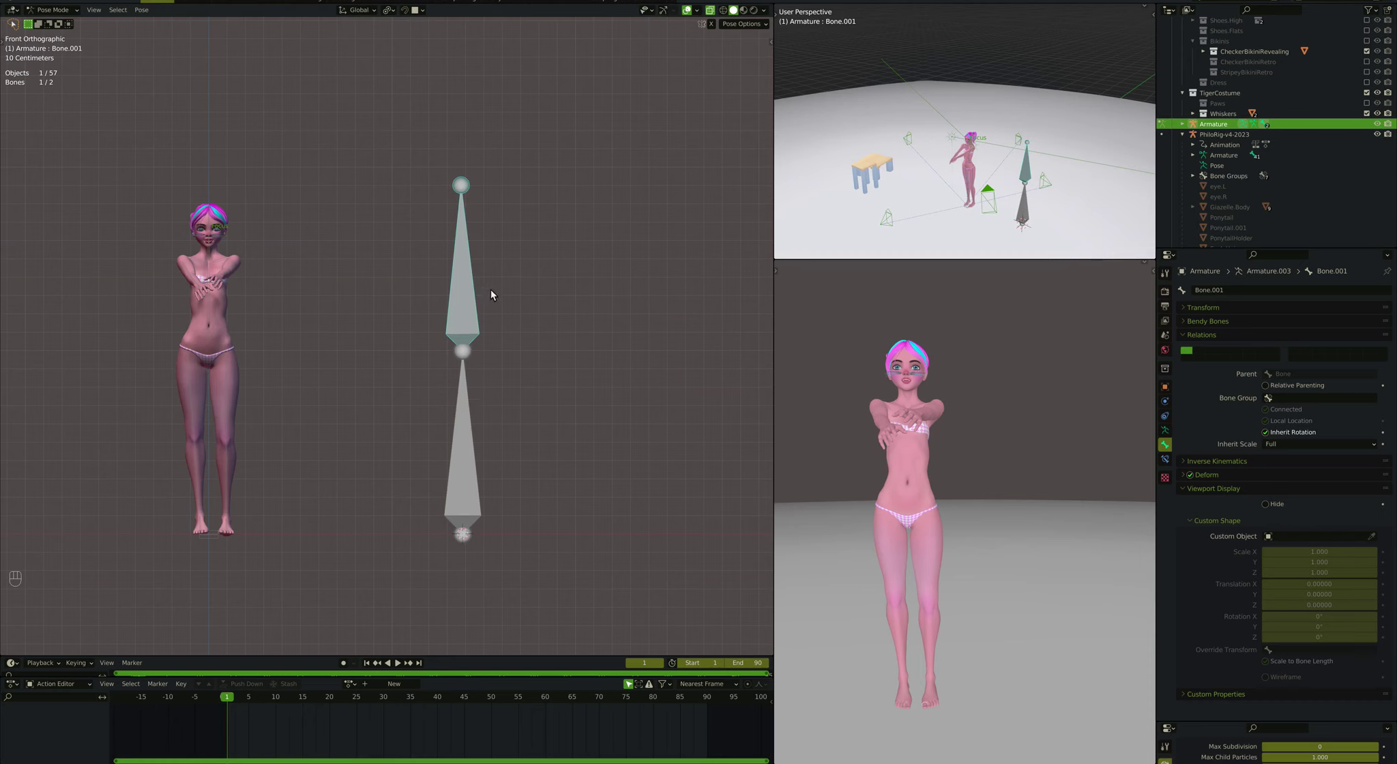
key("r")
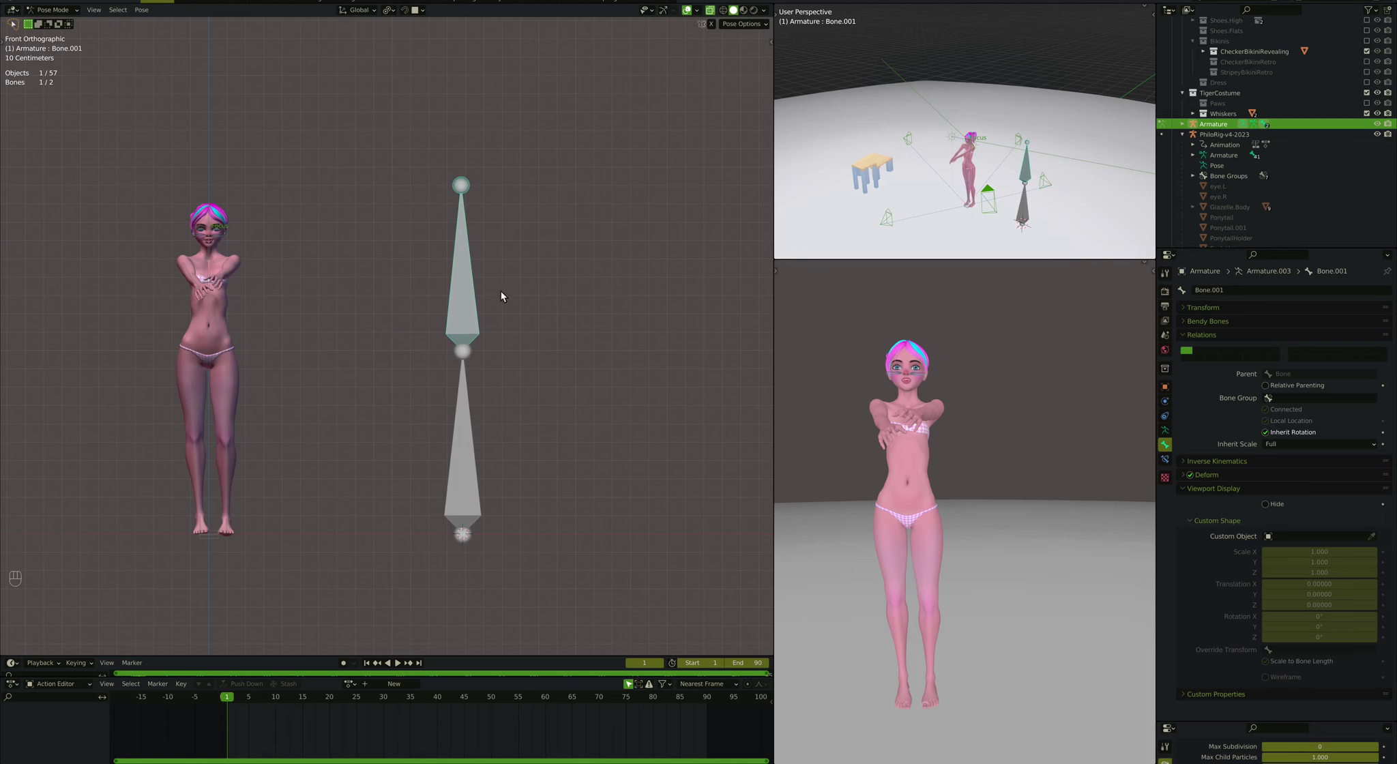
key("r")
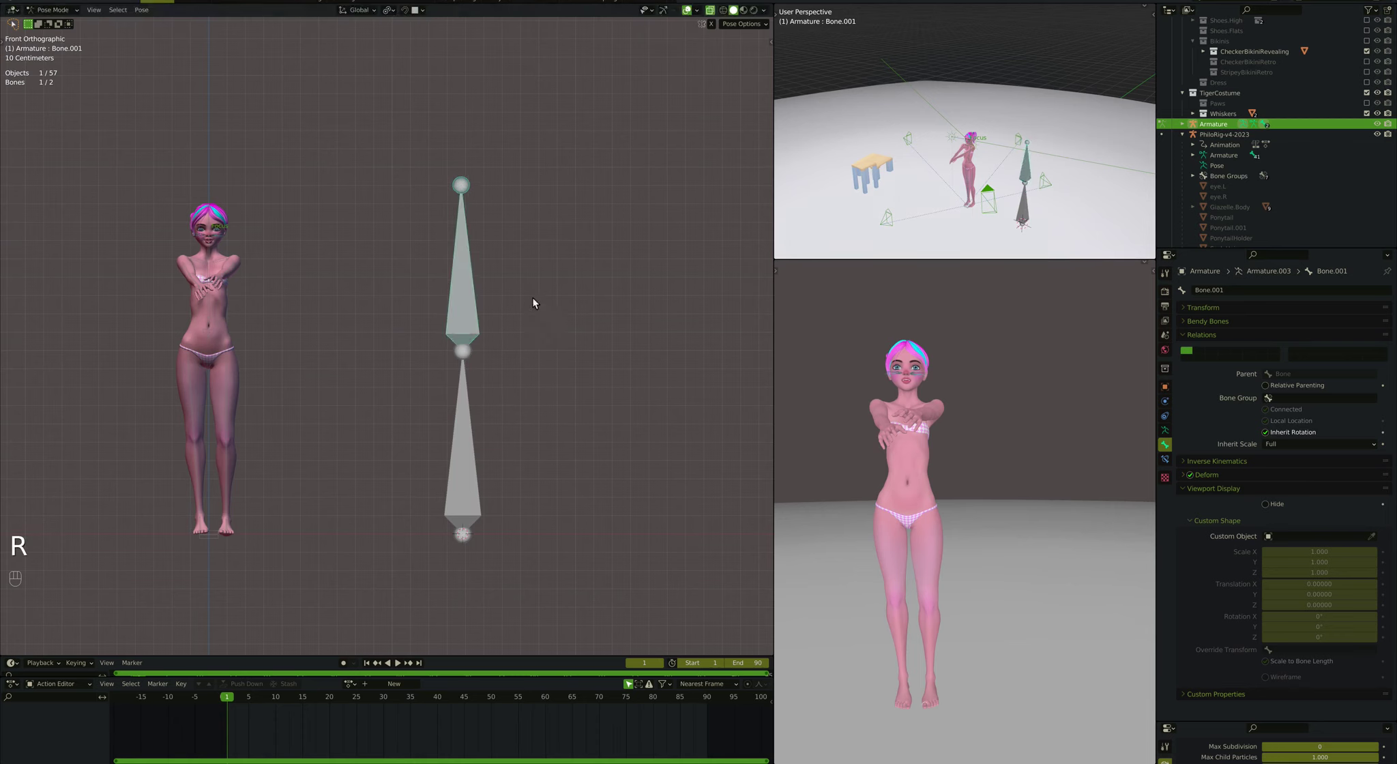
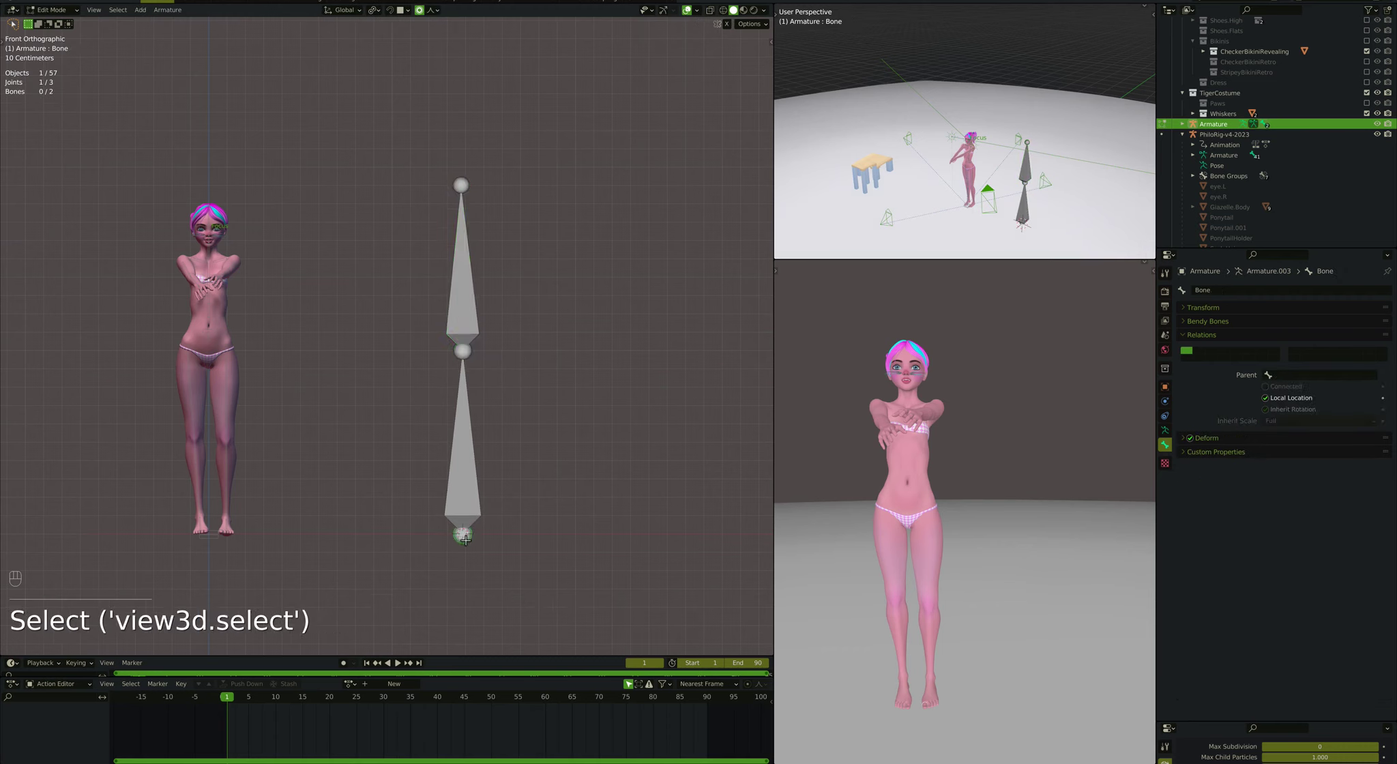
Step: Add a third bone, Bone.002, spanning the chain and review the armature display settings
key("e")
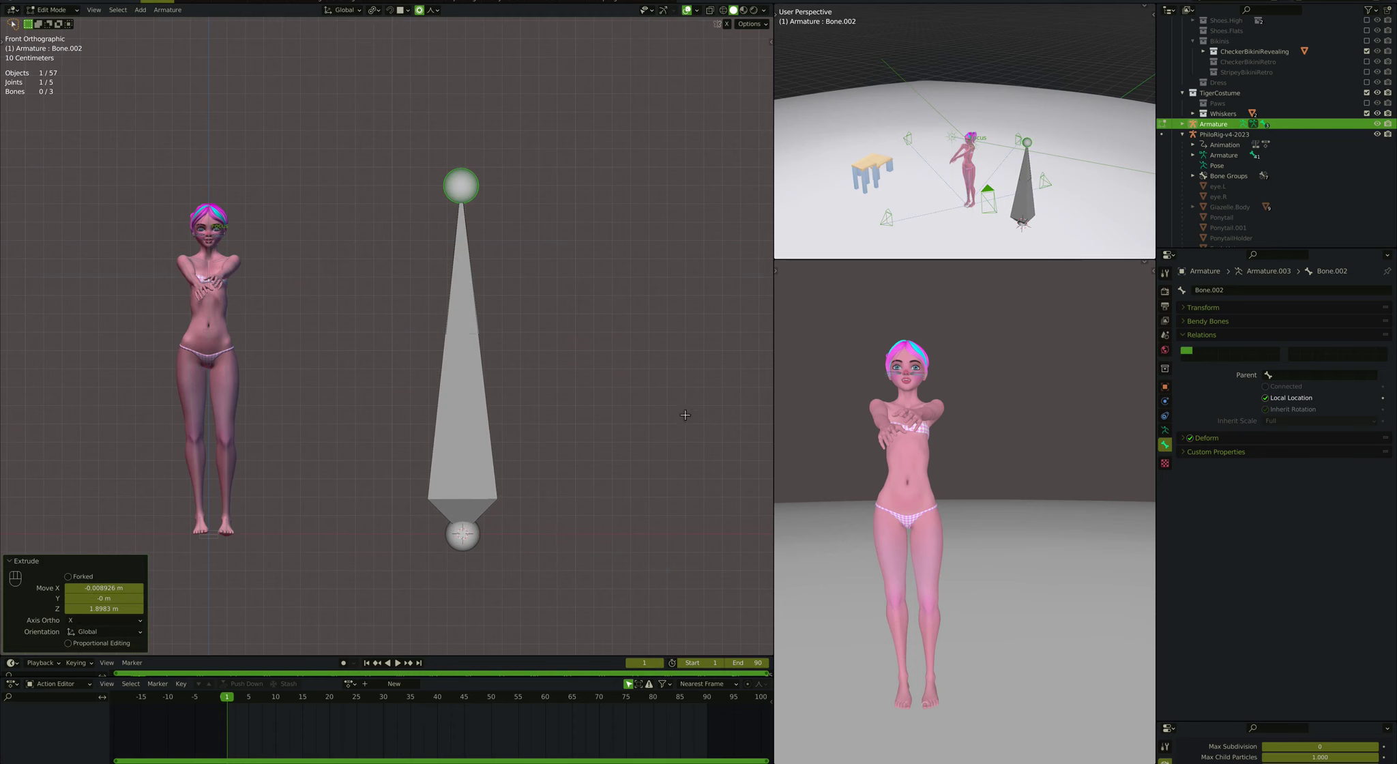
key("Tab")
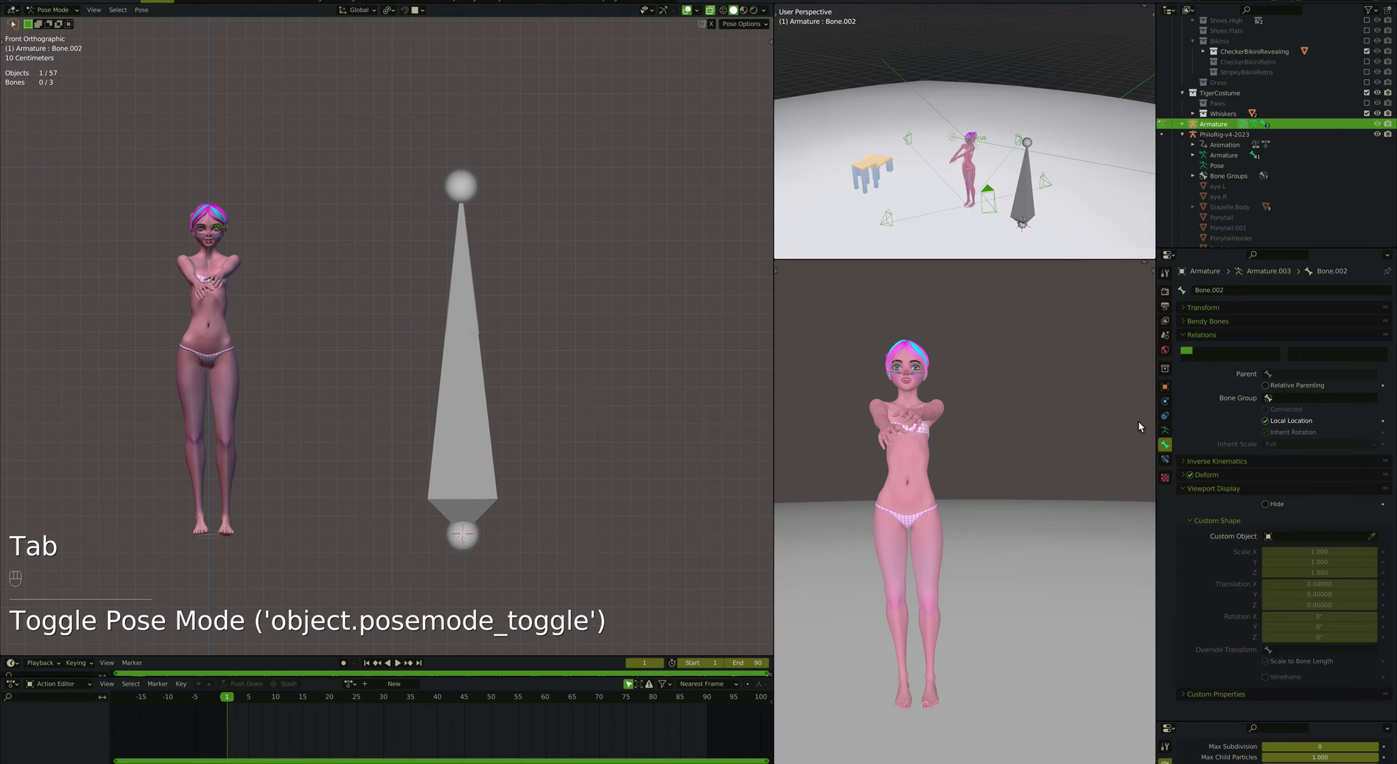
left_click_drag(1174, 390, 1265, 494)
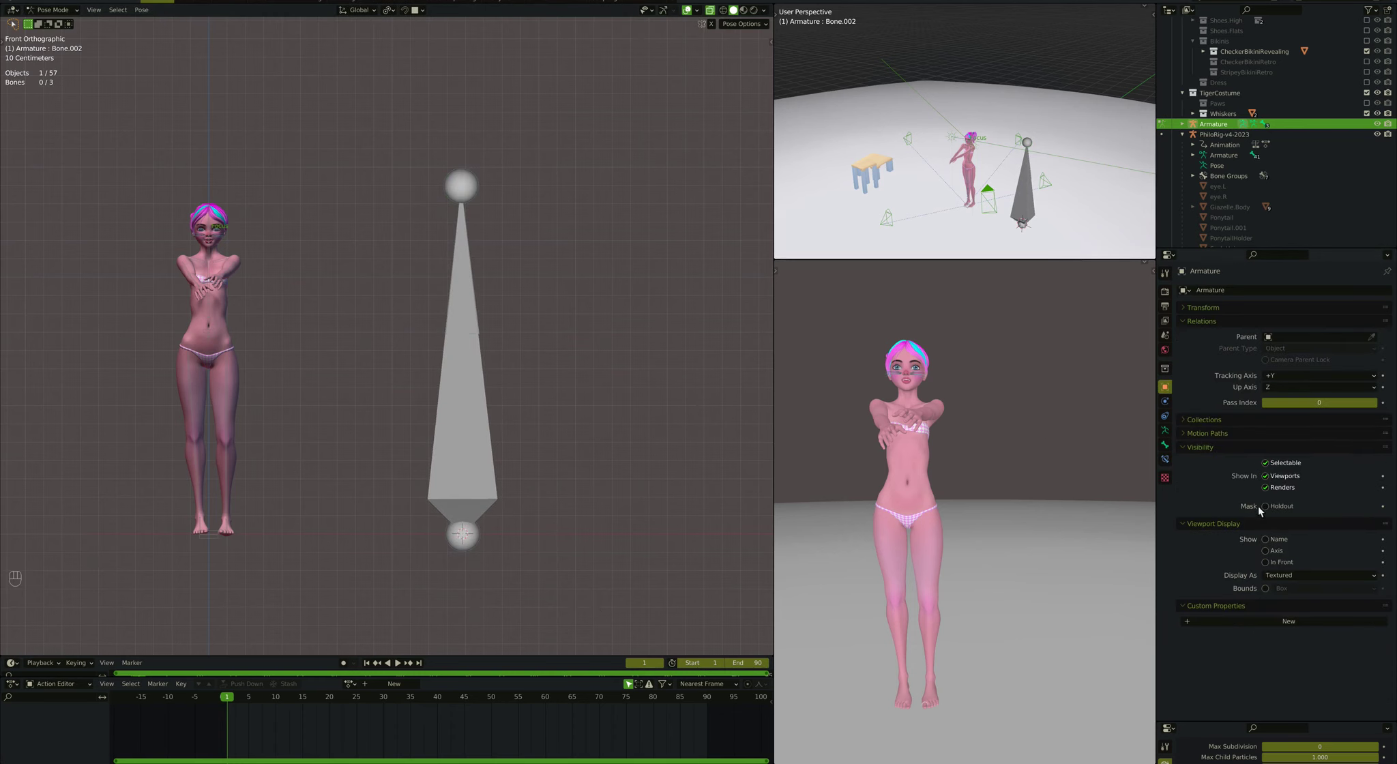
left_click_drag(1282, 580, 1299, 604)
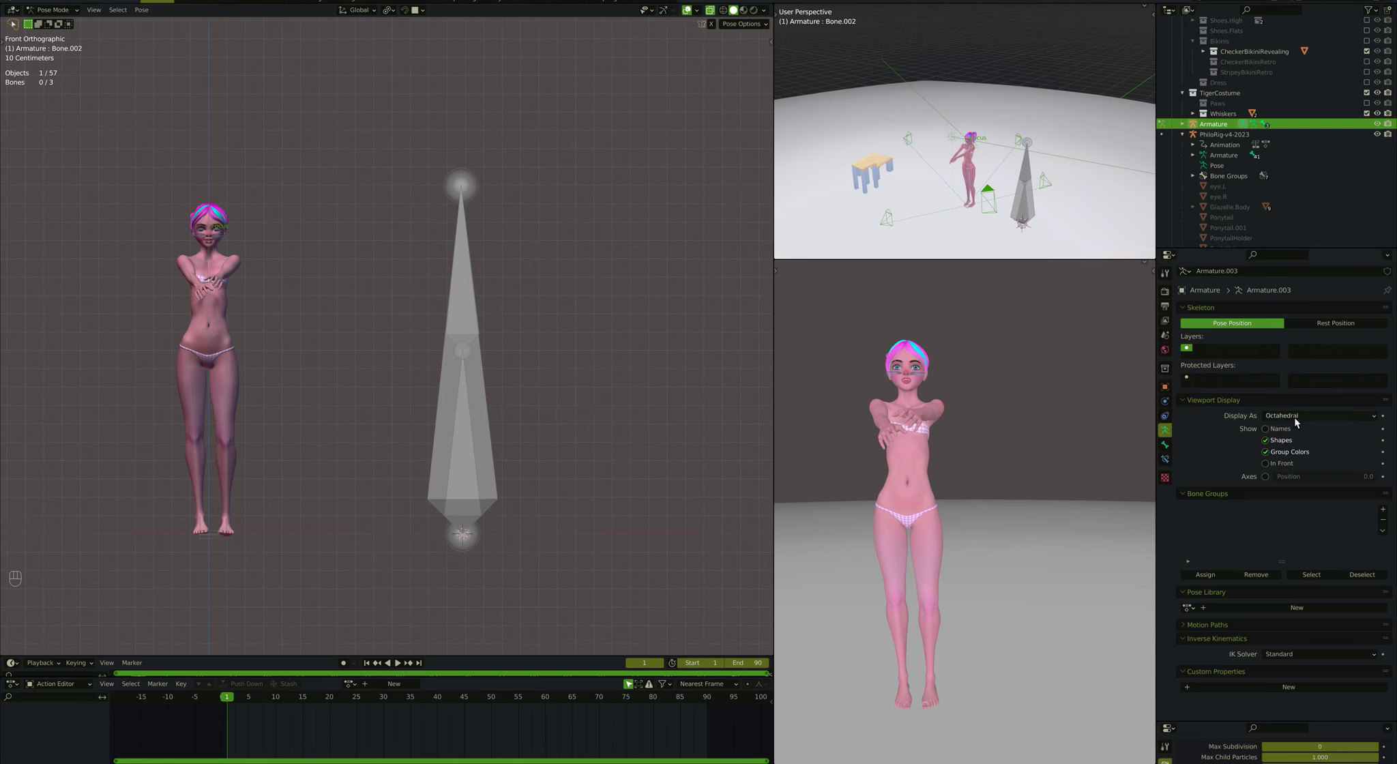
Step: Return to Edit Mode on the two-bone armature
key("Tab")
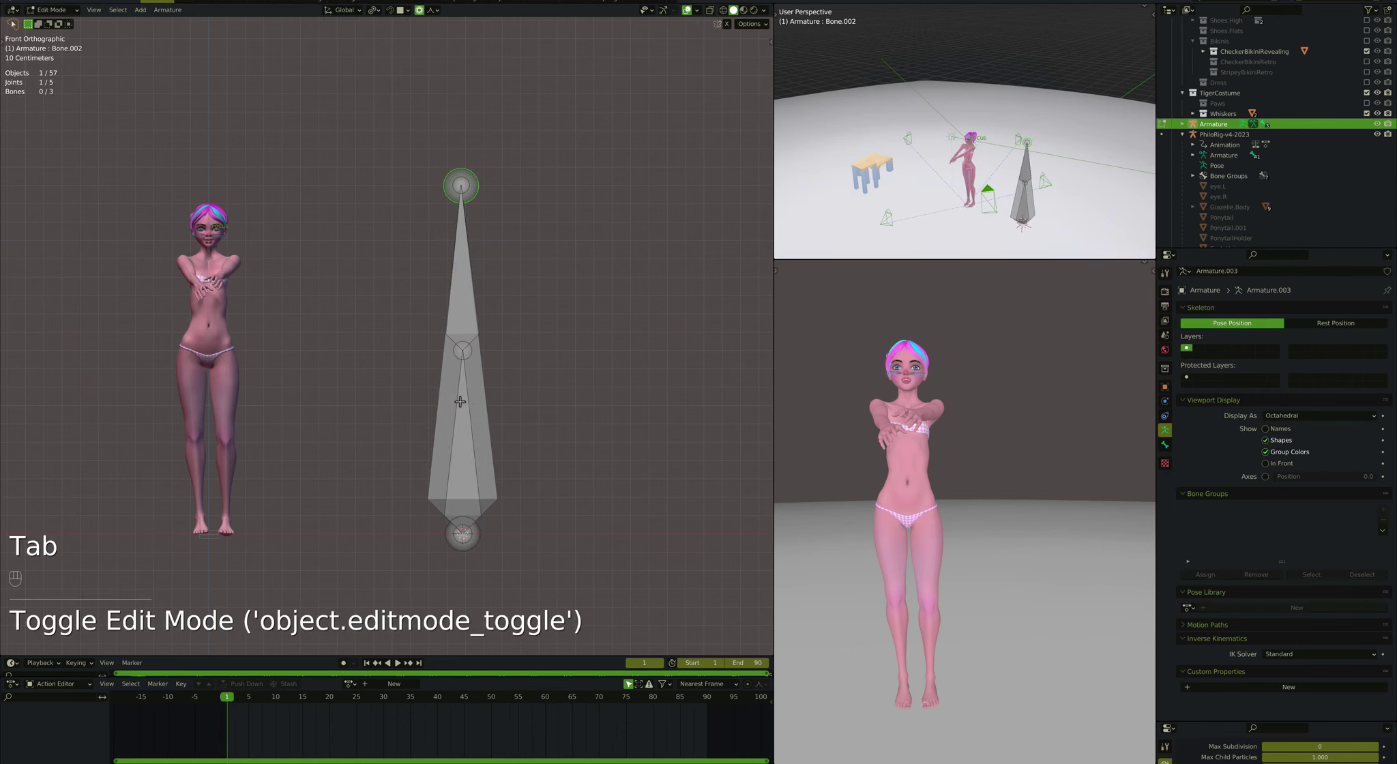
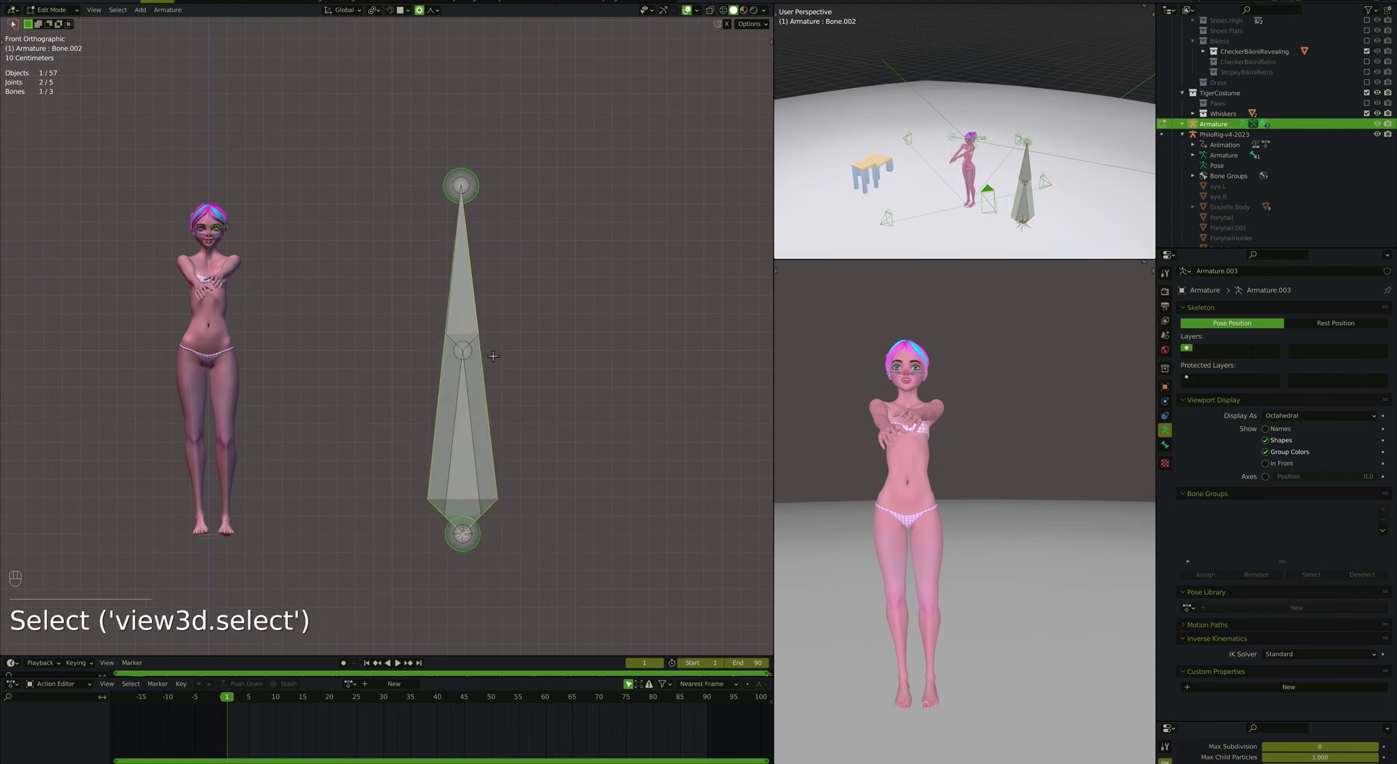
key("r")
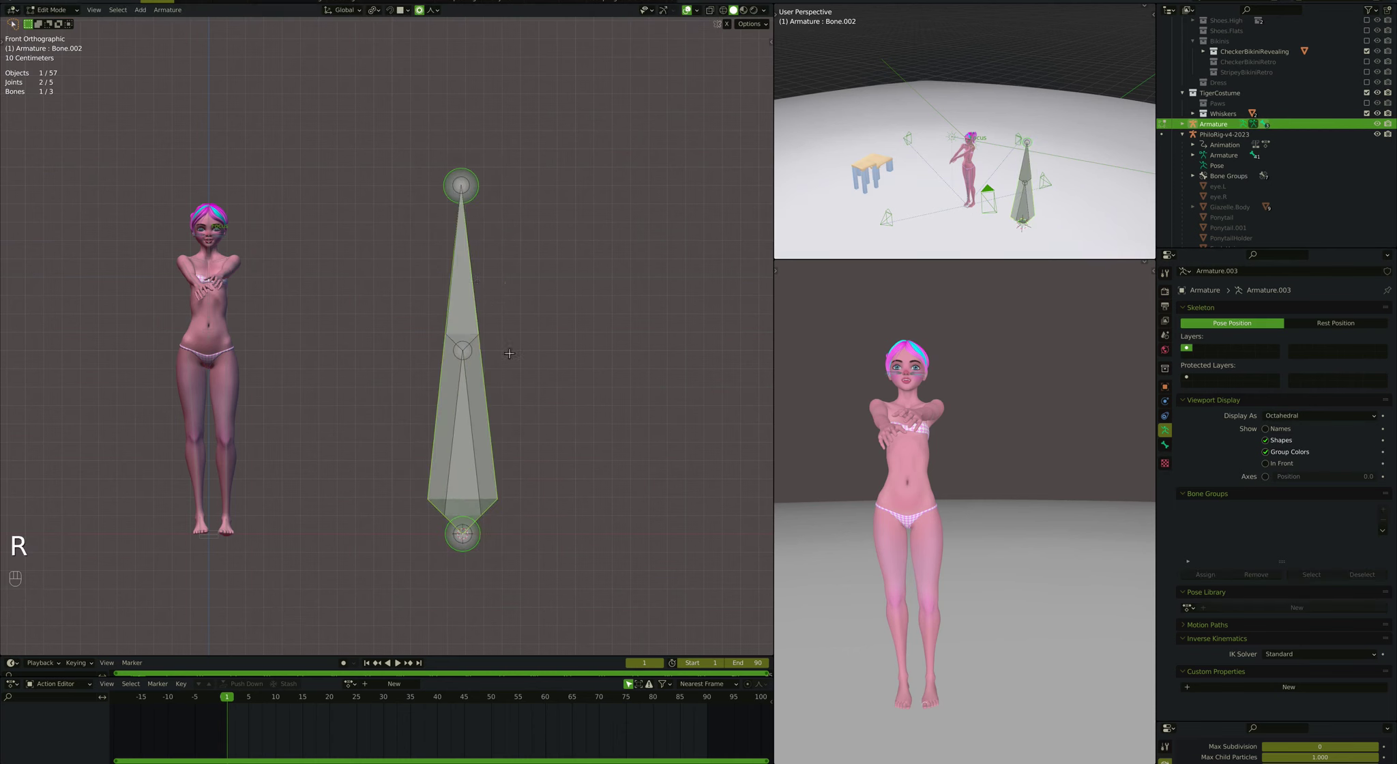
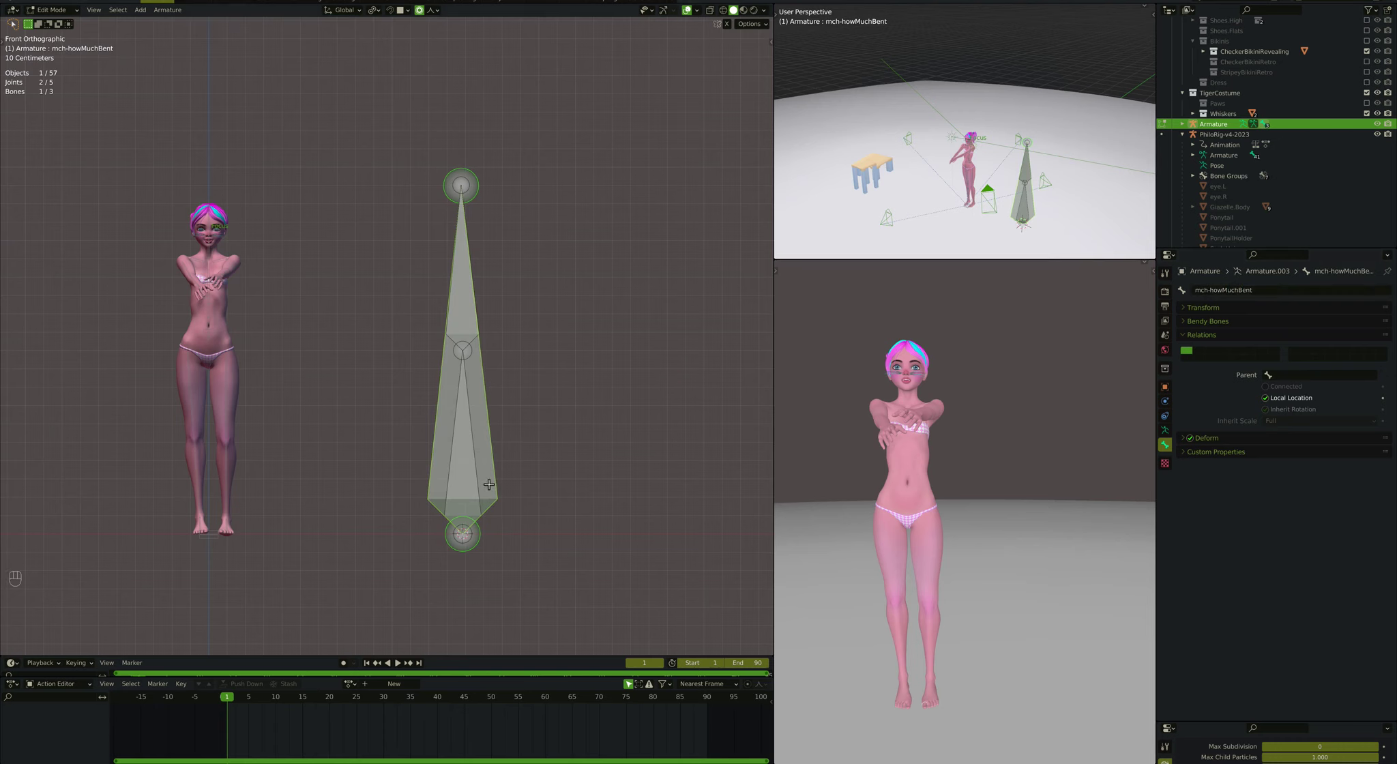
Step: Move the tail of mch-howMuchBent out to the upper right
key("g")
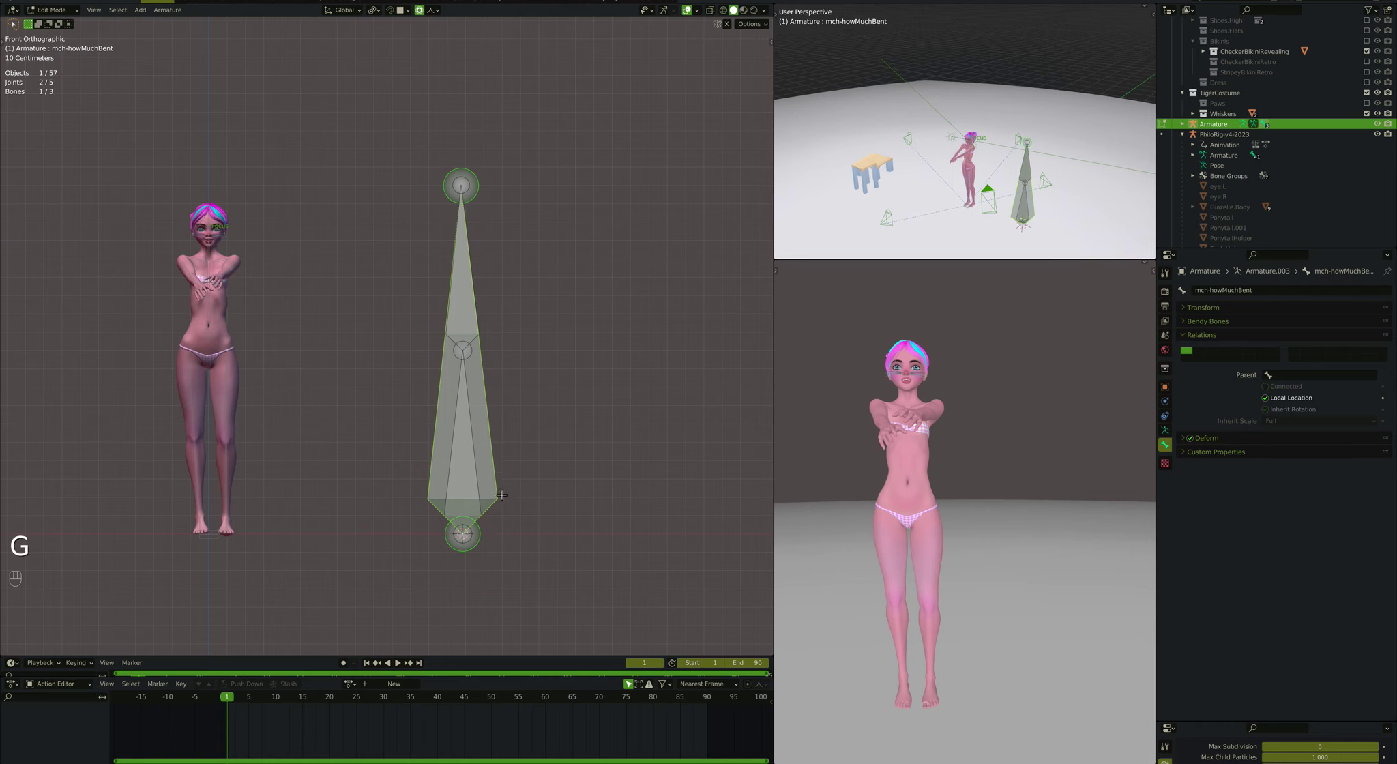
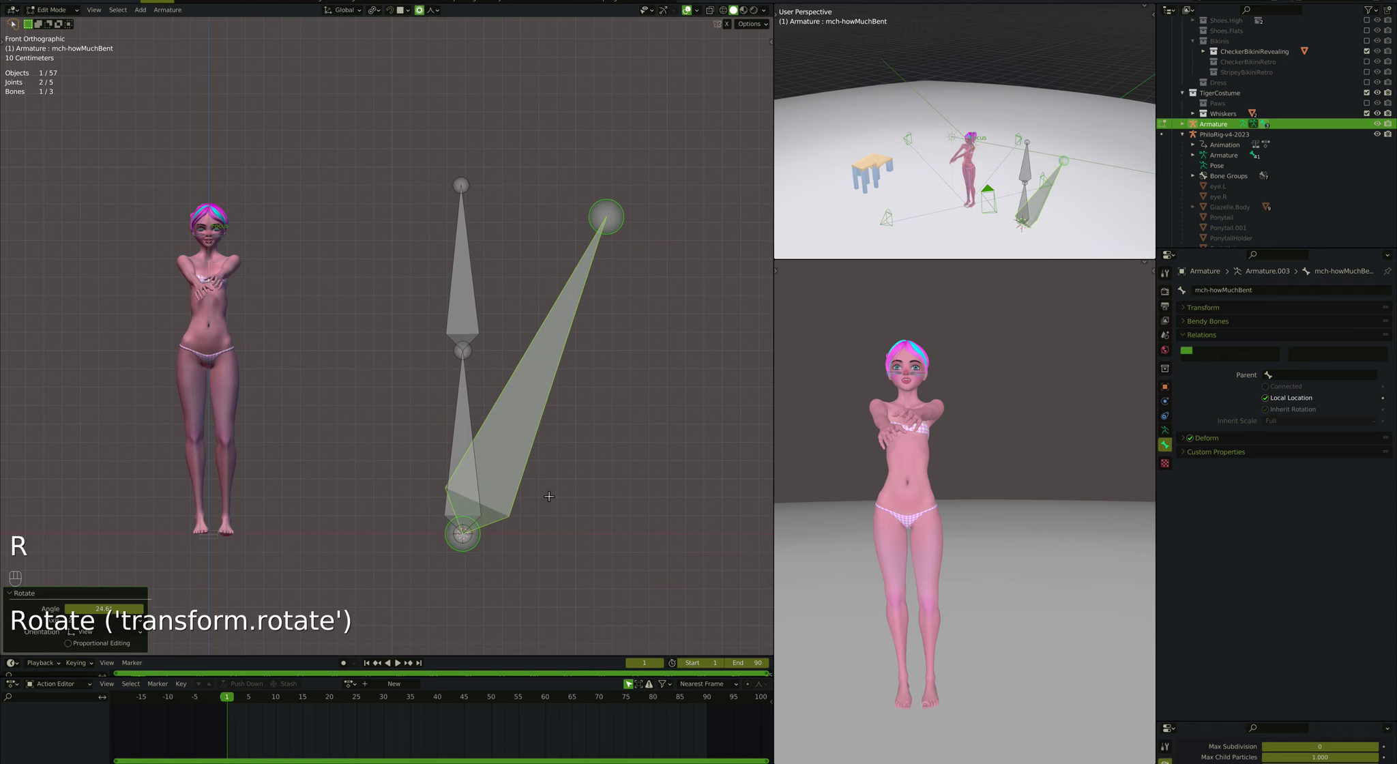
Step: Parent mch-howMuchBent to upperArm and return to Pose Mode
key("super+p")
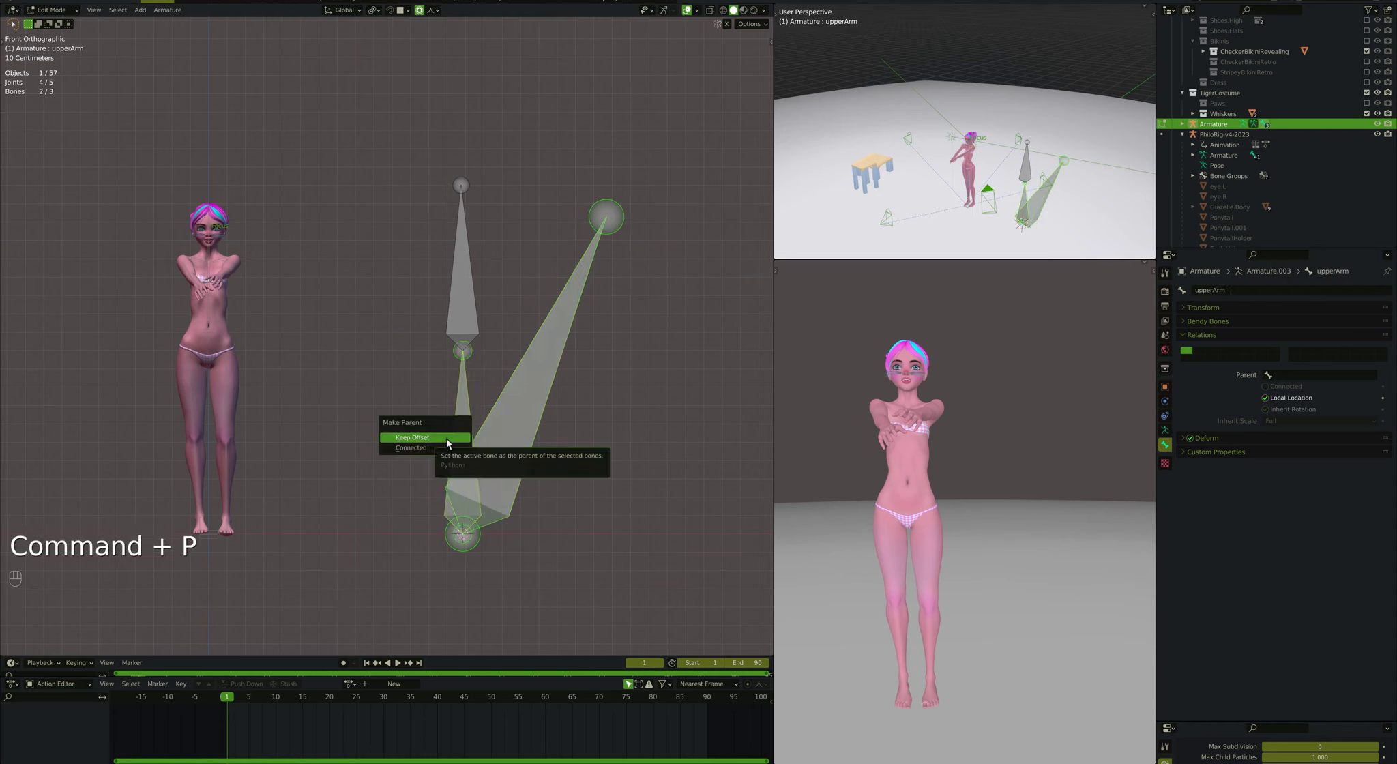
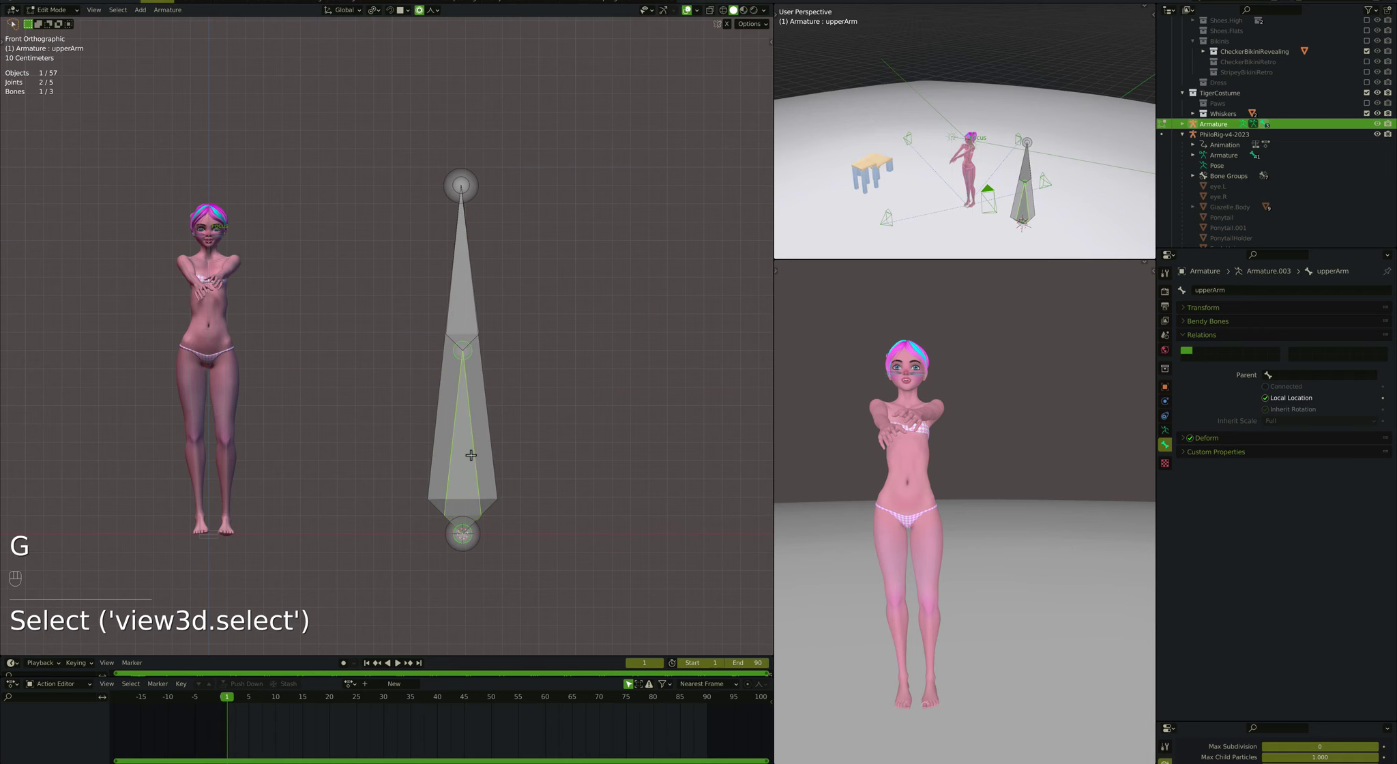
key("Tab")
key("g")
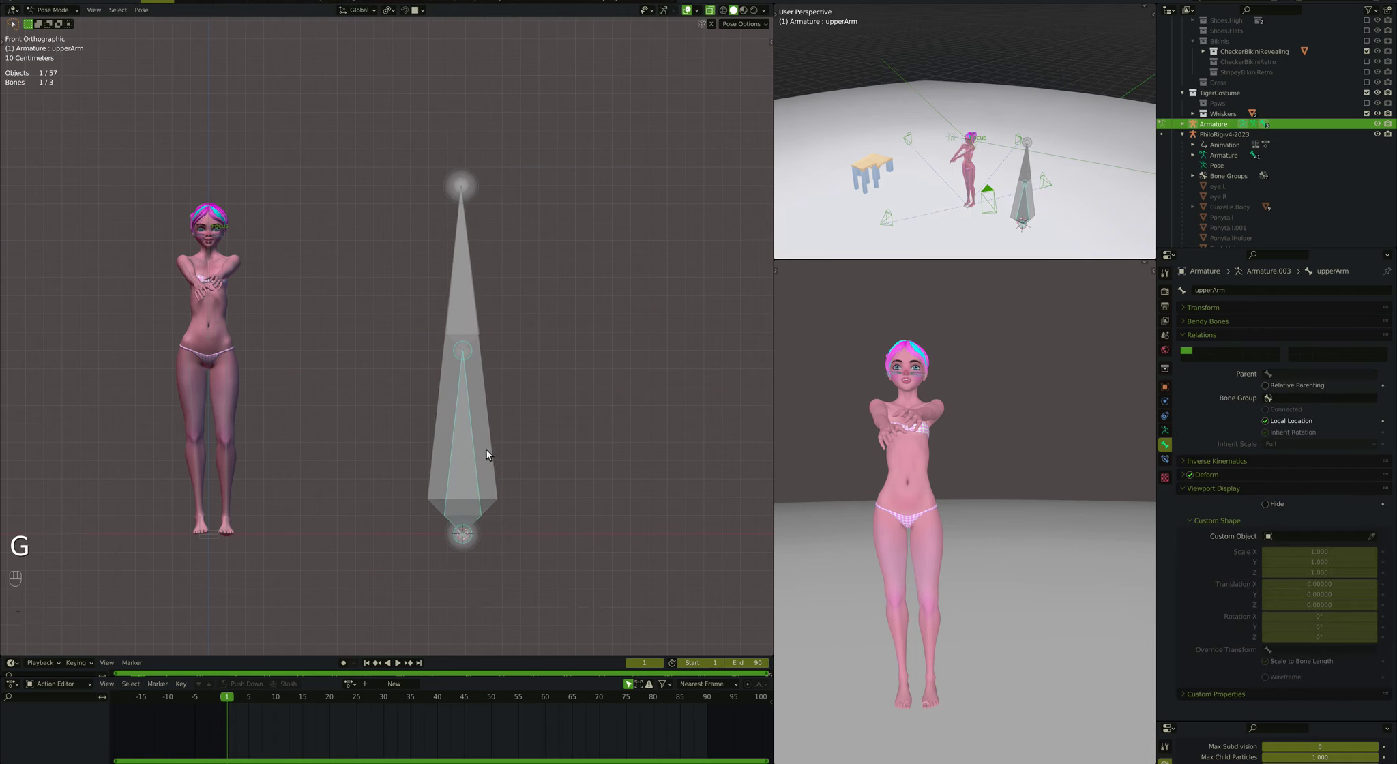
left_click(491, 452)
Step: Select mch-howMuchBent and foreArm, test-rotating foreArm and returning it to rest
key("g")
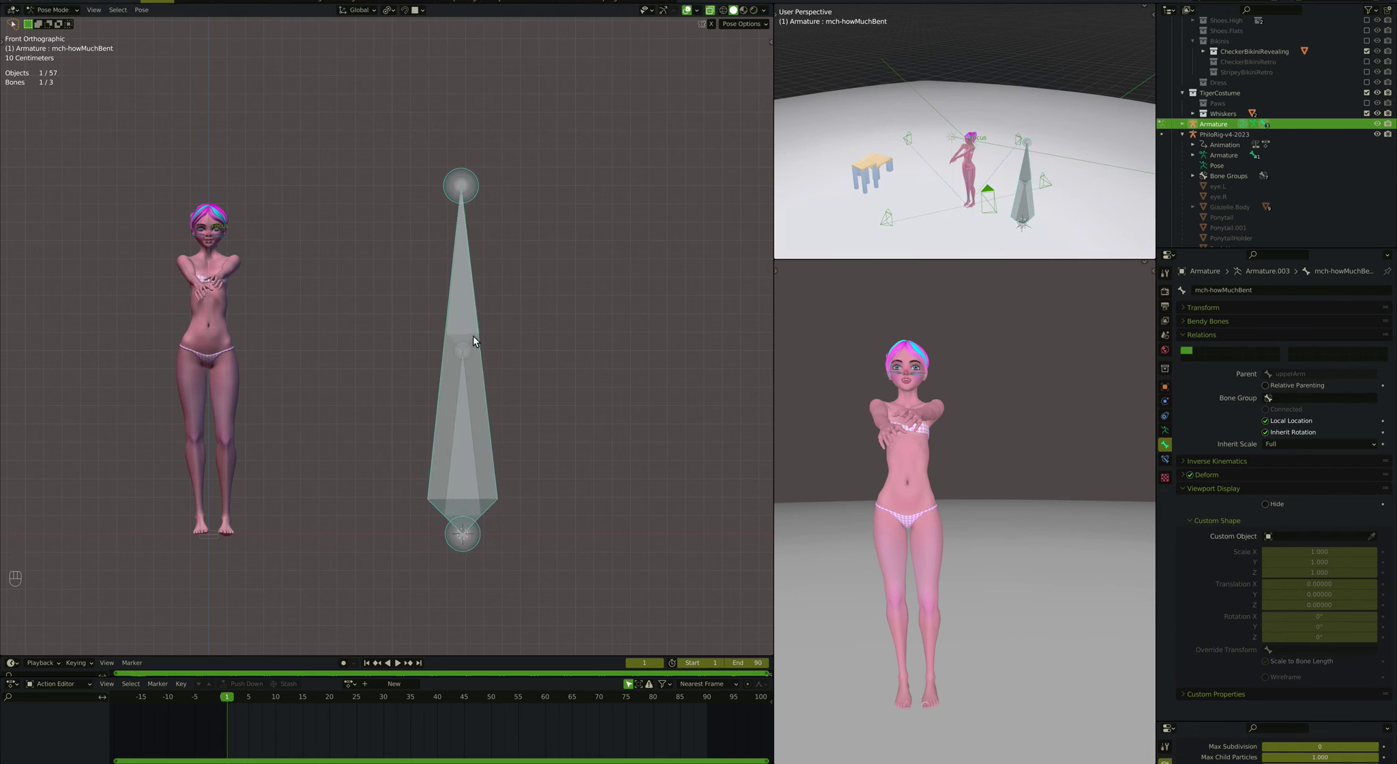
left_click(480, 342)
key("r")
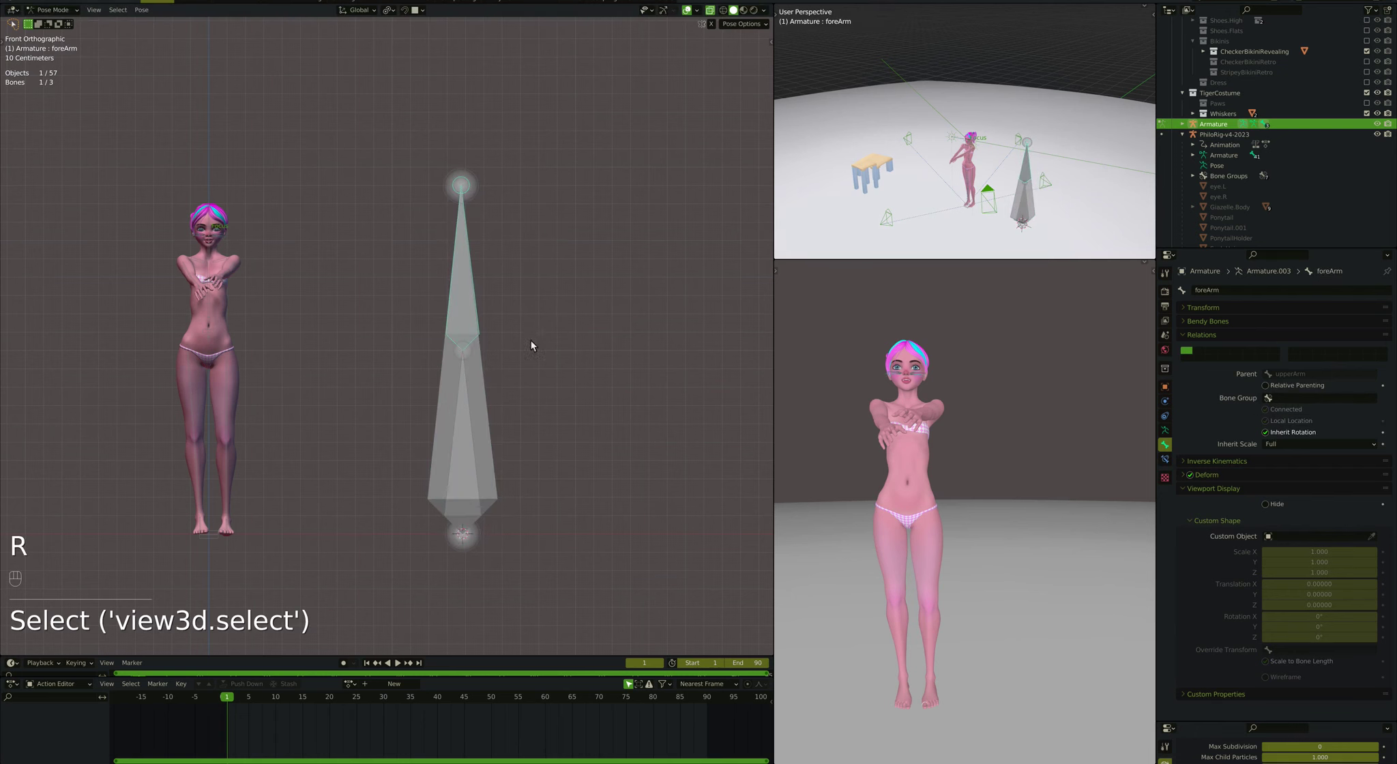
key("g")
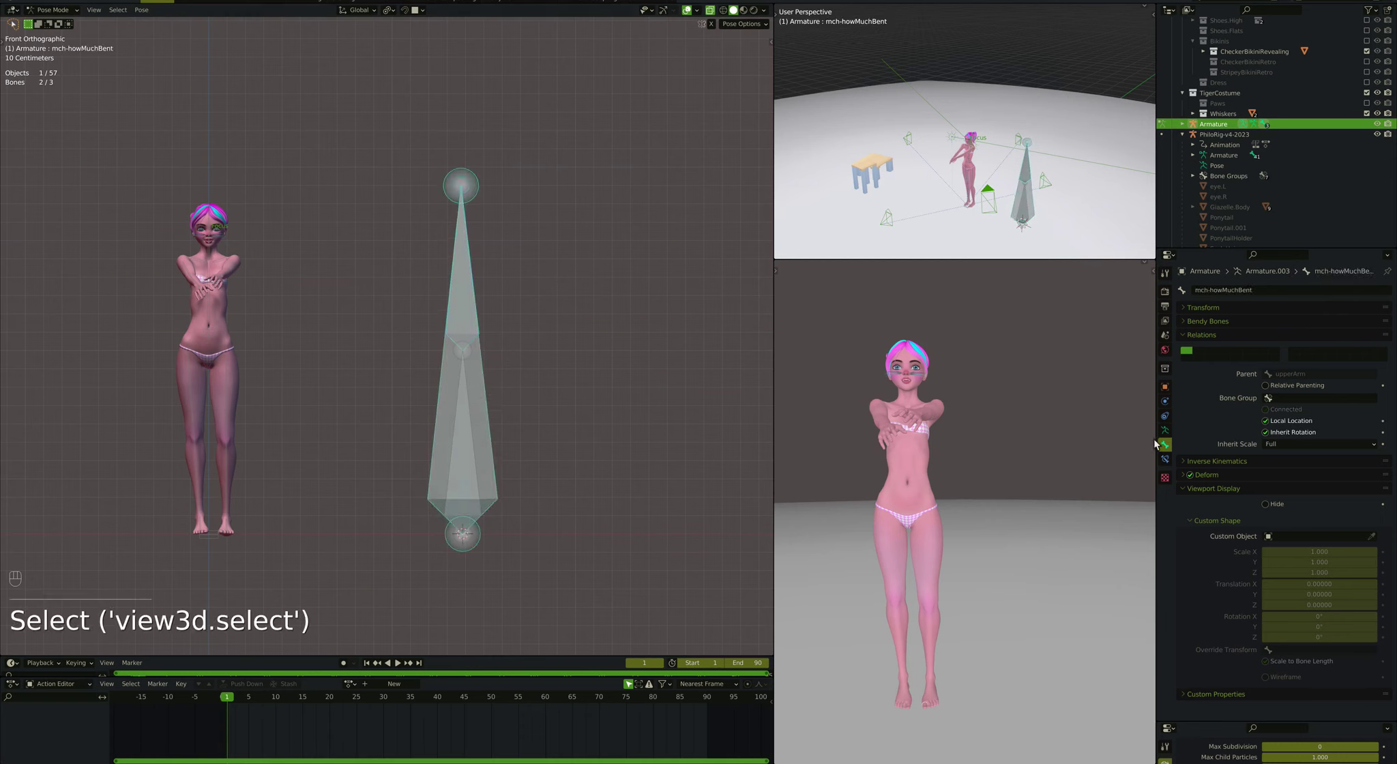
Step: Give mch-howMuchBent a Stretch To constraint aimed at the foreArm's tail (Head/Tail 1)
left_click(1173, 461)
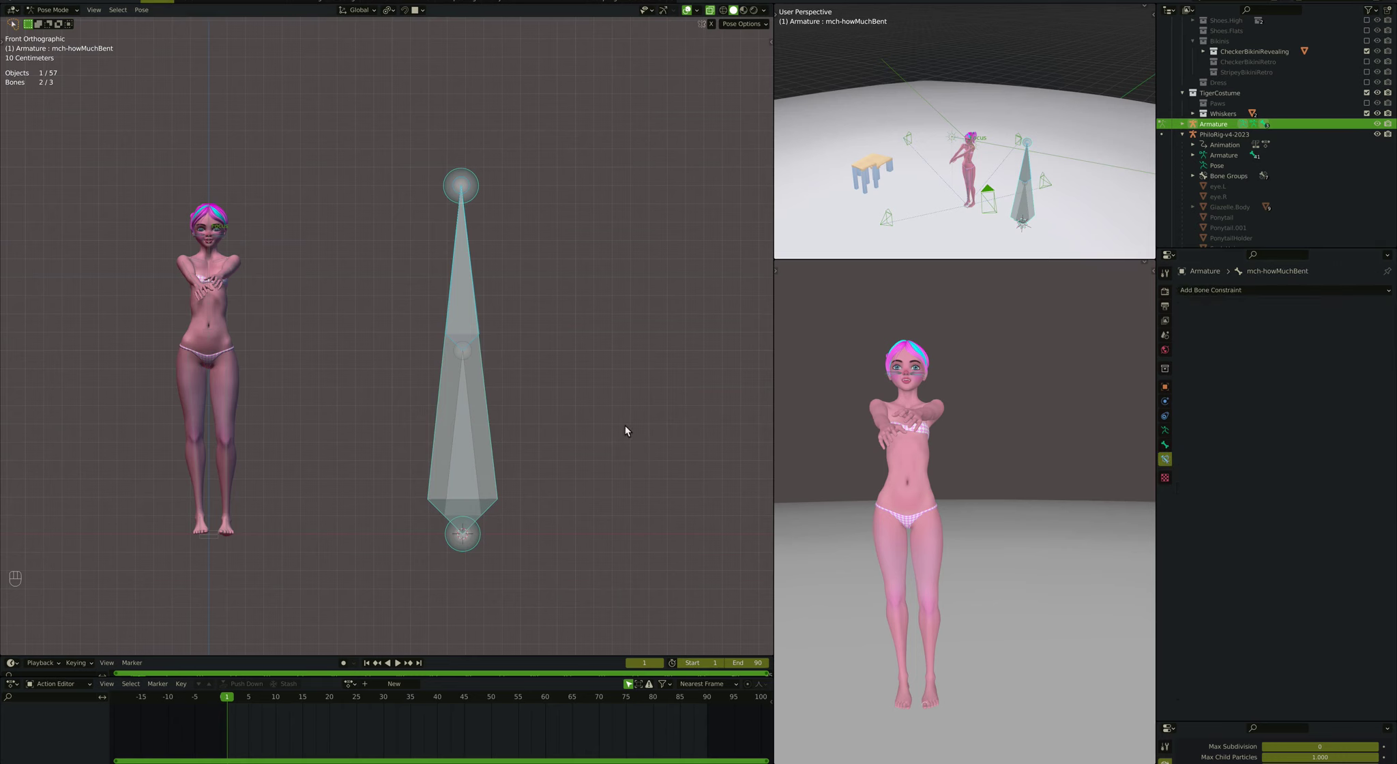
key("ctrl+shift+c")
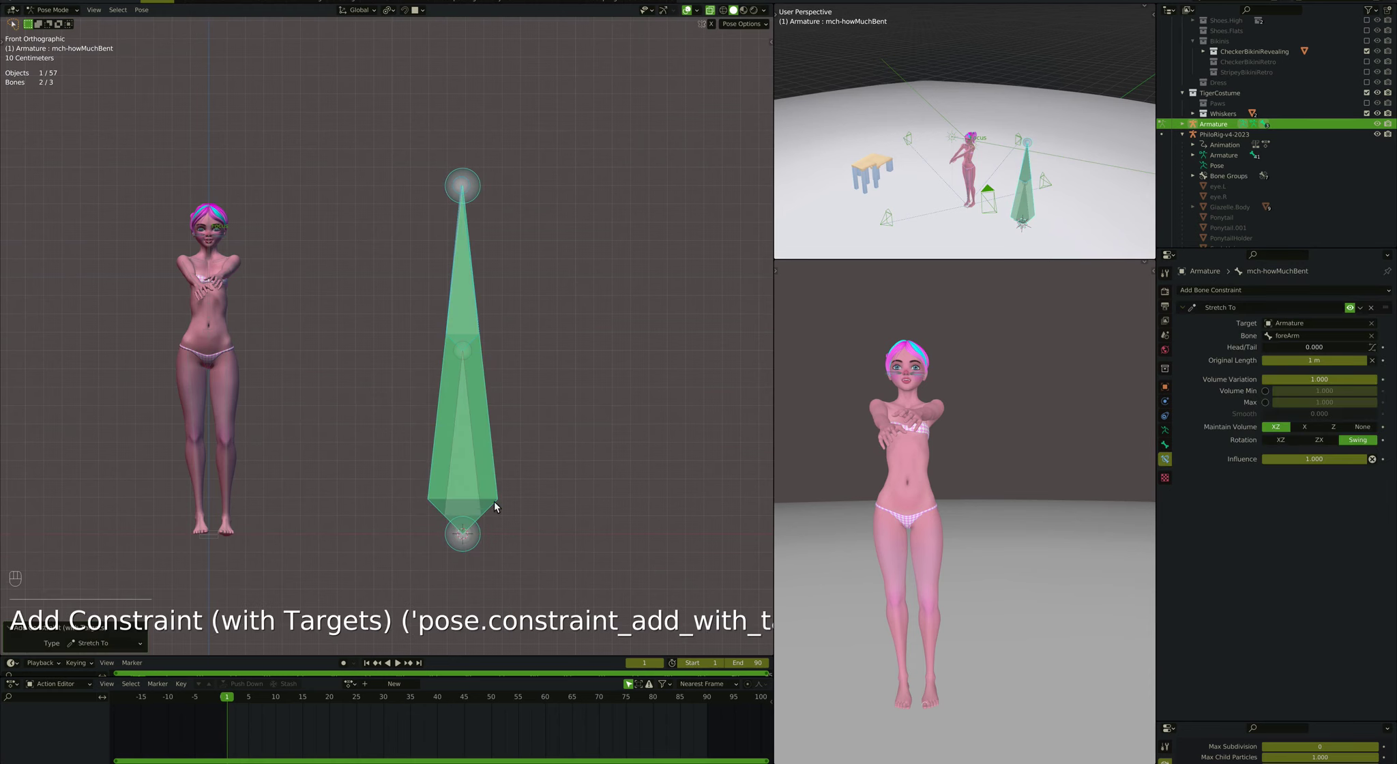
left_click(480, 339)
left_click(480, 337)
key("r")
left_click(486, 381)
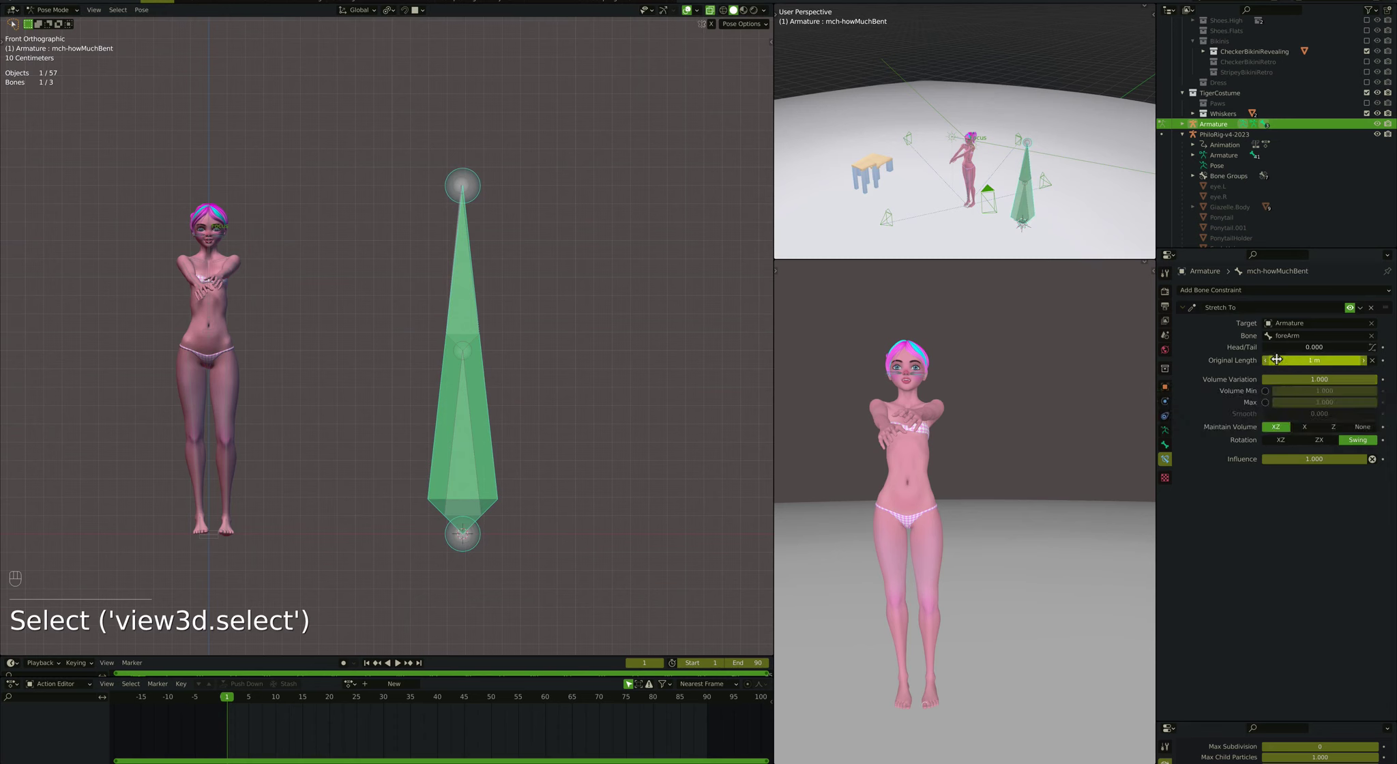
left_click_drag(1281, 353, 1382, 353)
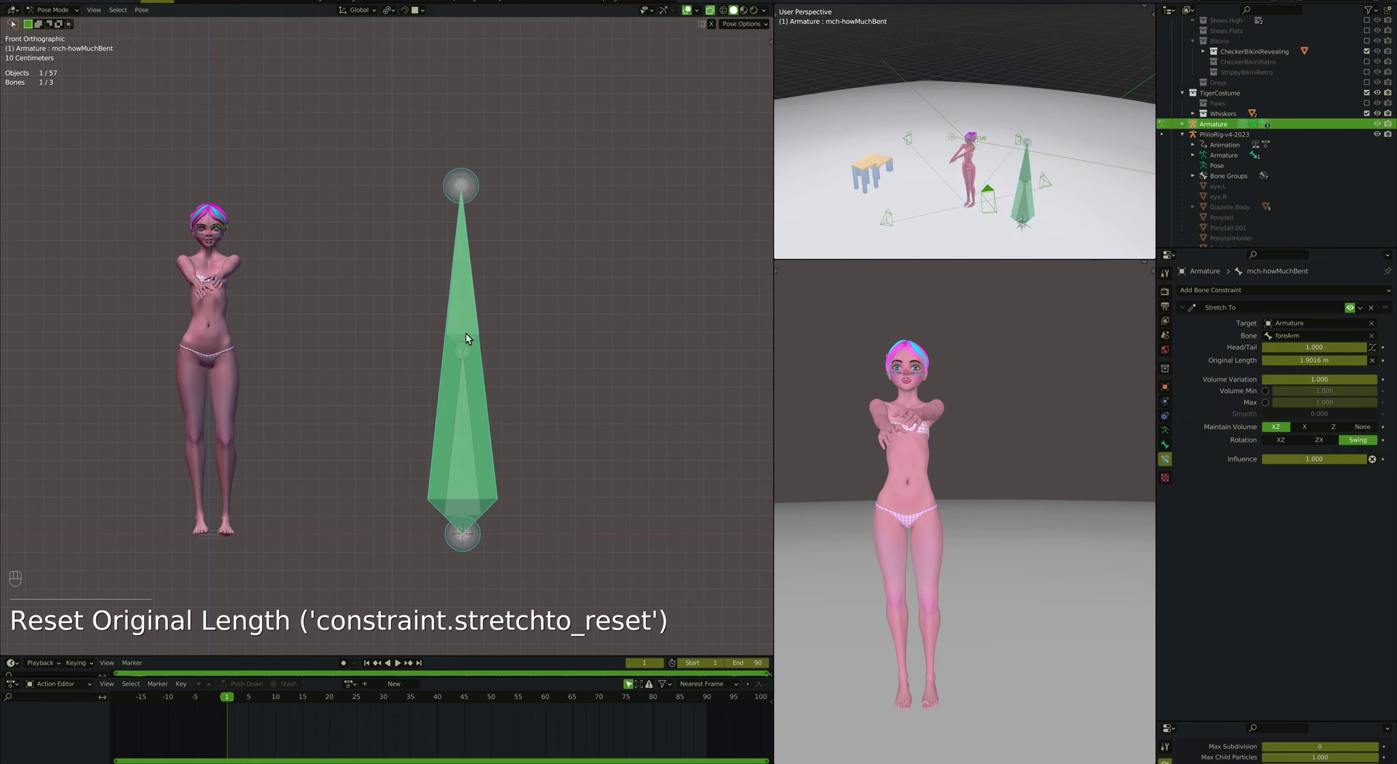
Step: Bend foreArm through several angles to test the stretch, then put it back at rest
left_click(482, 342)
key("r")
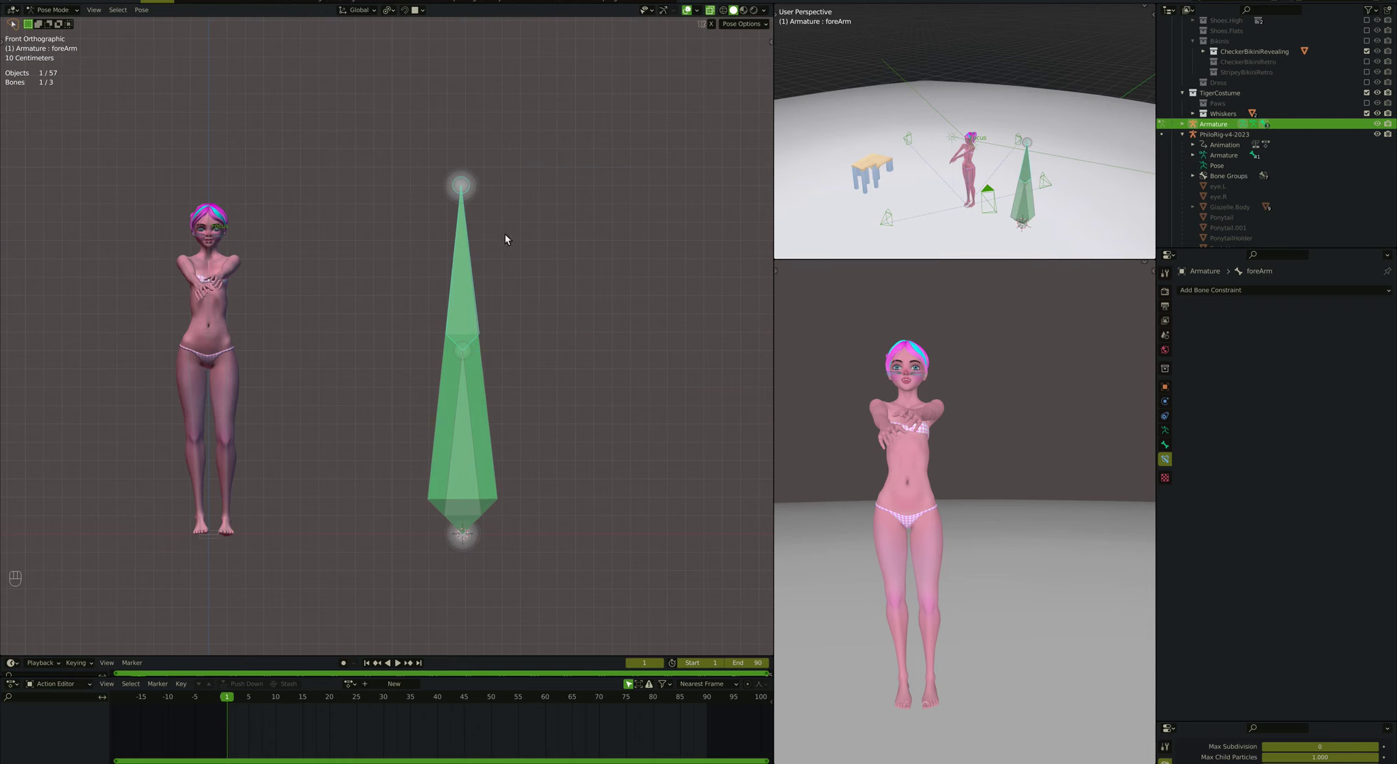
key("r")
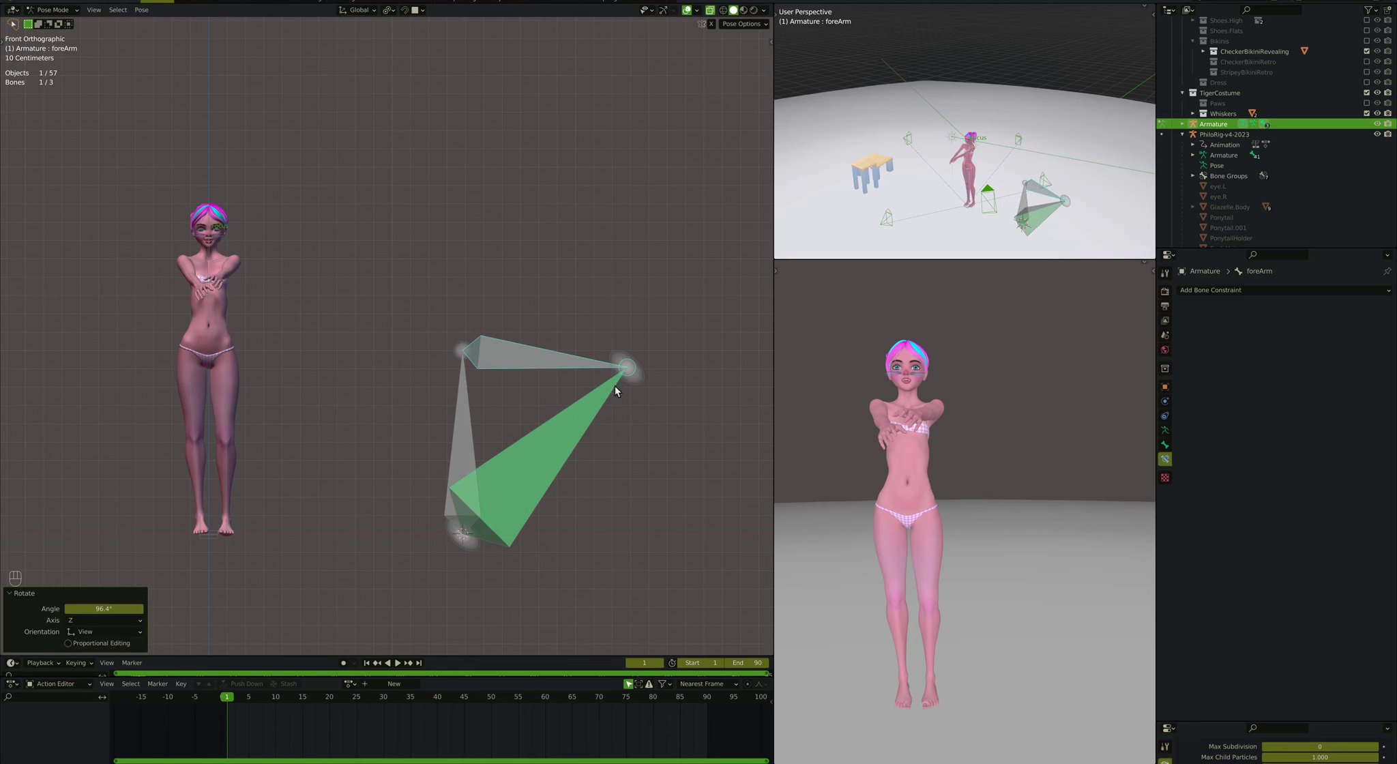
key("super+z")
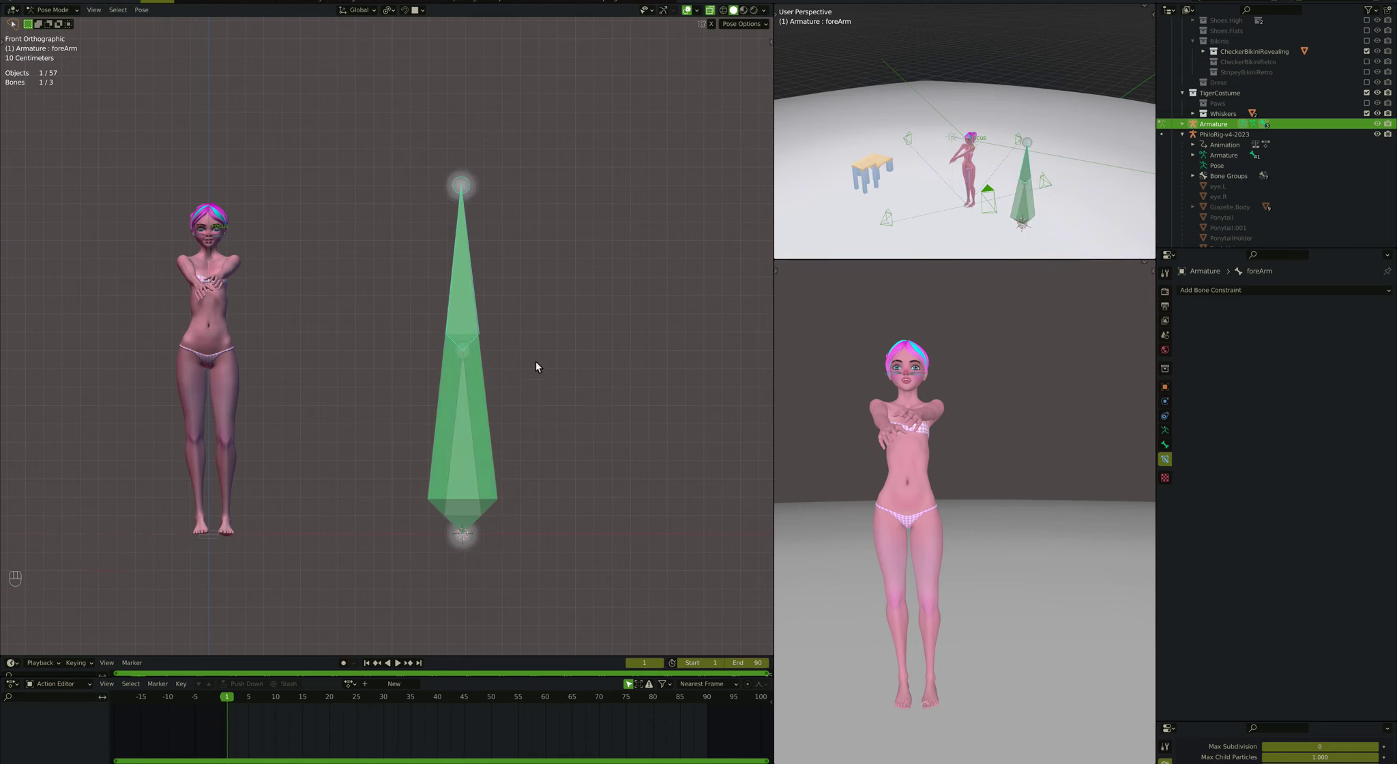
Step: Duplicate mch-howMuchBent as a shorter bone to the right and return to Pose Mode
key("Tab")
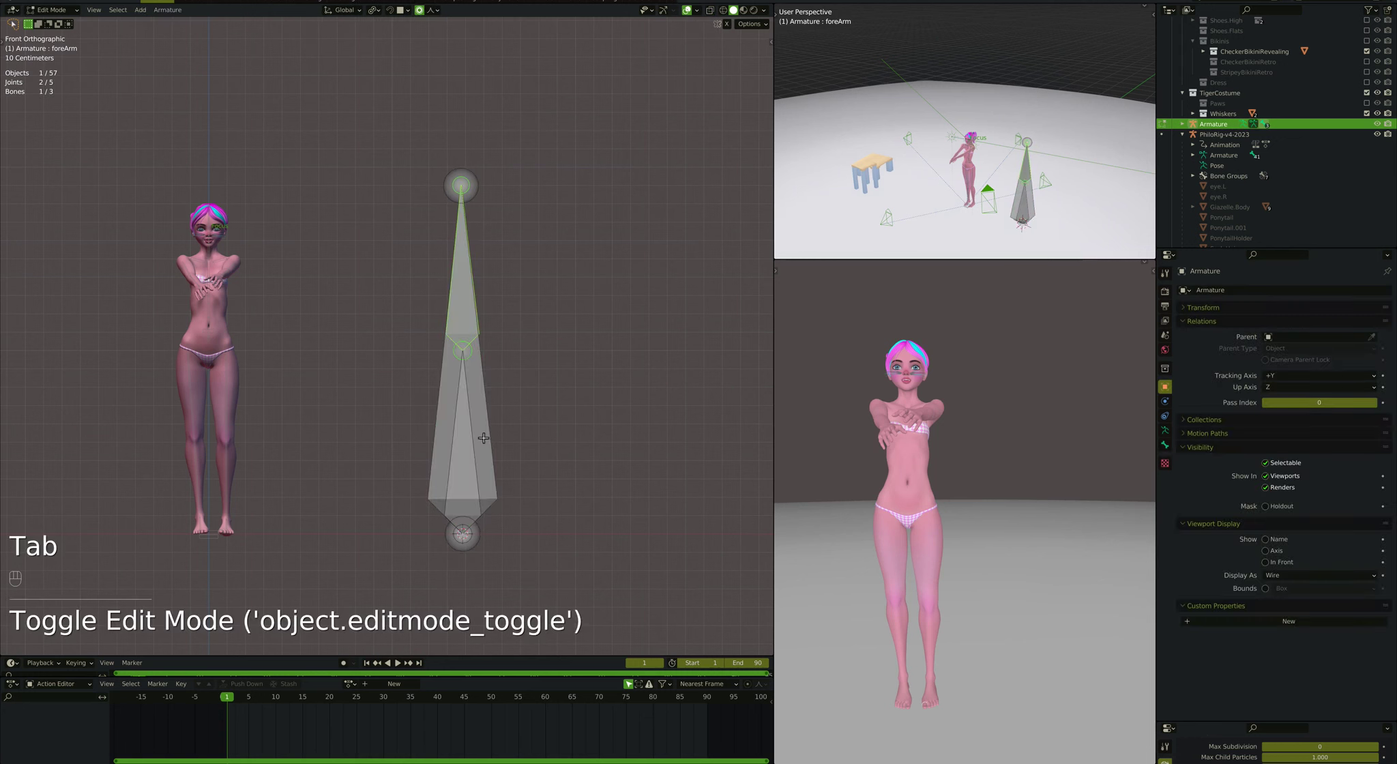
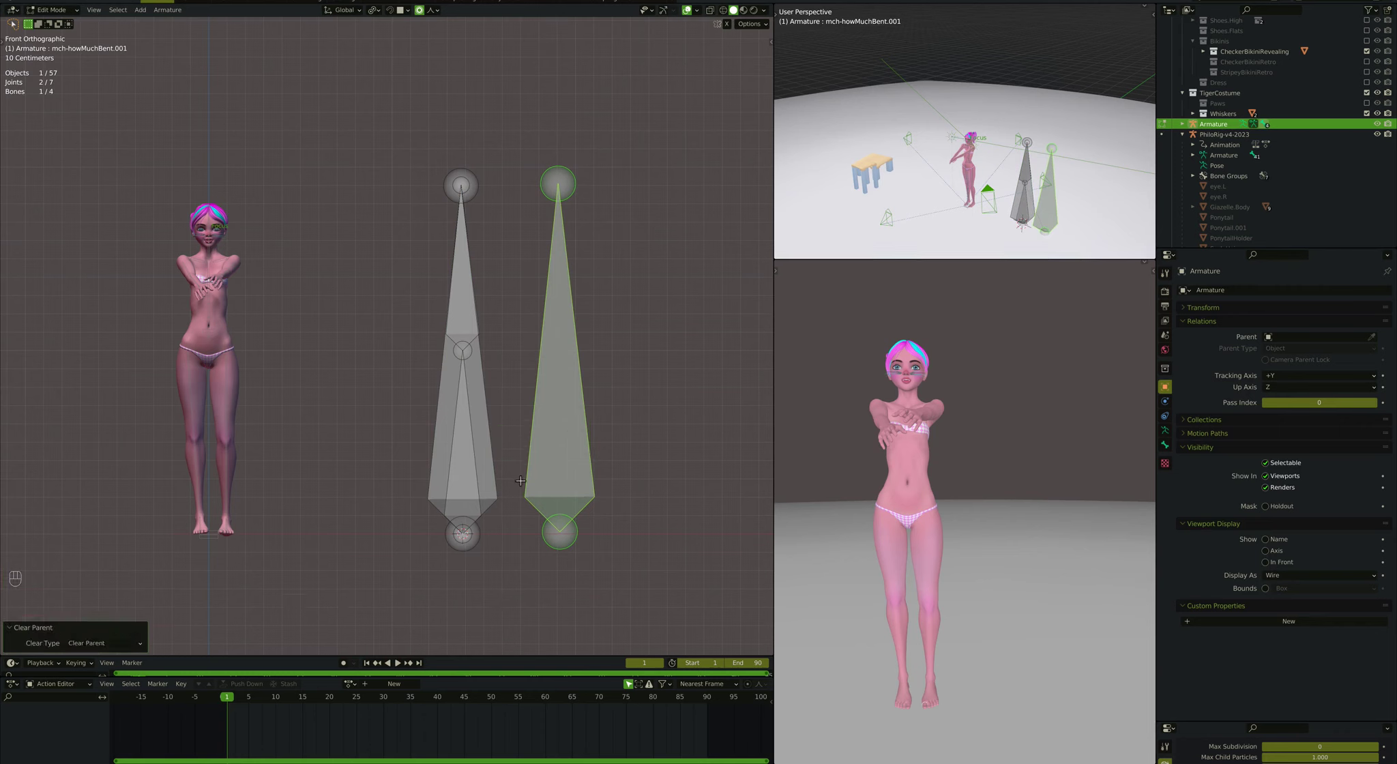
key("s")
key("g")
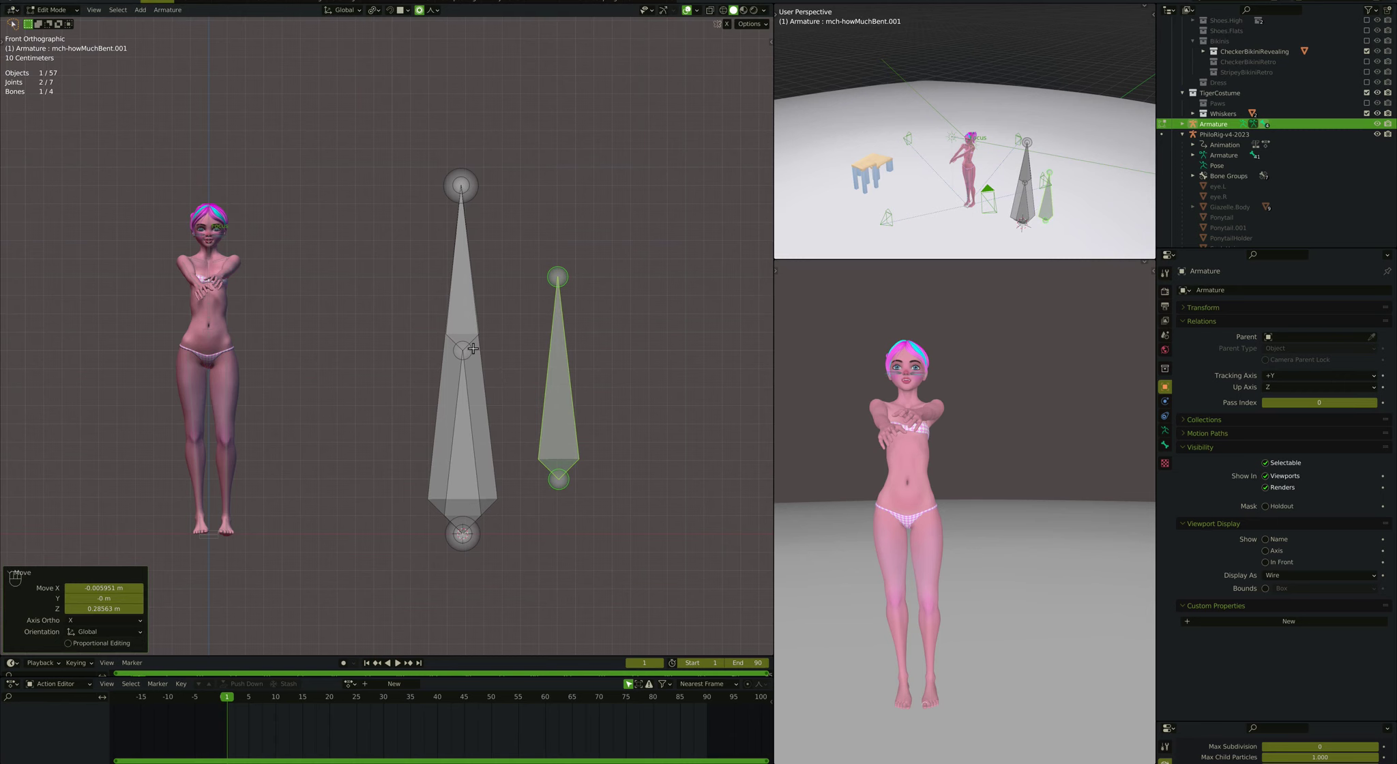
key("Tab")
Step: Remove the copied Stretch To constraint from mch-howMuchBent.001 and test-rotate foreArm
left_click(538, 409)
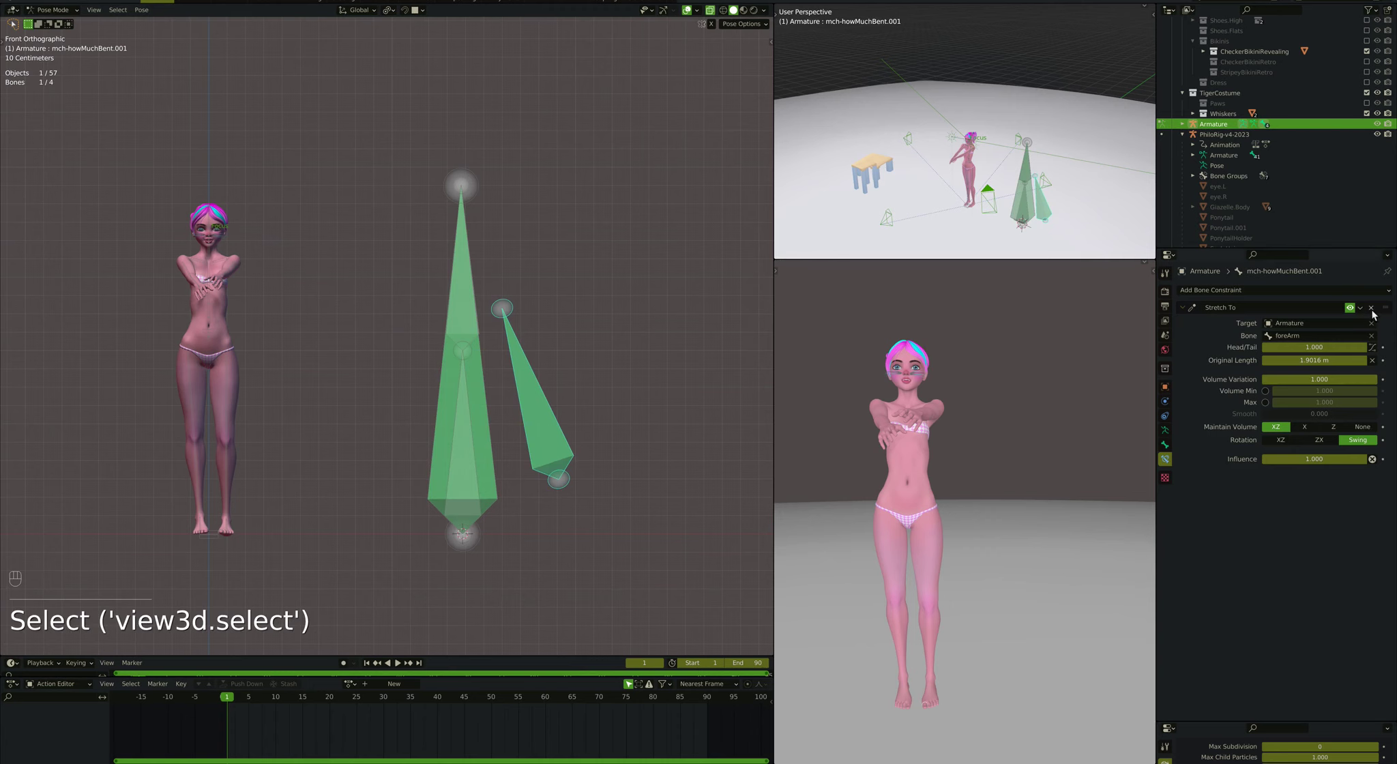
left_click(1376, 311)
left_click(478, 341)
left_click(477, 338)
key("r")
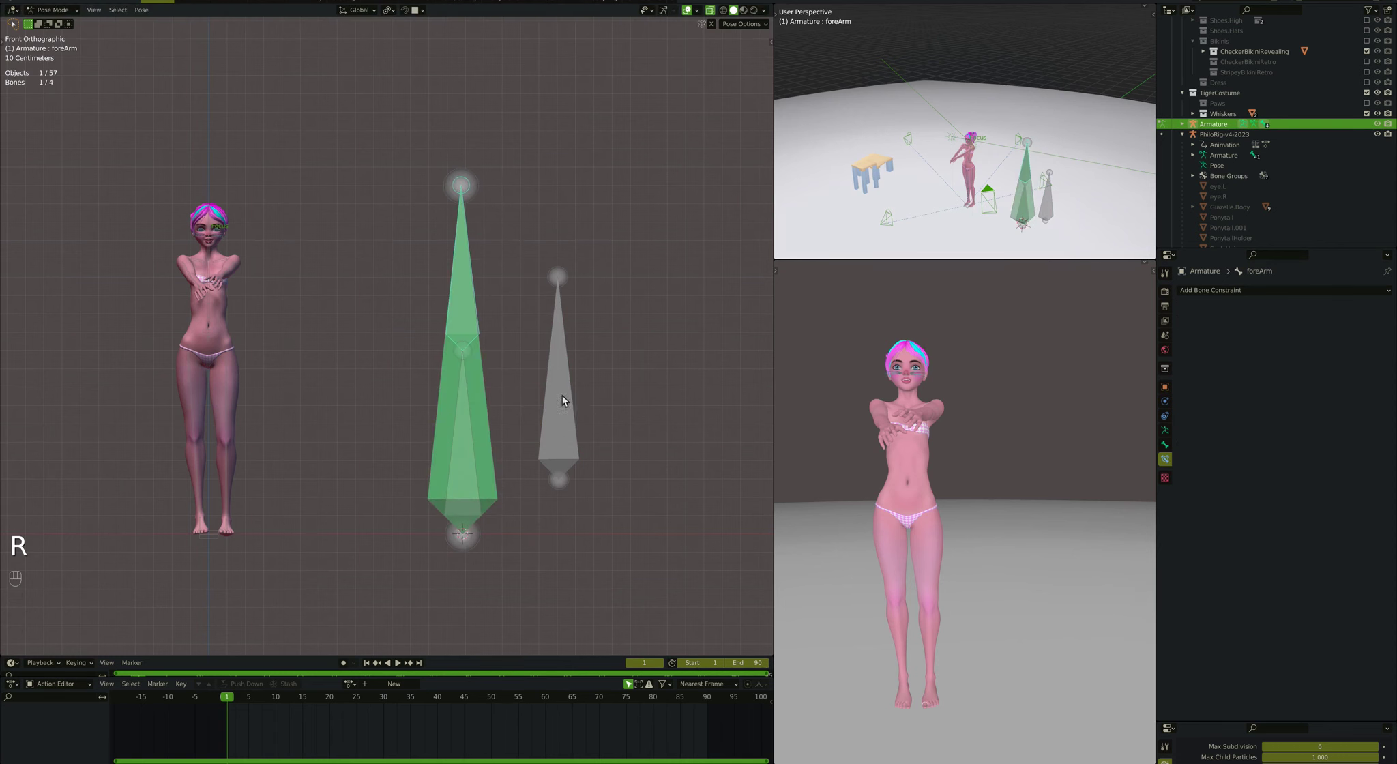
Step: Select mch-howMuchBent as target with mch-howMuchBent.001 active
left_click(566, 399)
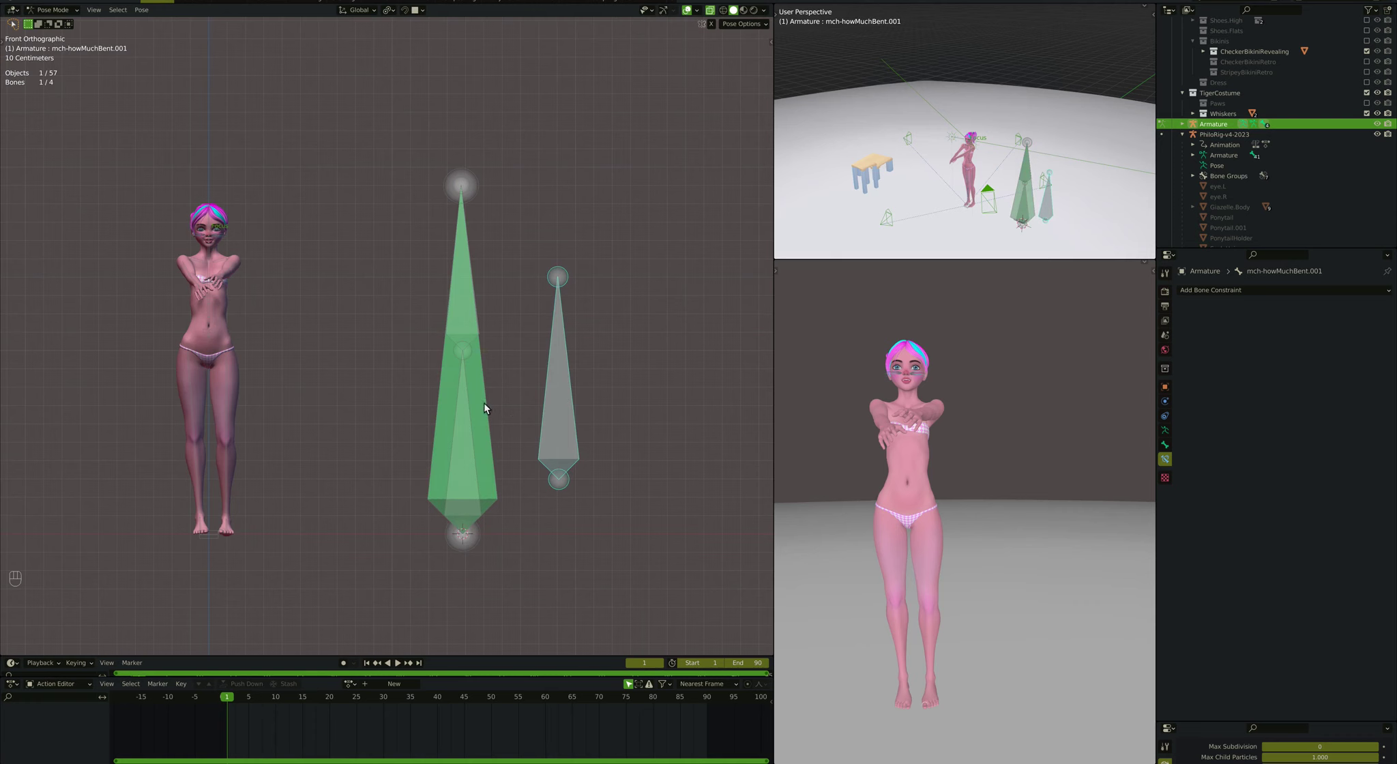
left_click(490, 406)
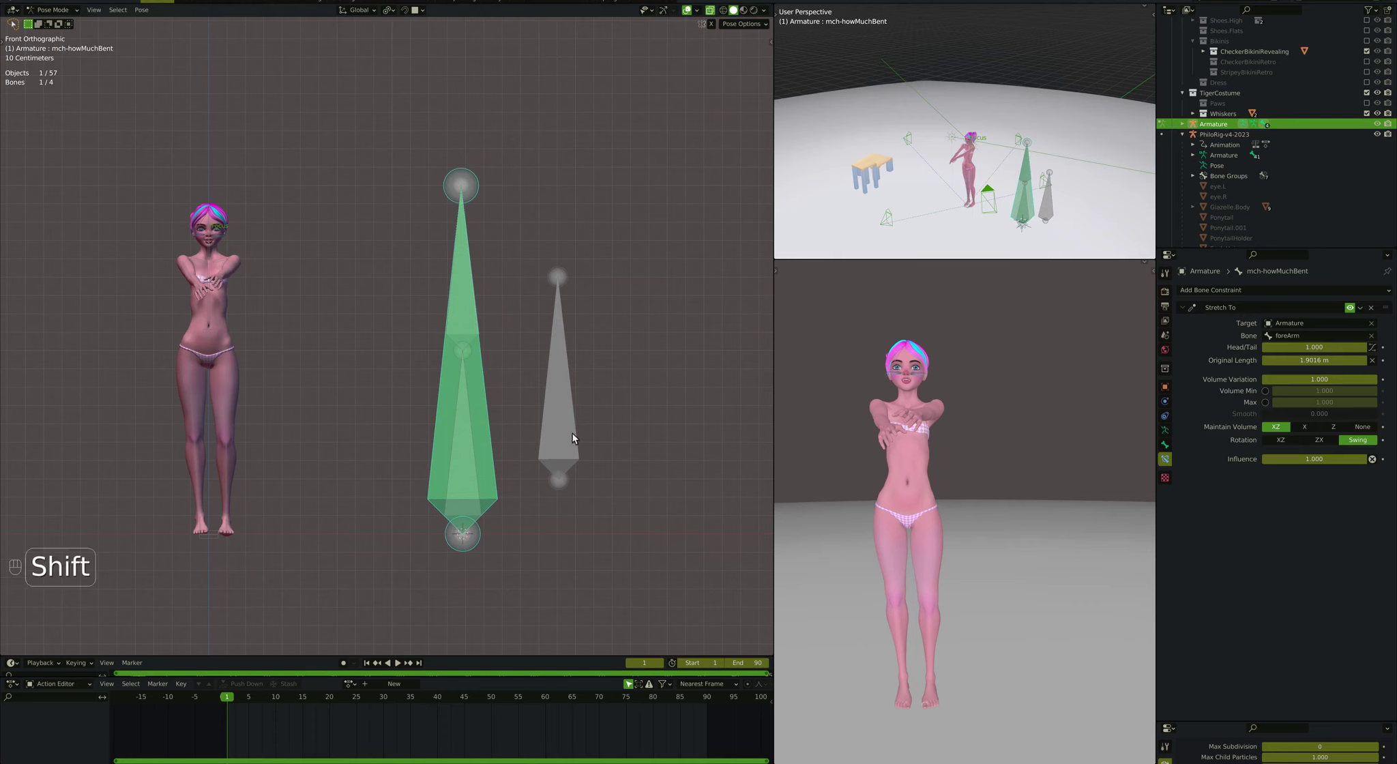
left_click(579, 433)
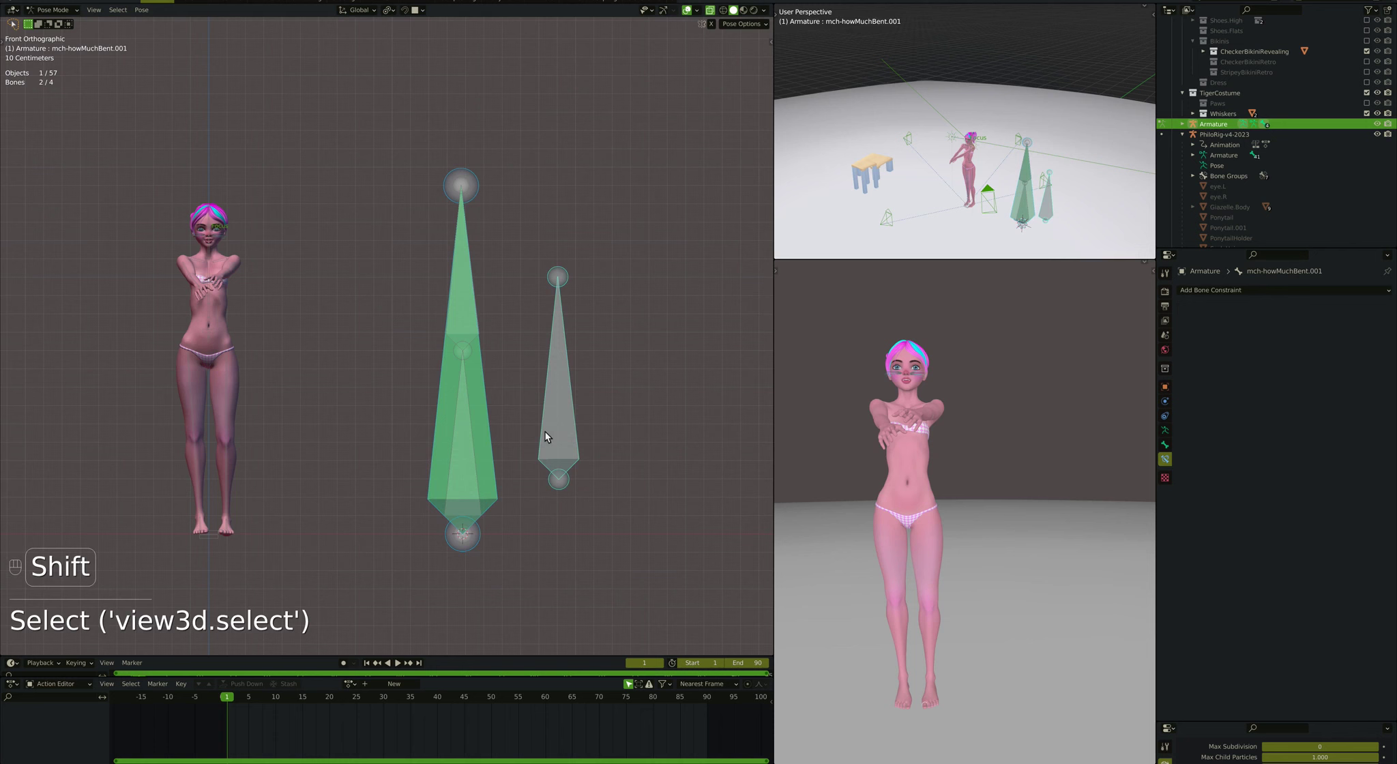
Step: Add a Transformation constraint on mch-howMuchBent.001 mapping from the target bone's scale
key("ctrl+shift+c")
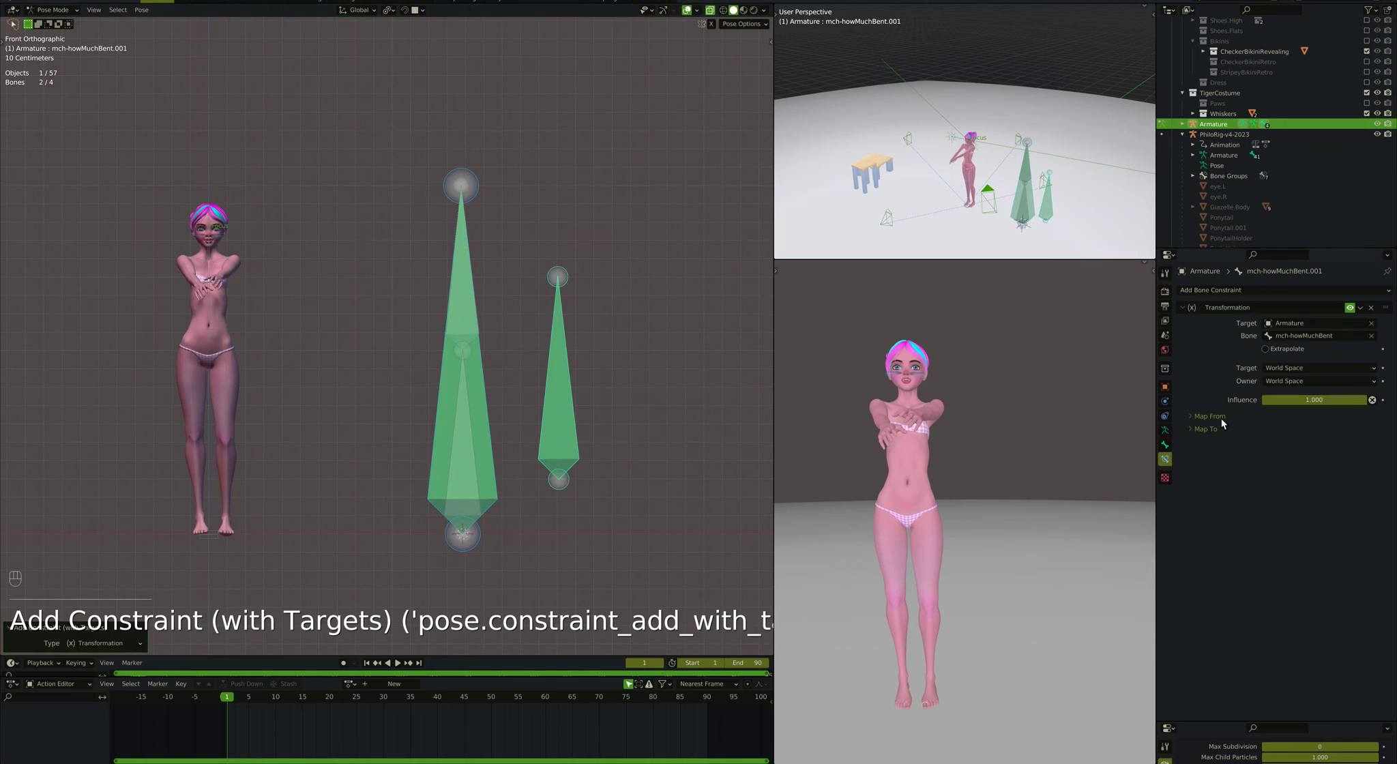
left_click(1222, 422)
left_click(1207, 524)
left_click(1358, 433)
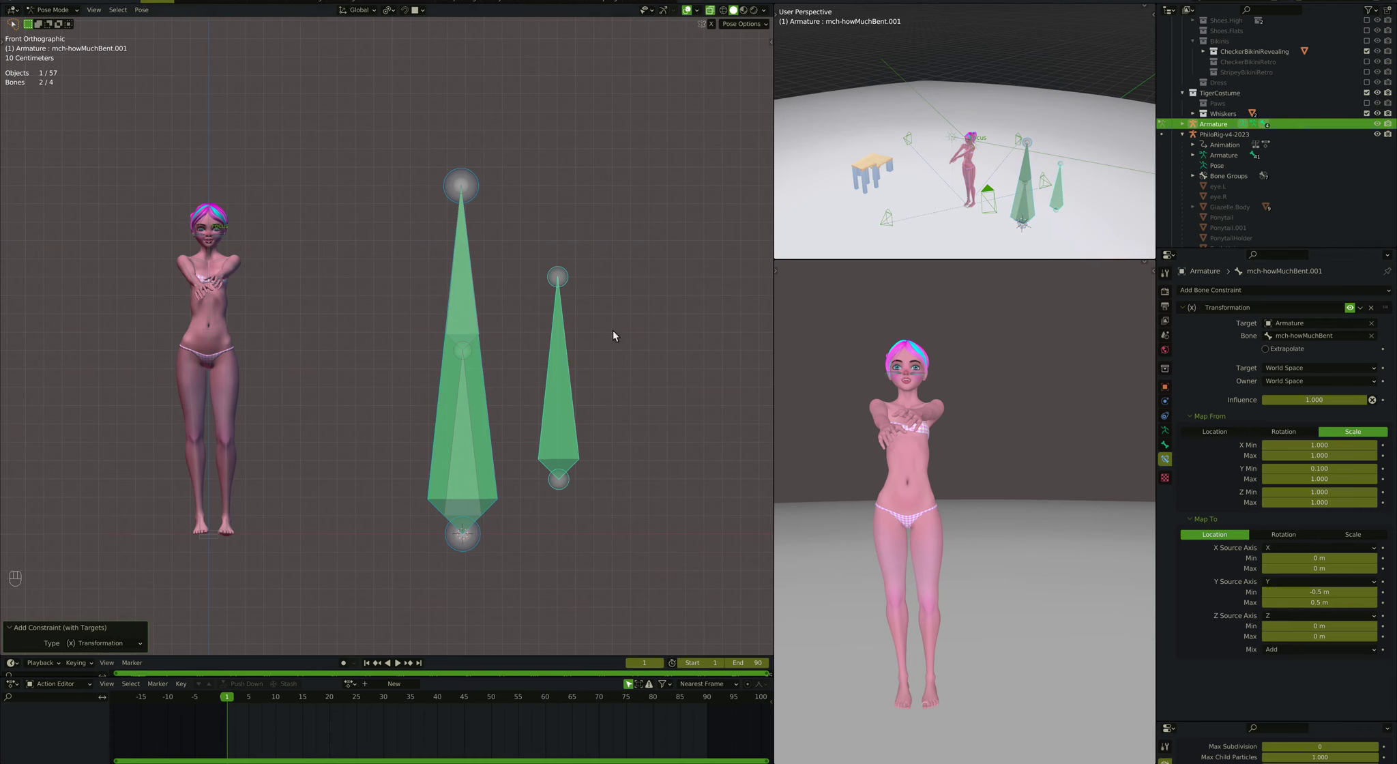
Step: Rotate foreArm to test how the helper bone slides mch-howMuchBent.001
left_click(485, 325)
key("r")
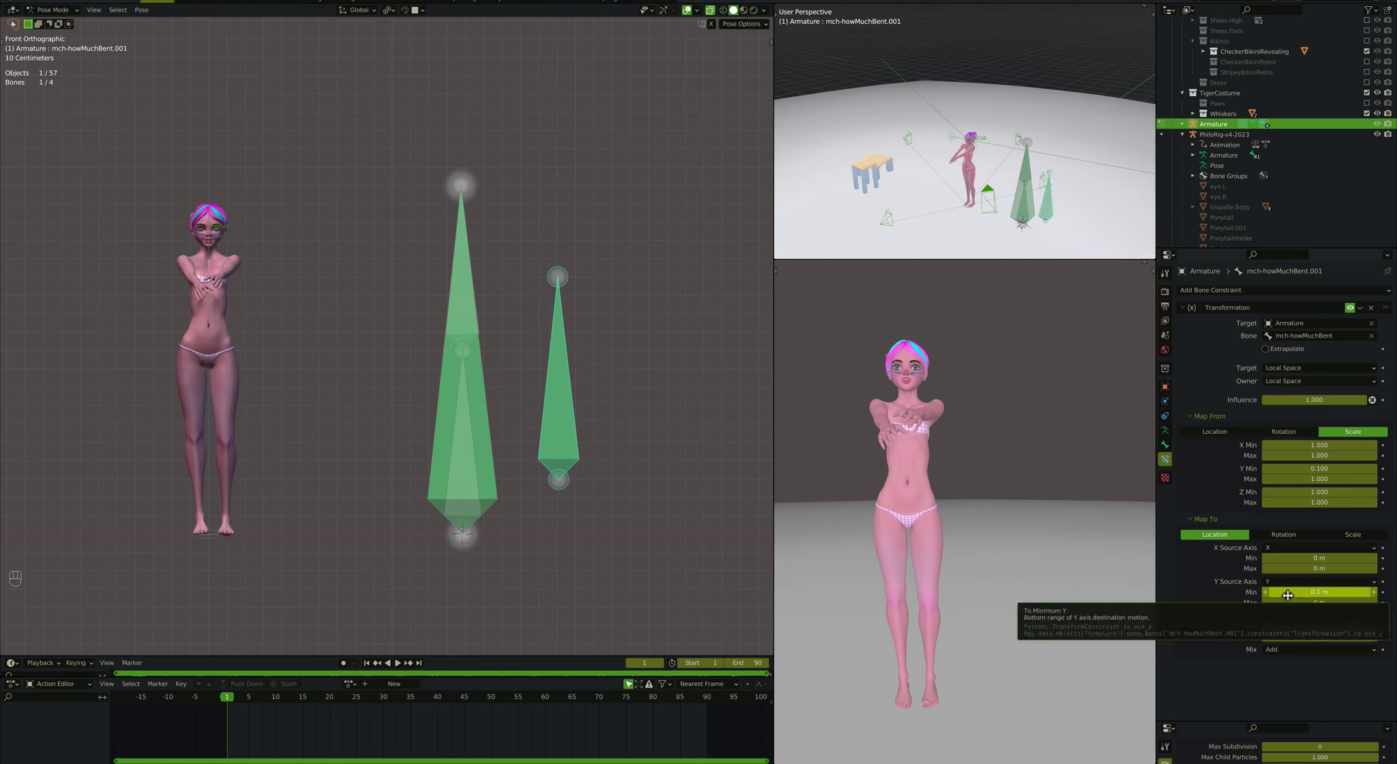
key("r")
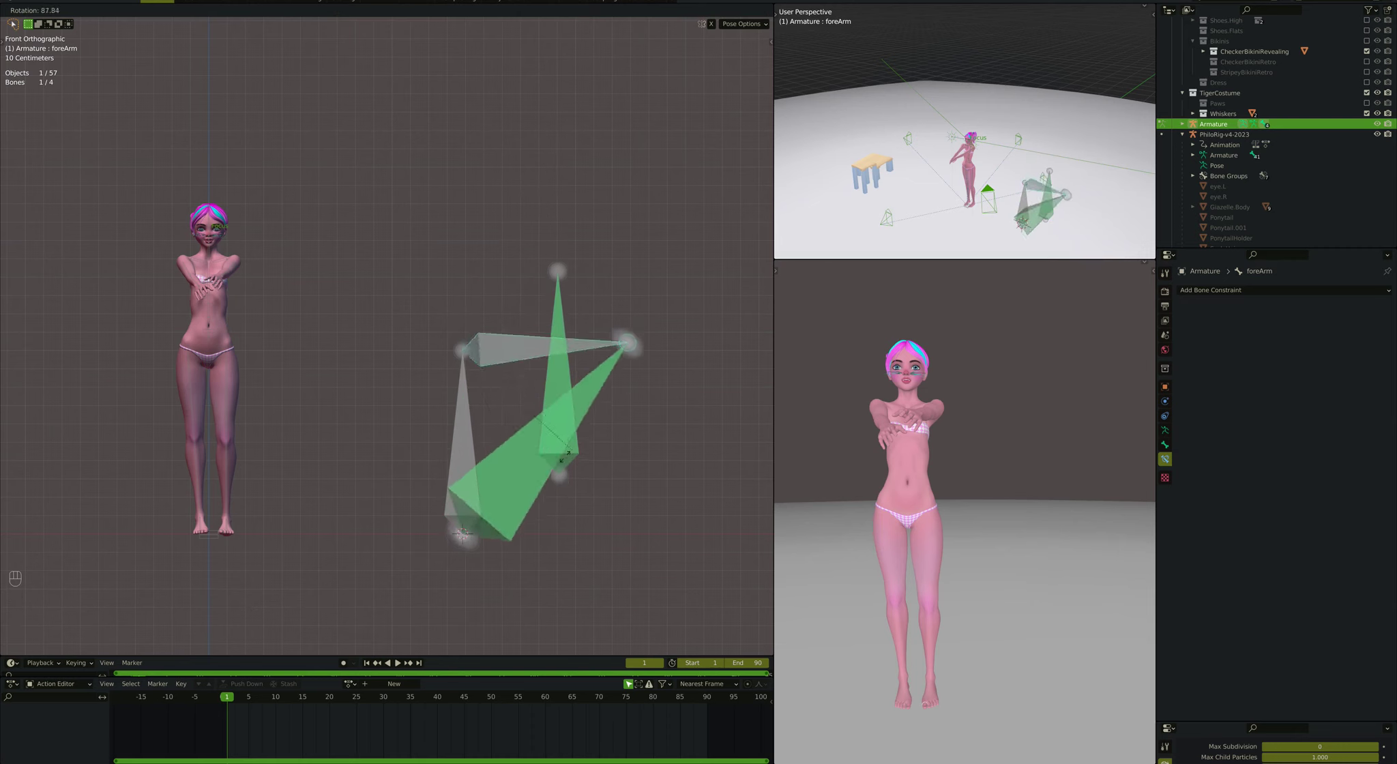
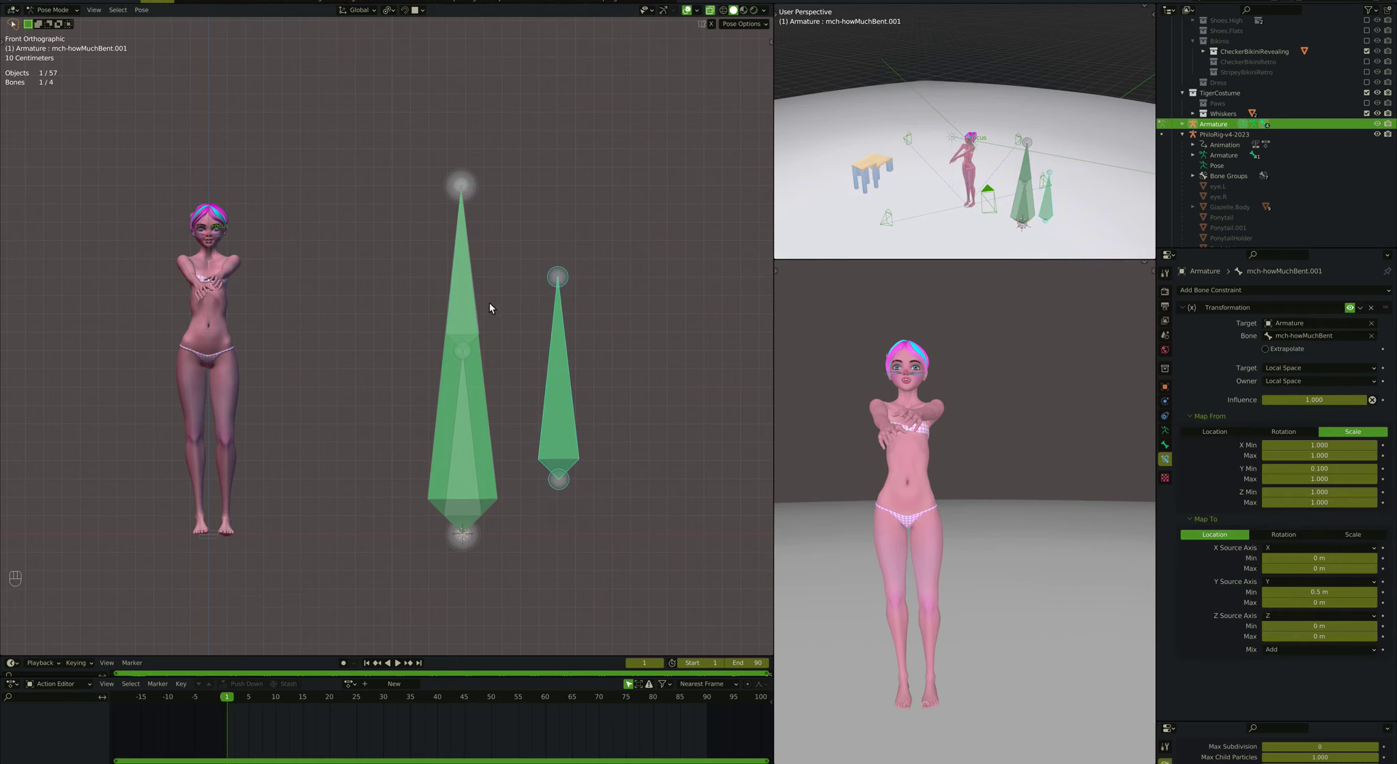
left_click(479, 296)
key("r")
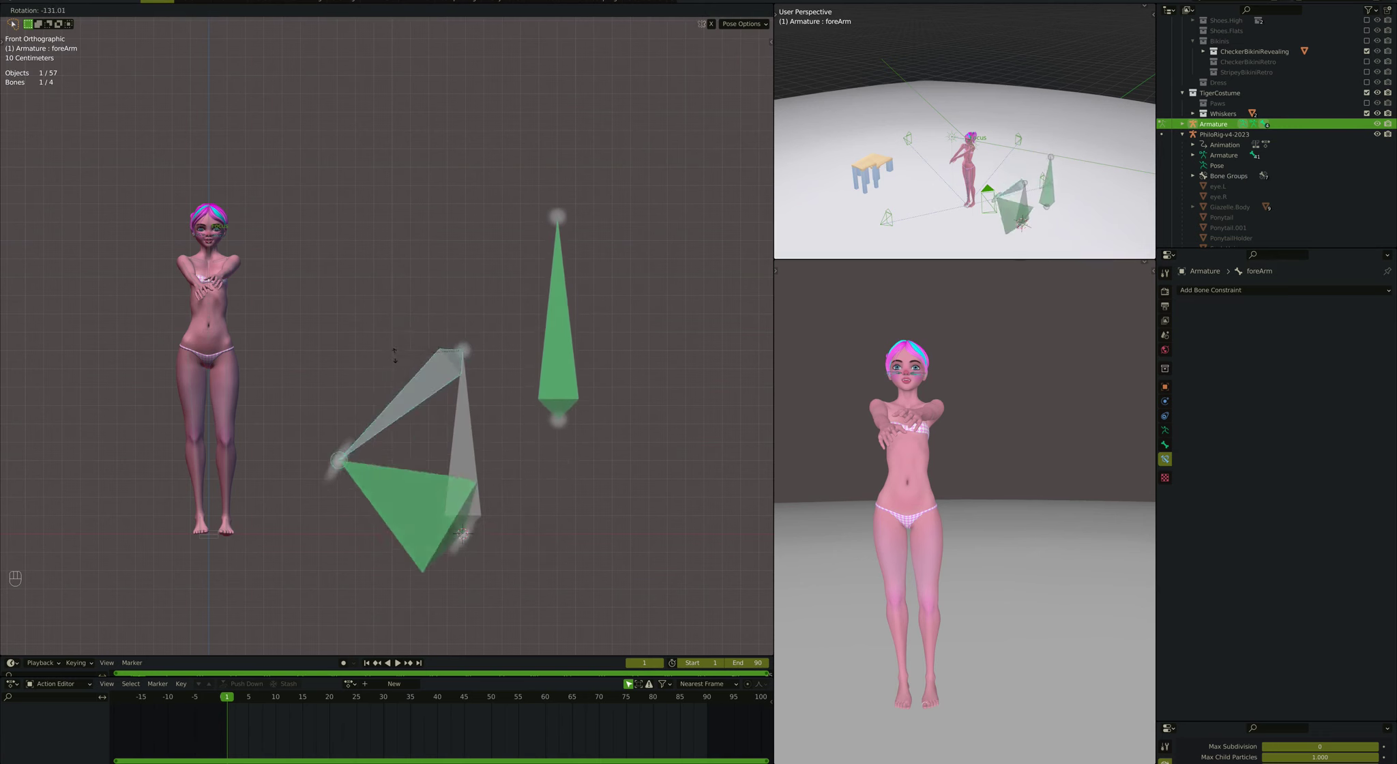
Step: Switch the constraint's Map To from Location to Rotation
left_click(495, 436)
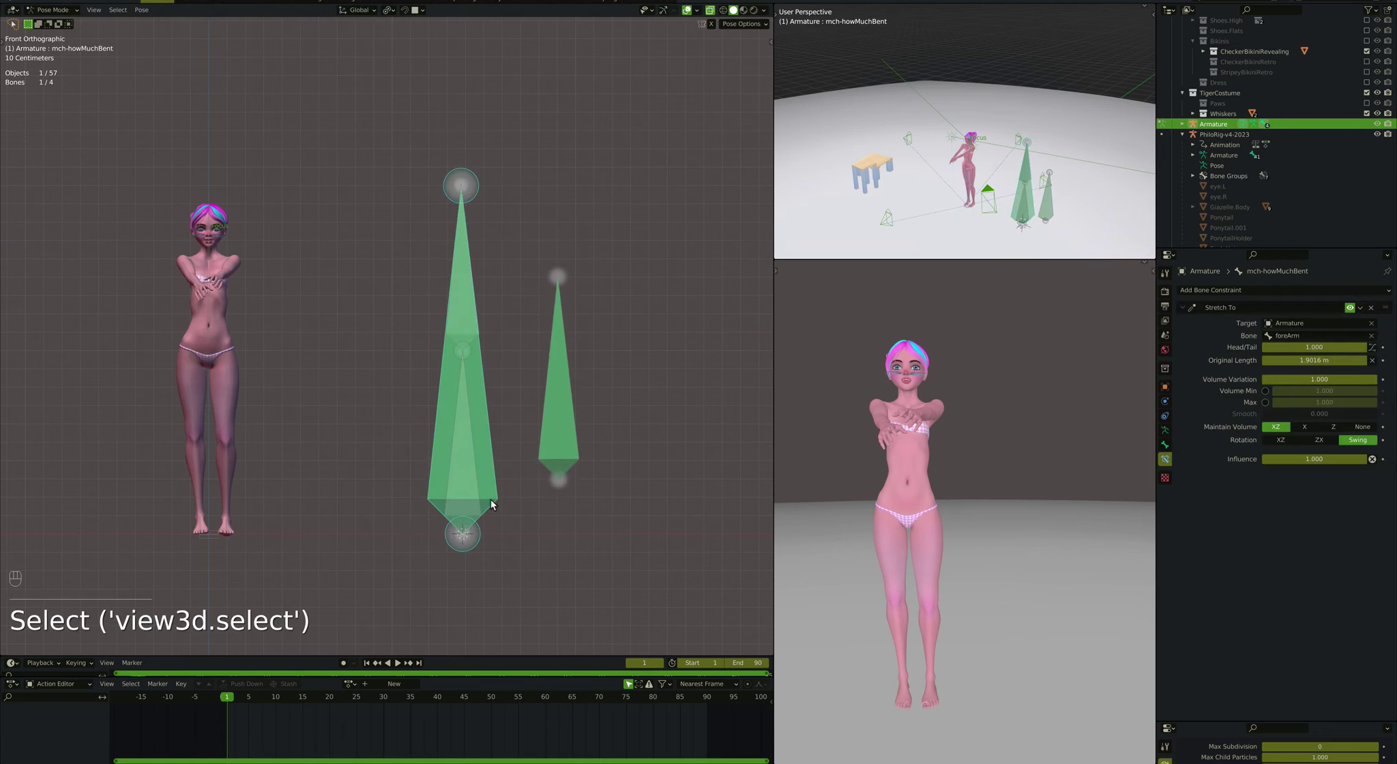
left_click(555, 365)
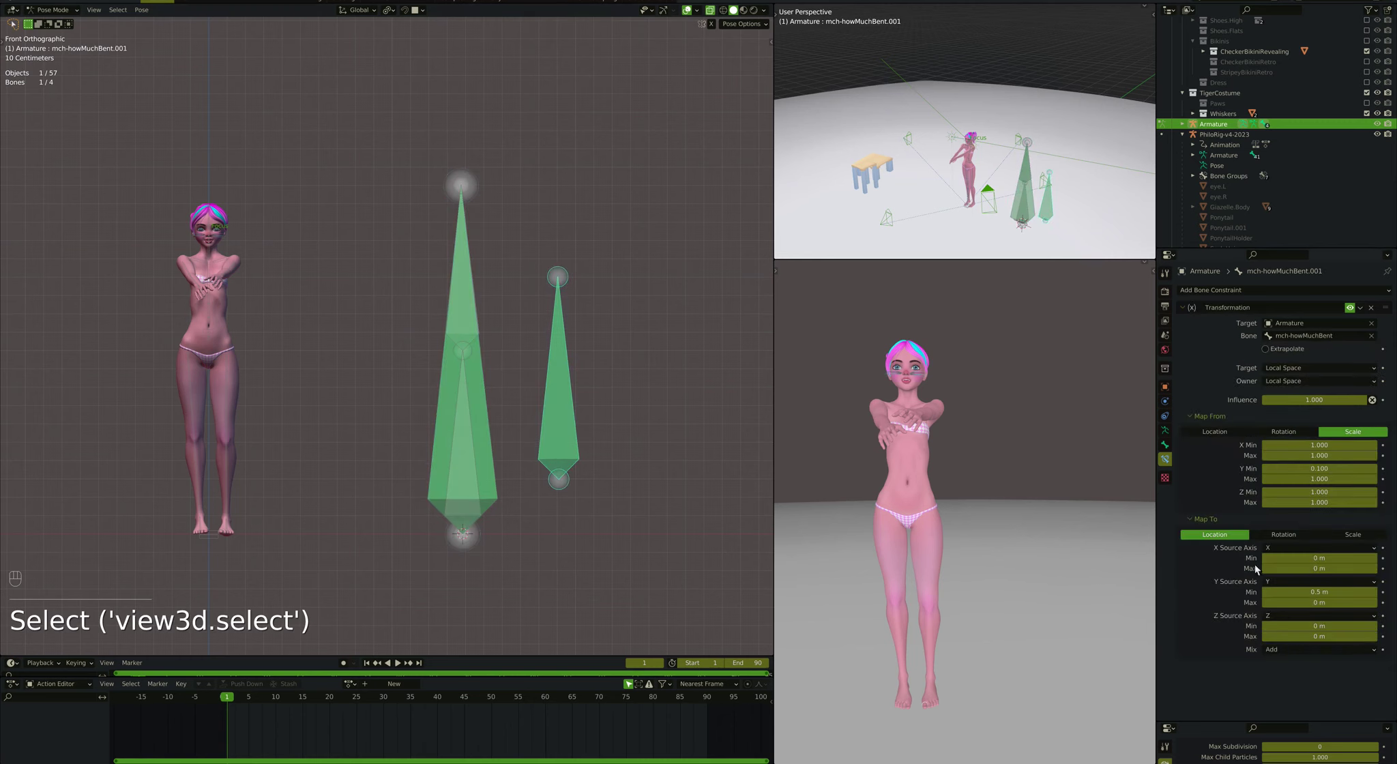
left_click(1298, 540)
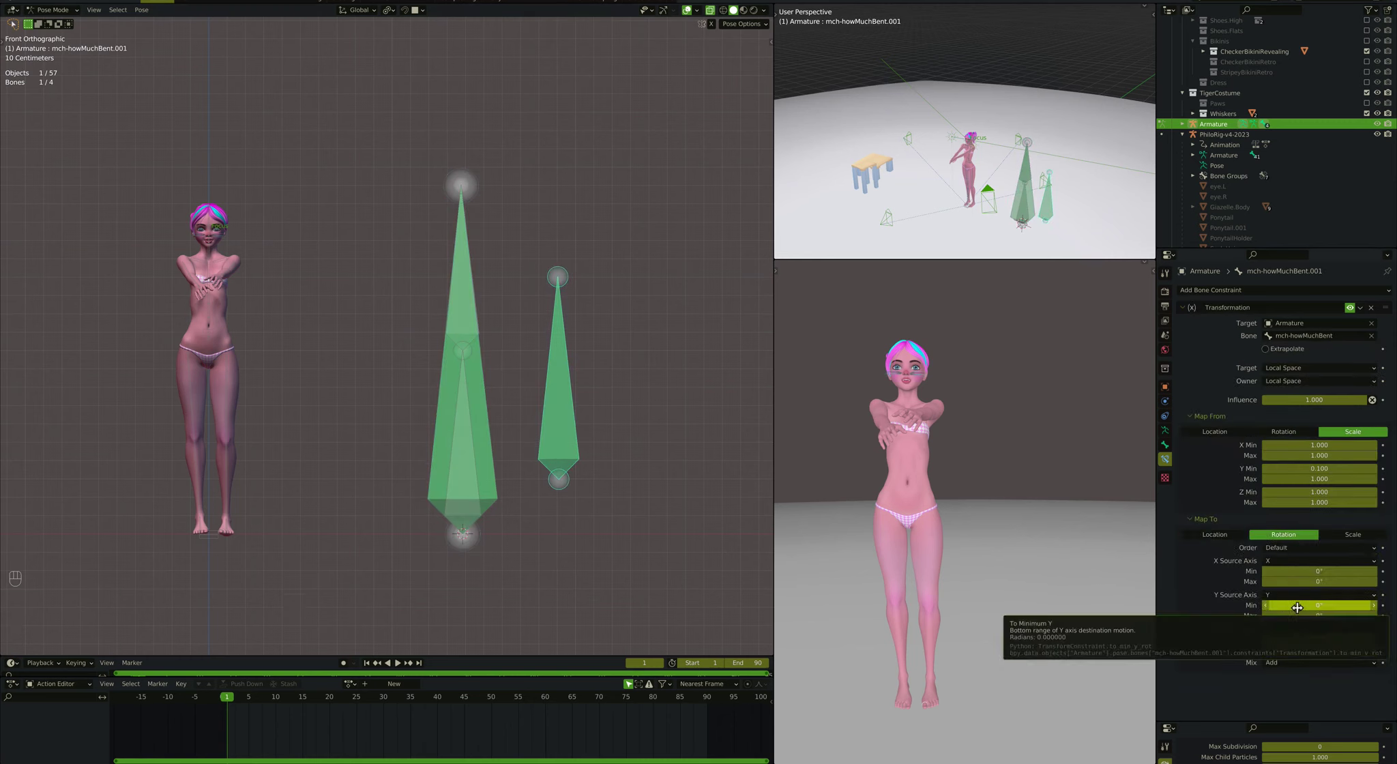
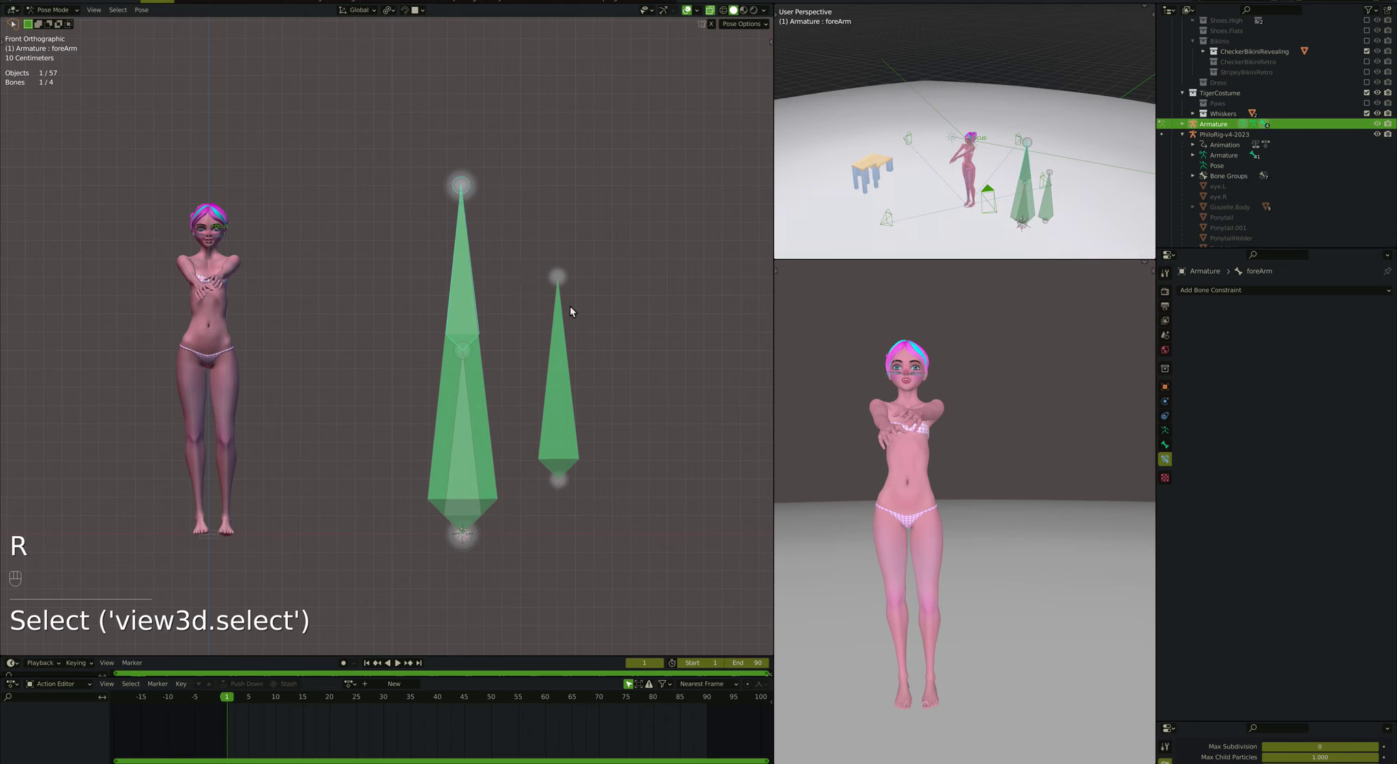
Step: Test-rotate foreArm, then set the X rotation (0–90°) source axis to Y in front view
key("r")
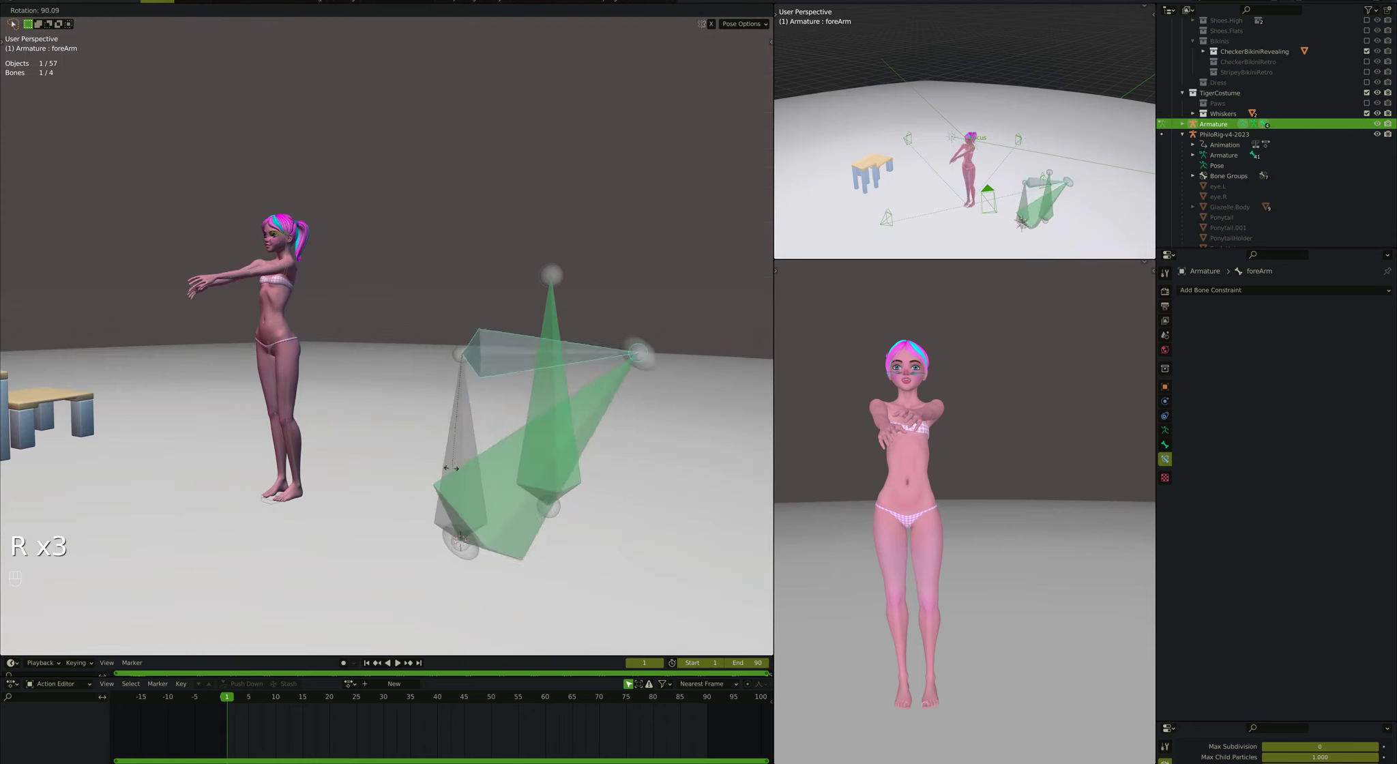
left_click(541, 364)
key("r")
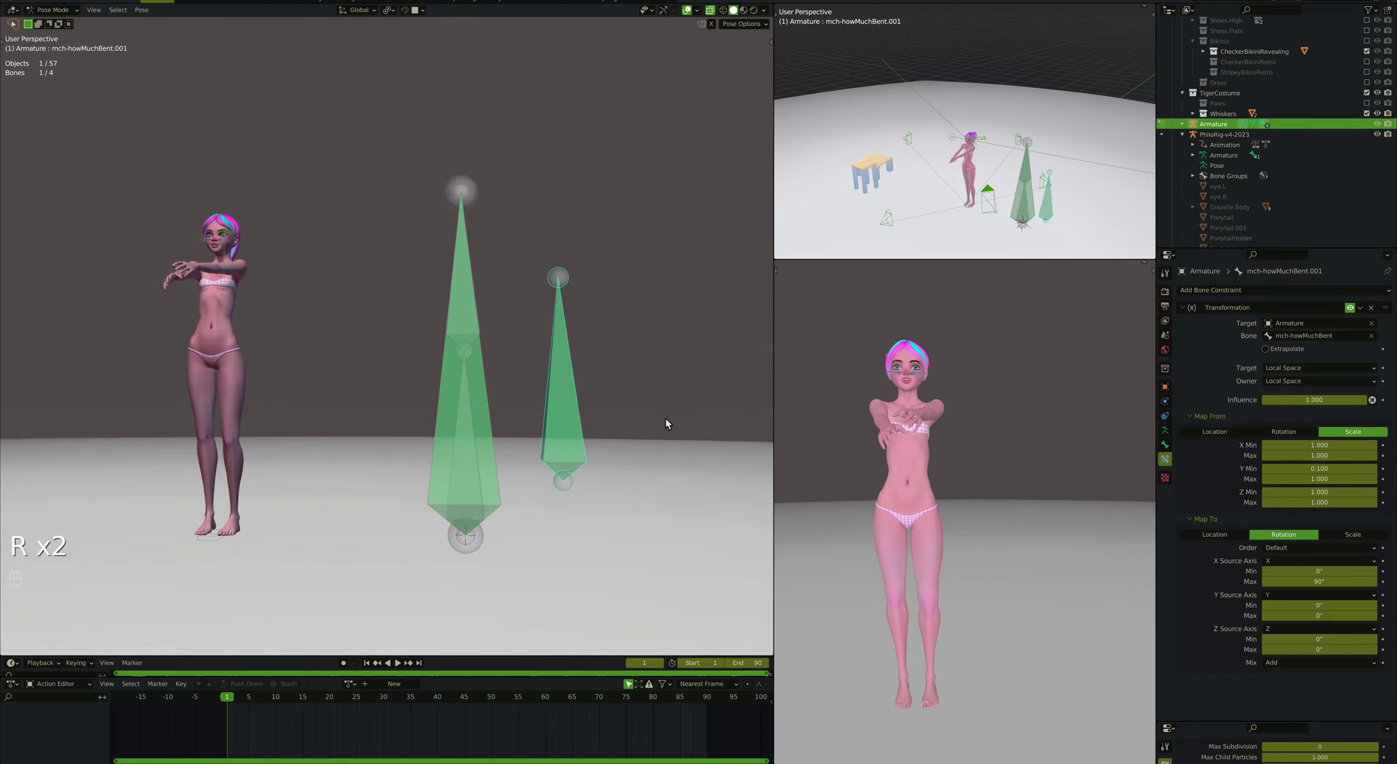
key("super+Down")
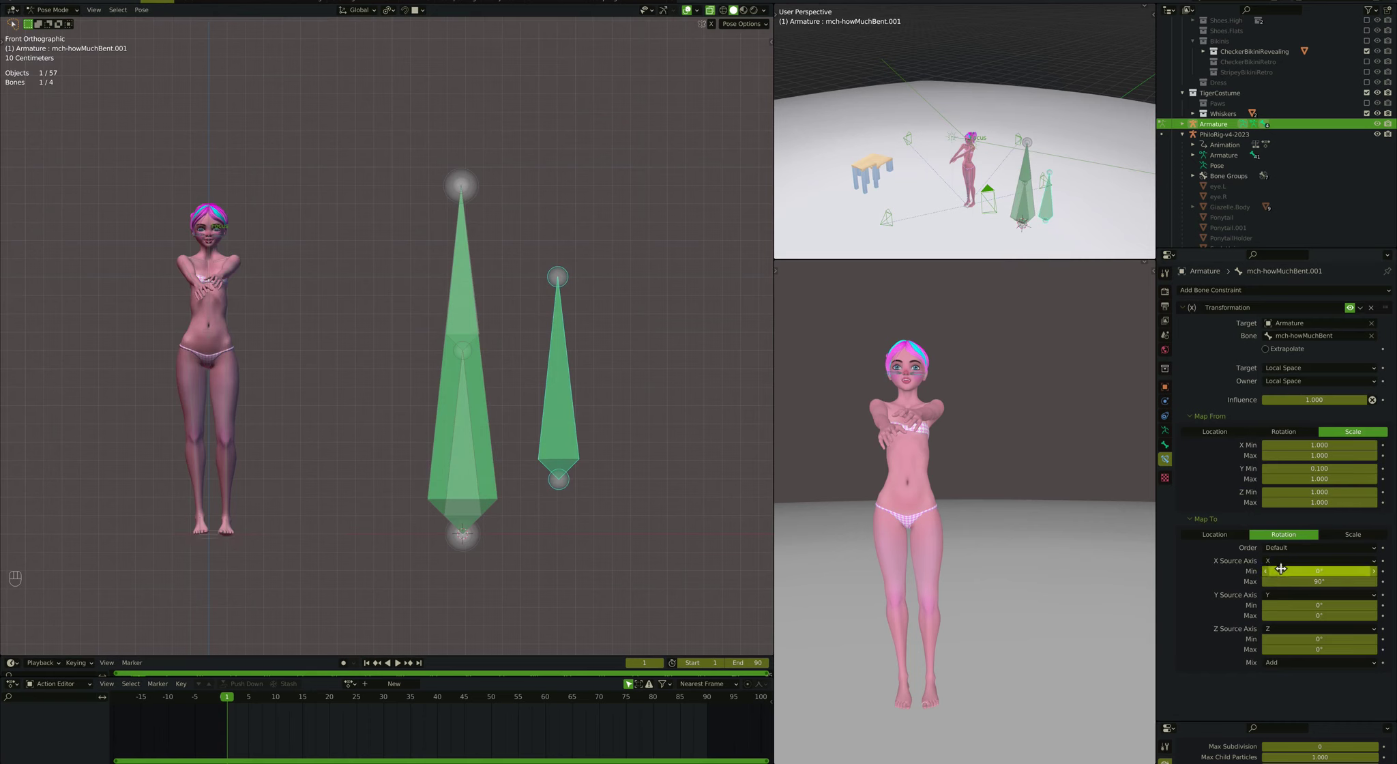
left_click_drag(1287, 565, 1287, 587)
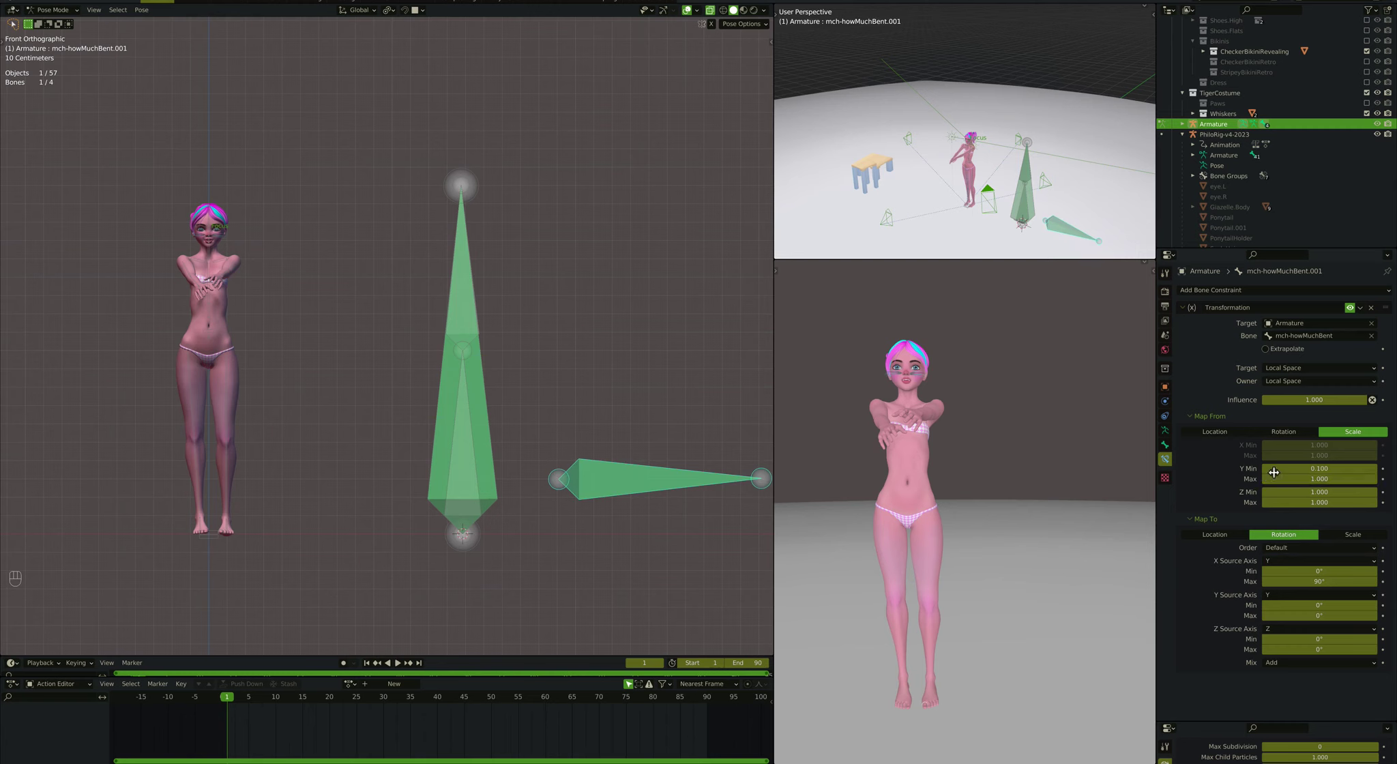
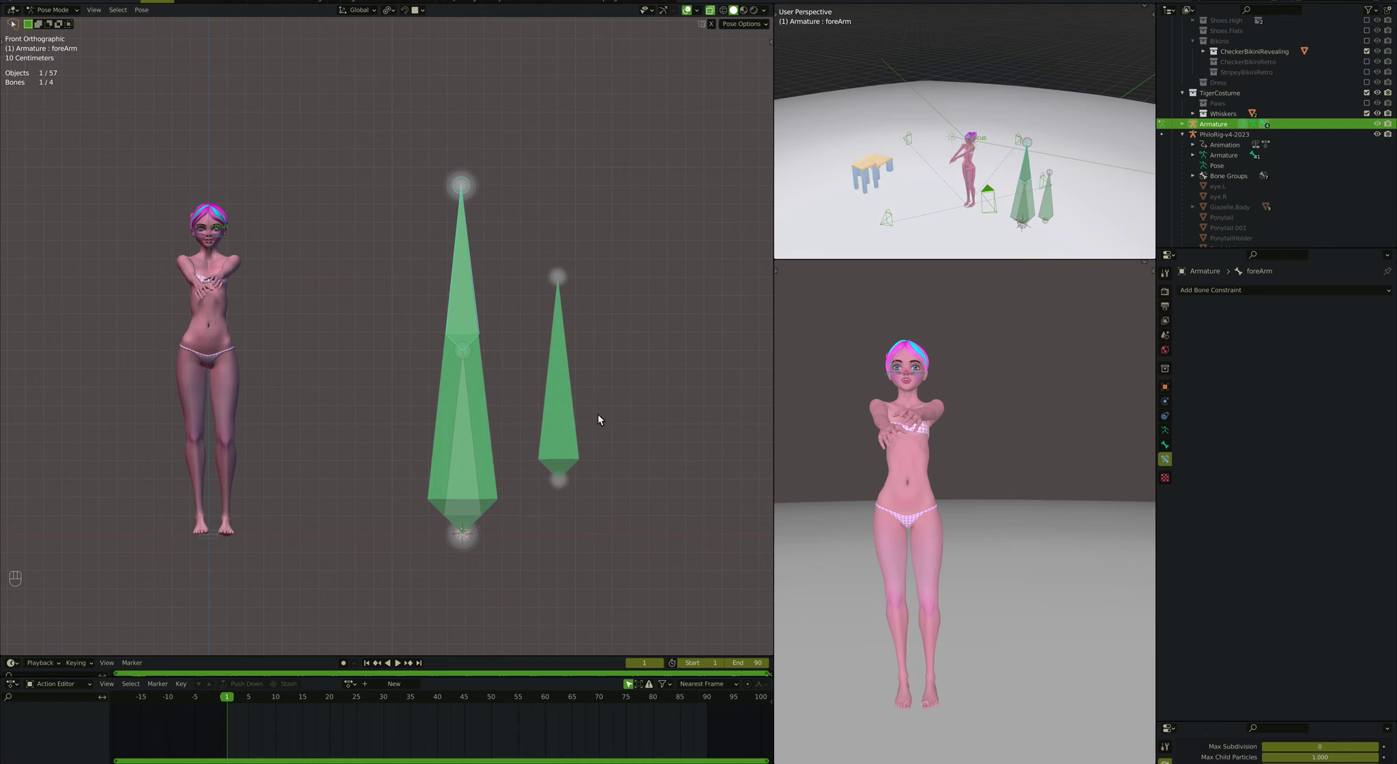
Step: Test-rotate foreArm so the helper stretches, with the constraint's Rotation X range reversed to 90°/0°
left_click(573, 430)
left_click(475, 311)
key("r")
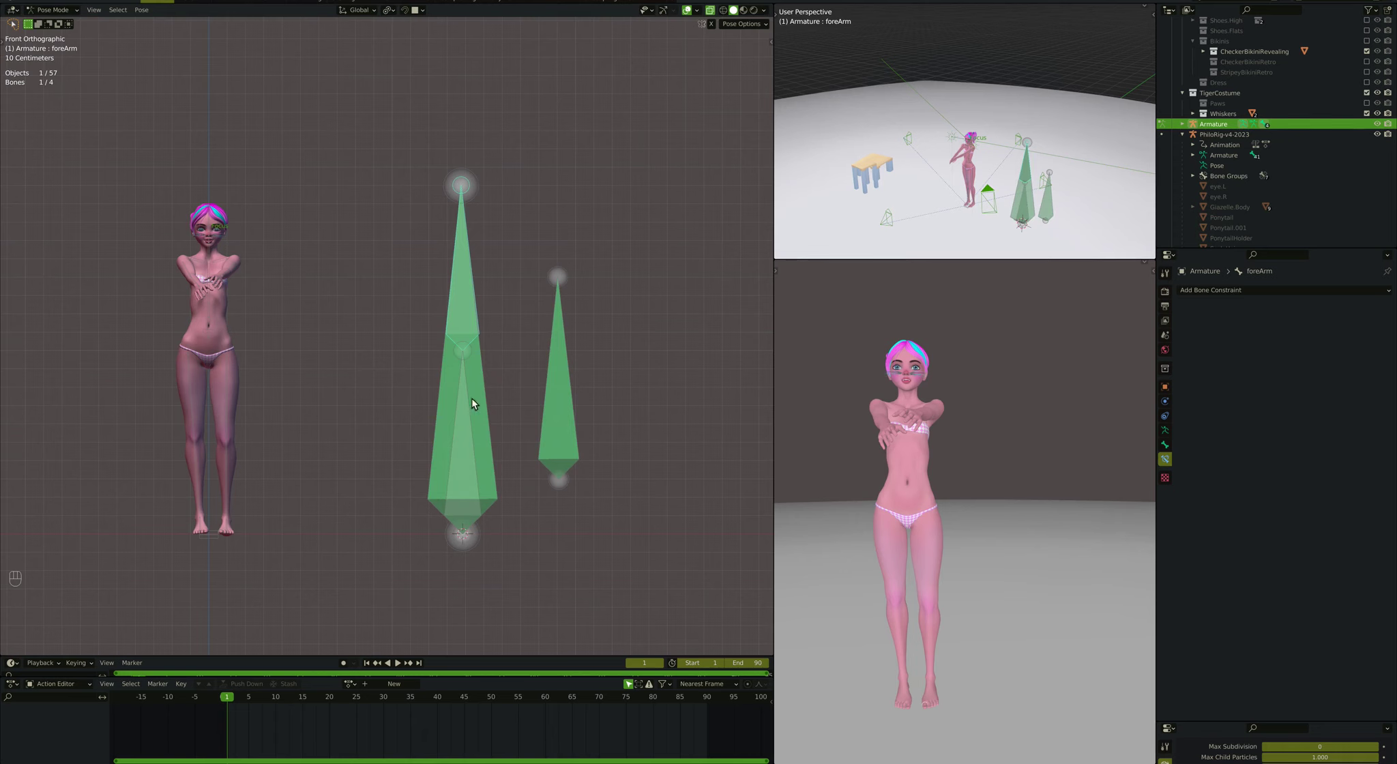
key("super+Down")
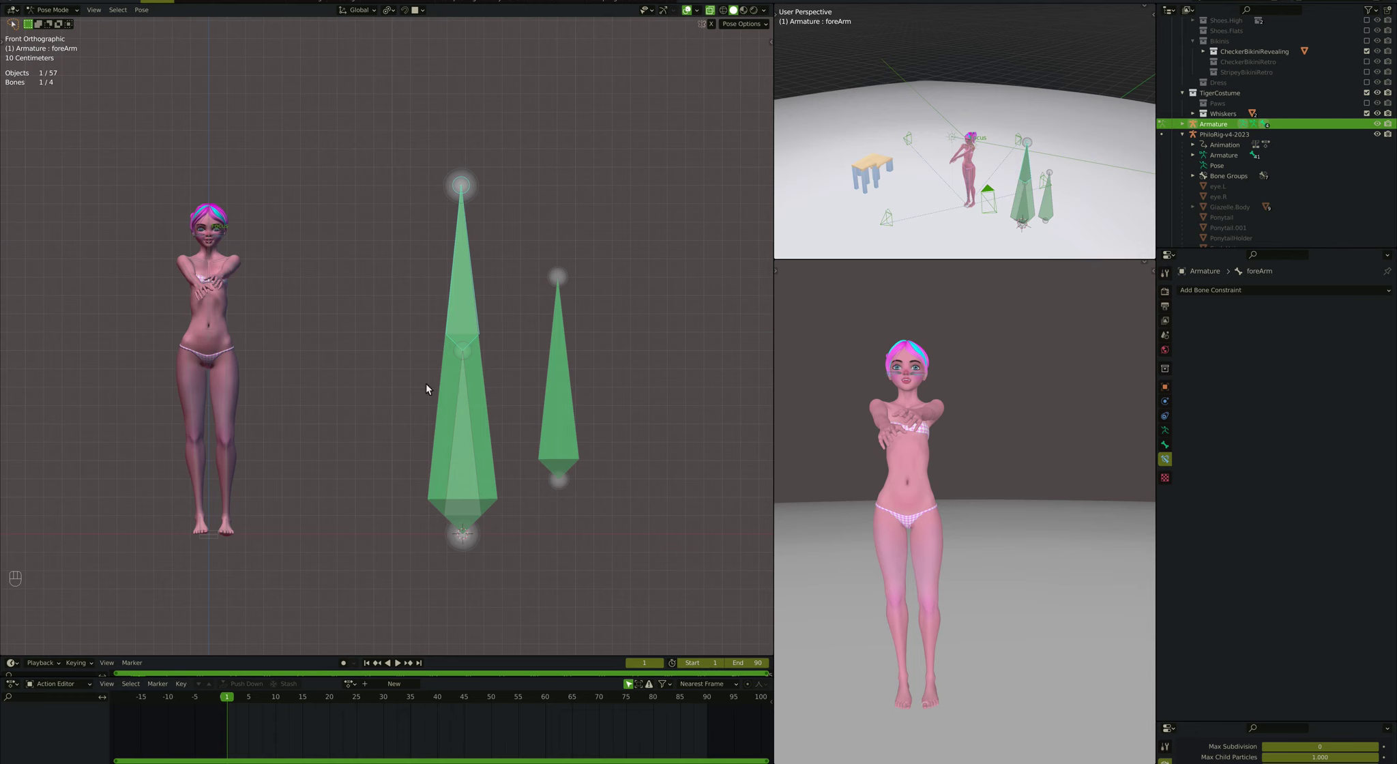
key("r")
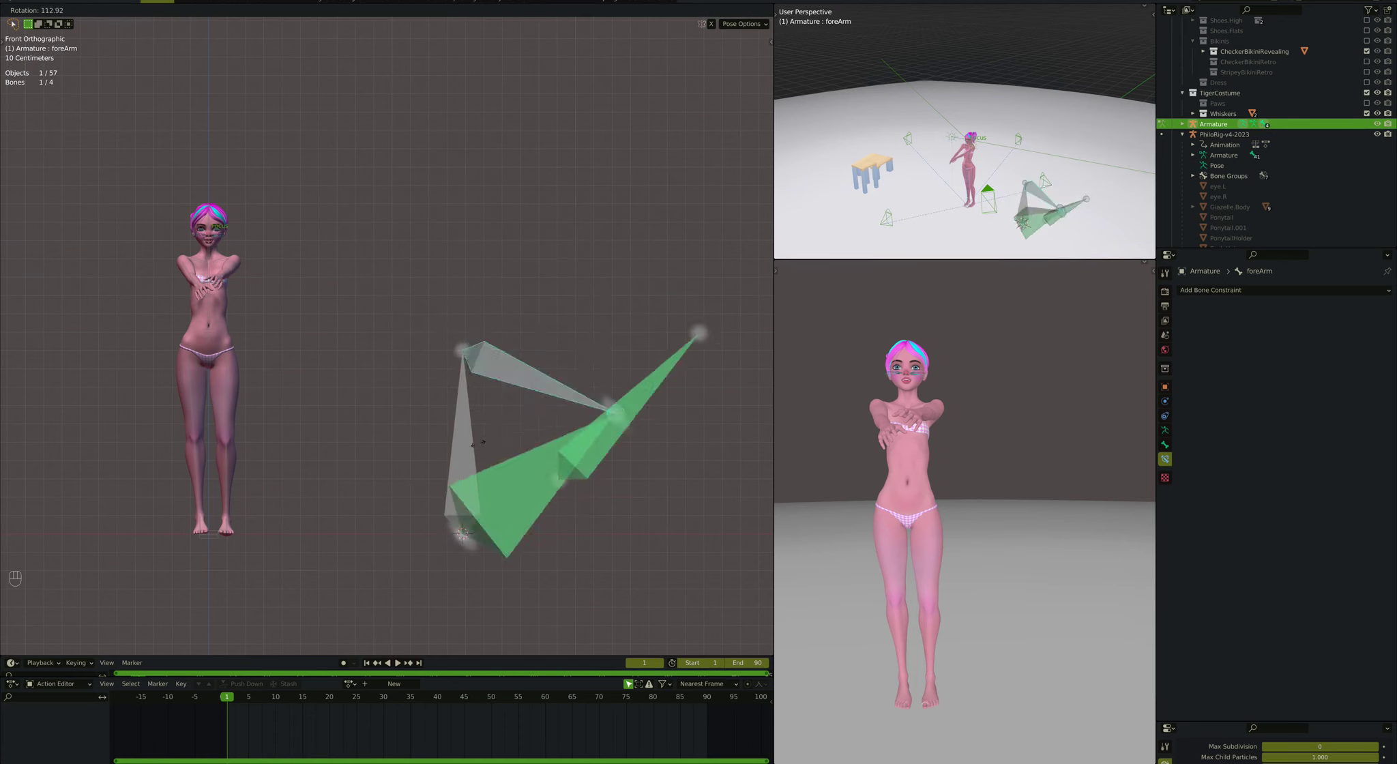
Step: Select the mch-howMuchBent helper bone in Edit Mode and delete it via the Bones option
left_click(575, 404)
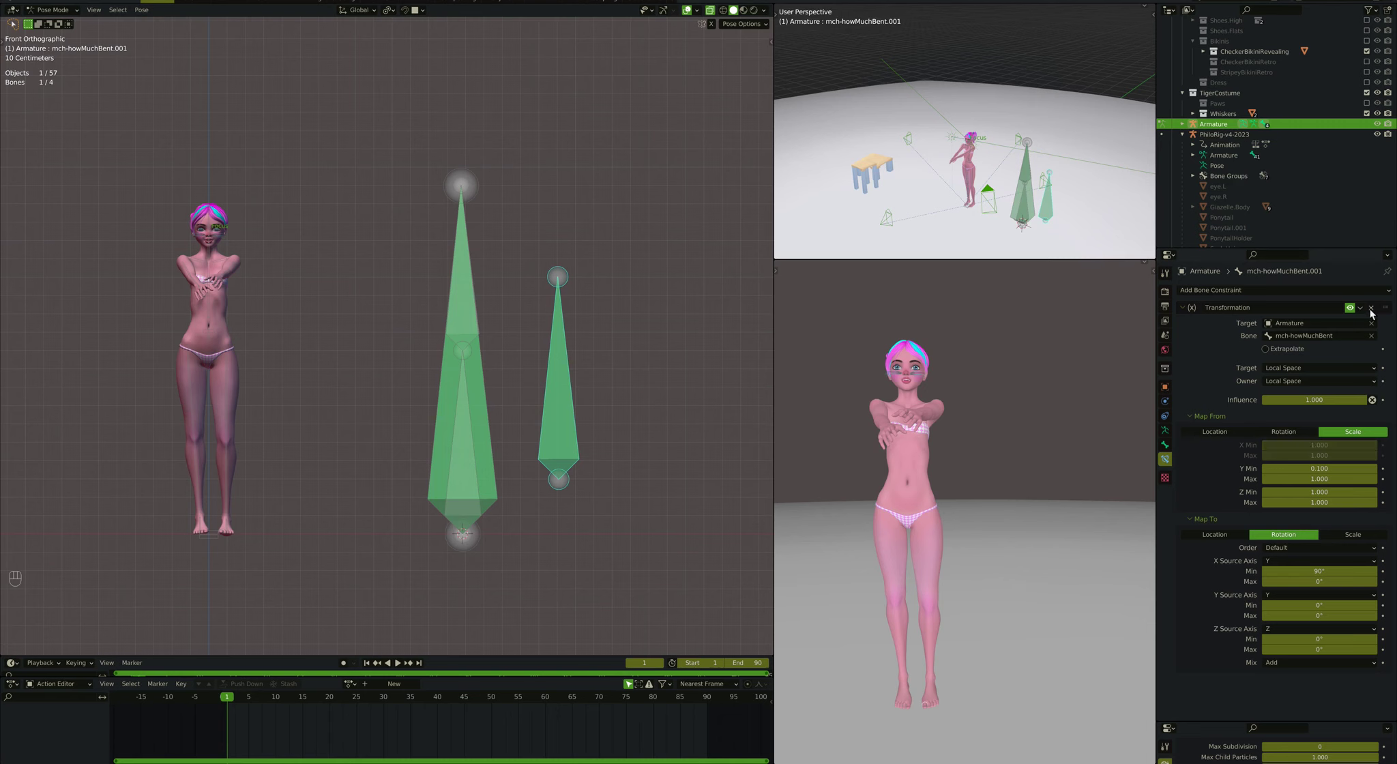
left_click_drag(1374, 312, 496, 432)
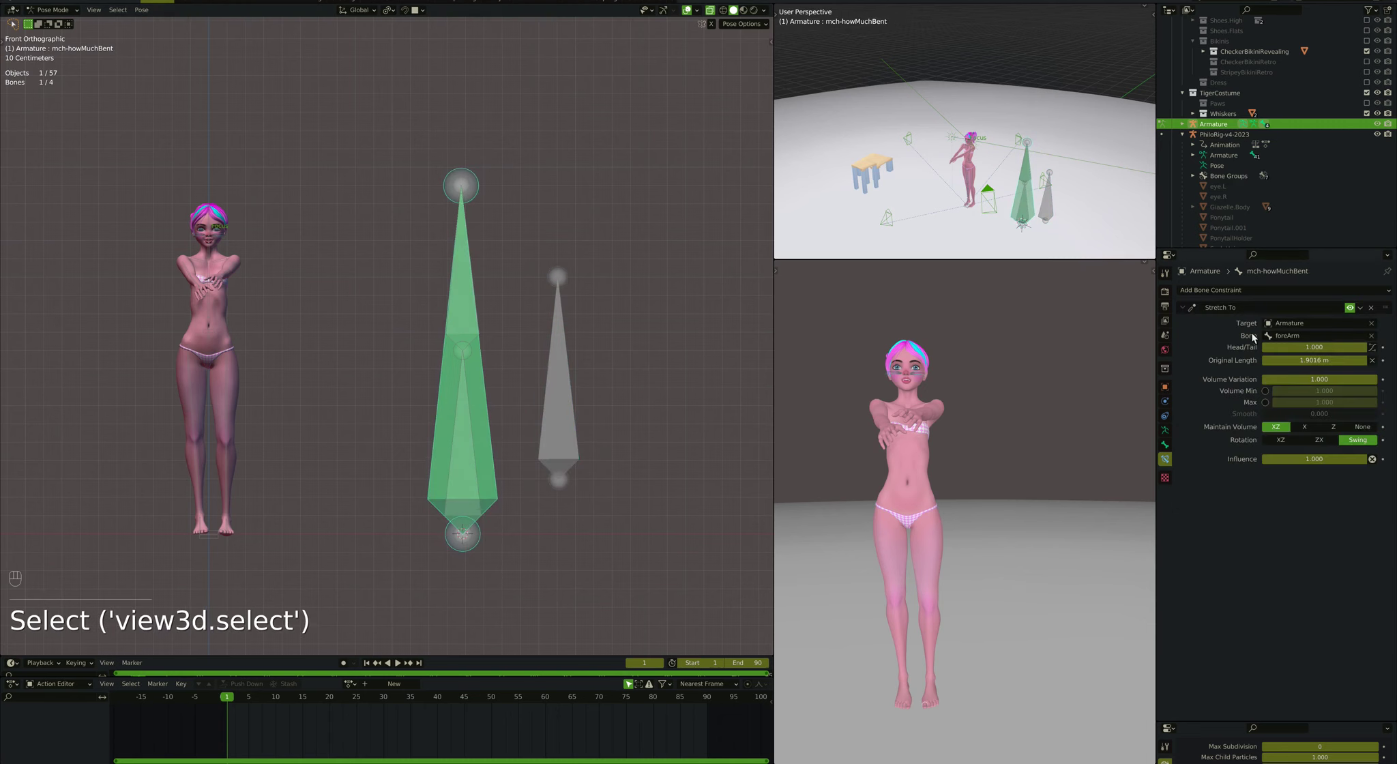
key("Tab")
key("x")
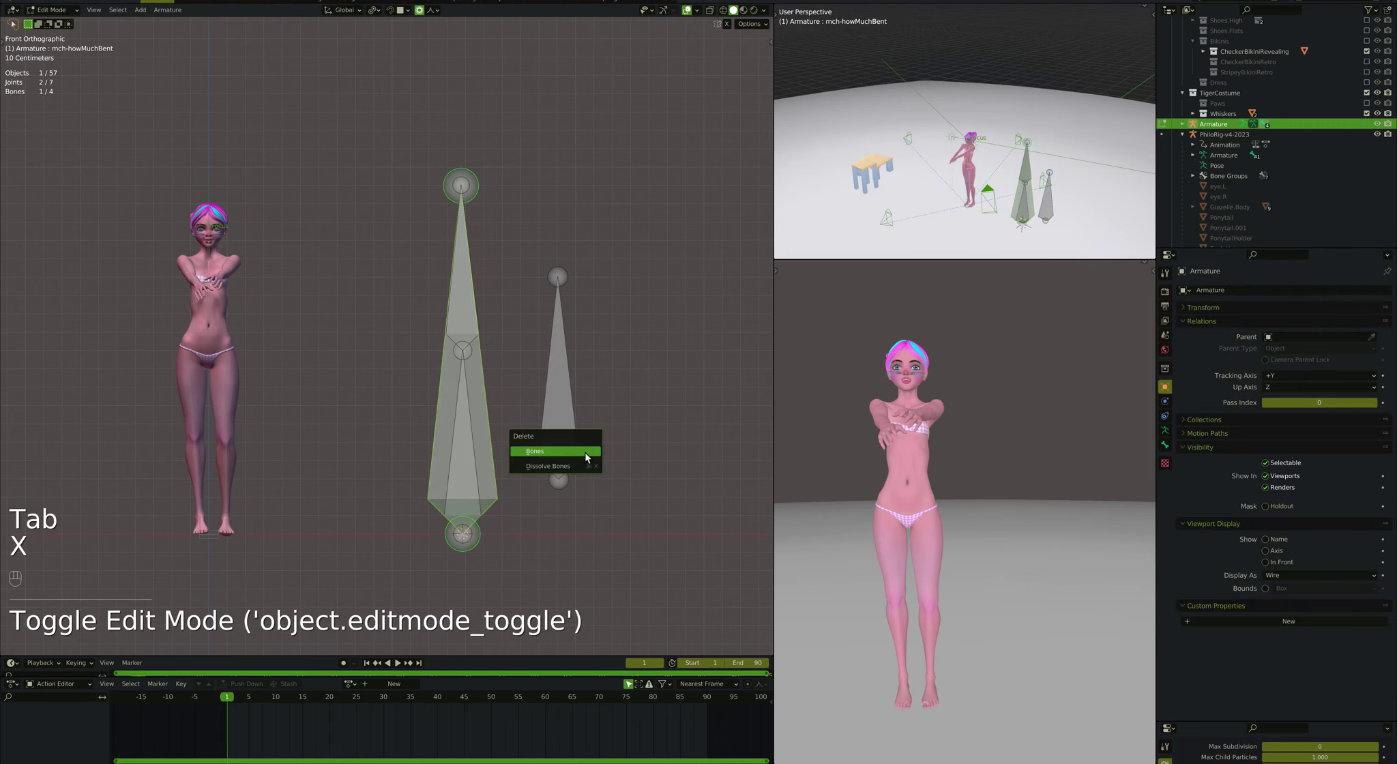
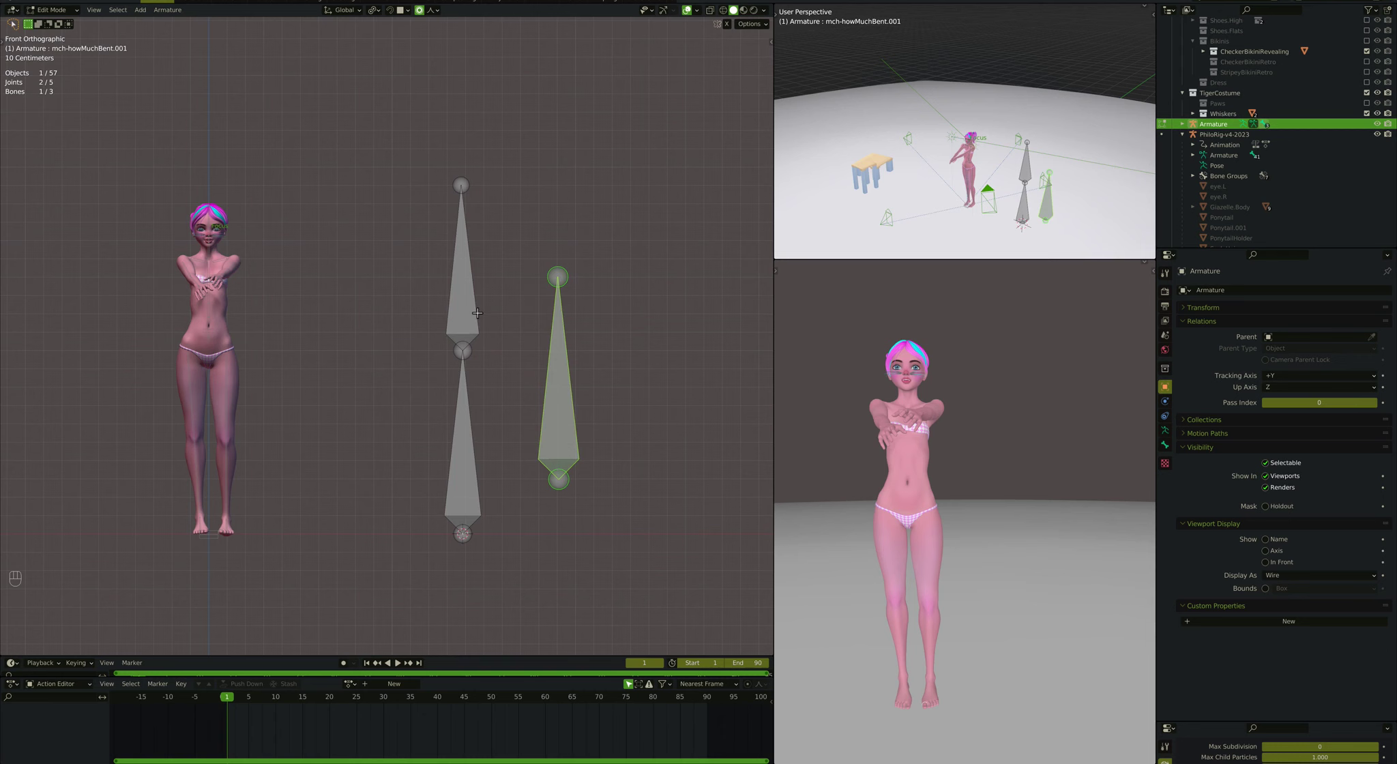
Step: Parent the bend bone to foreArm with Keep Offset, then test-rotate upperArm in Pose Mode
key("super+p")
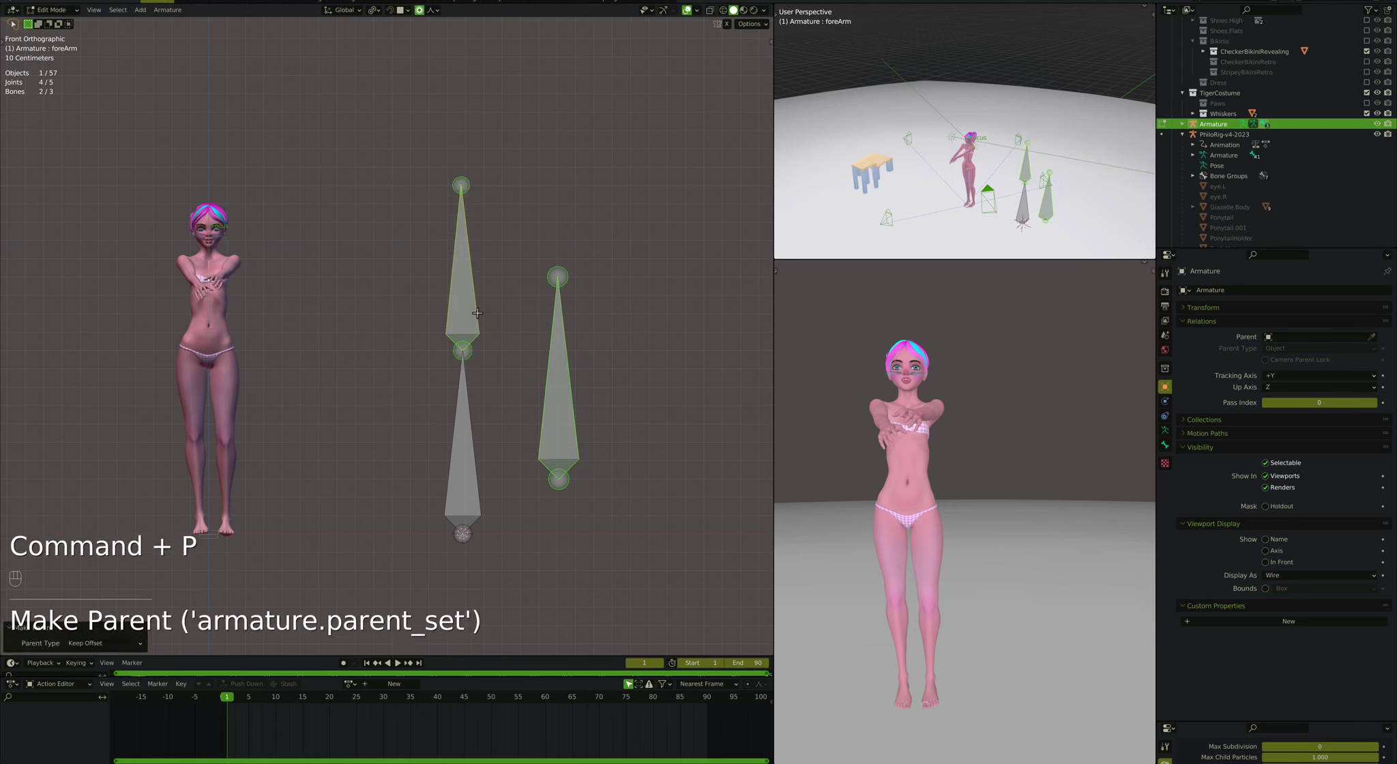
key("Tab")
left_click(476, 445)
key("r")
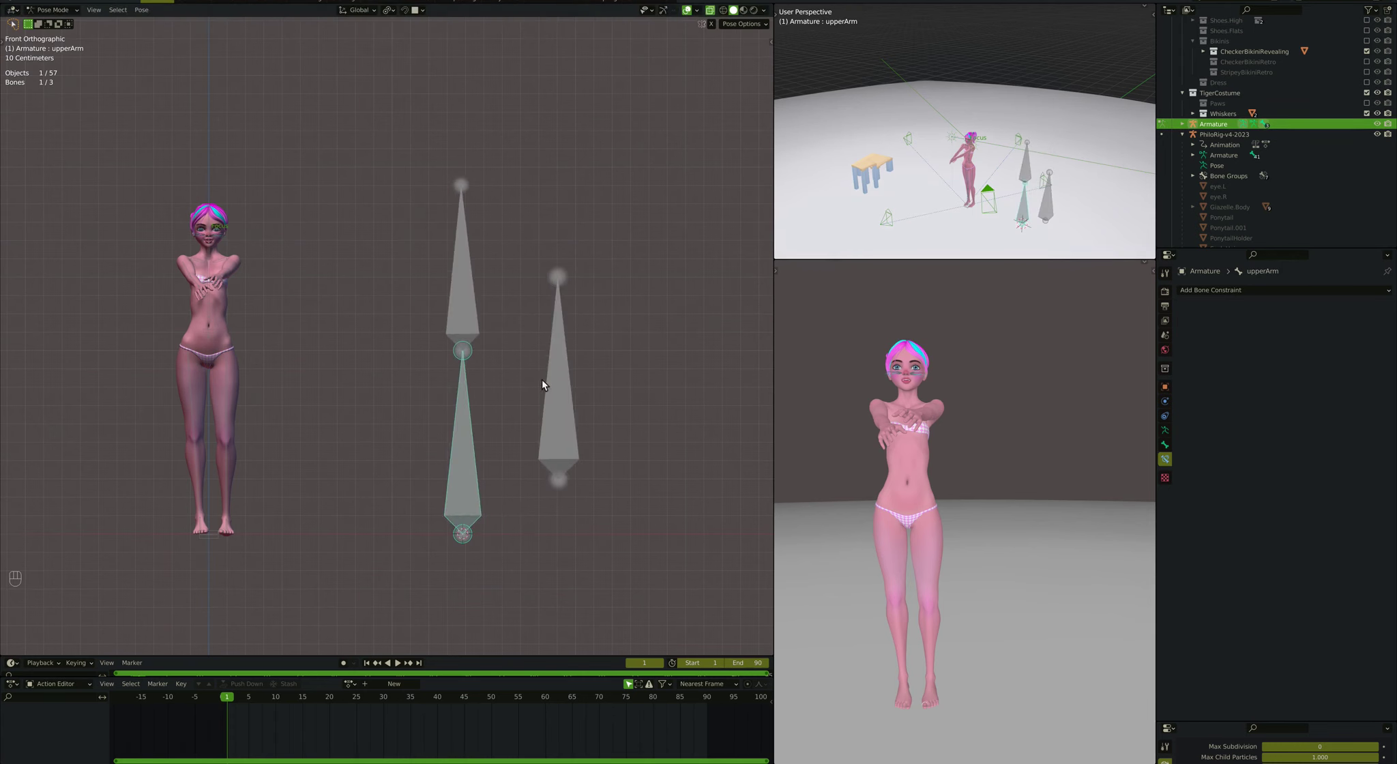
key("r")
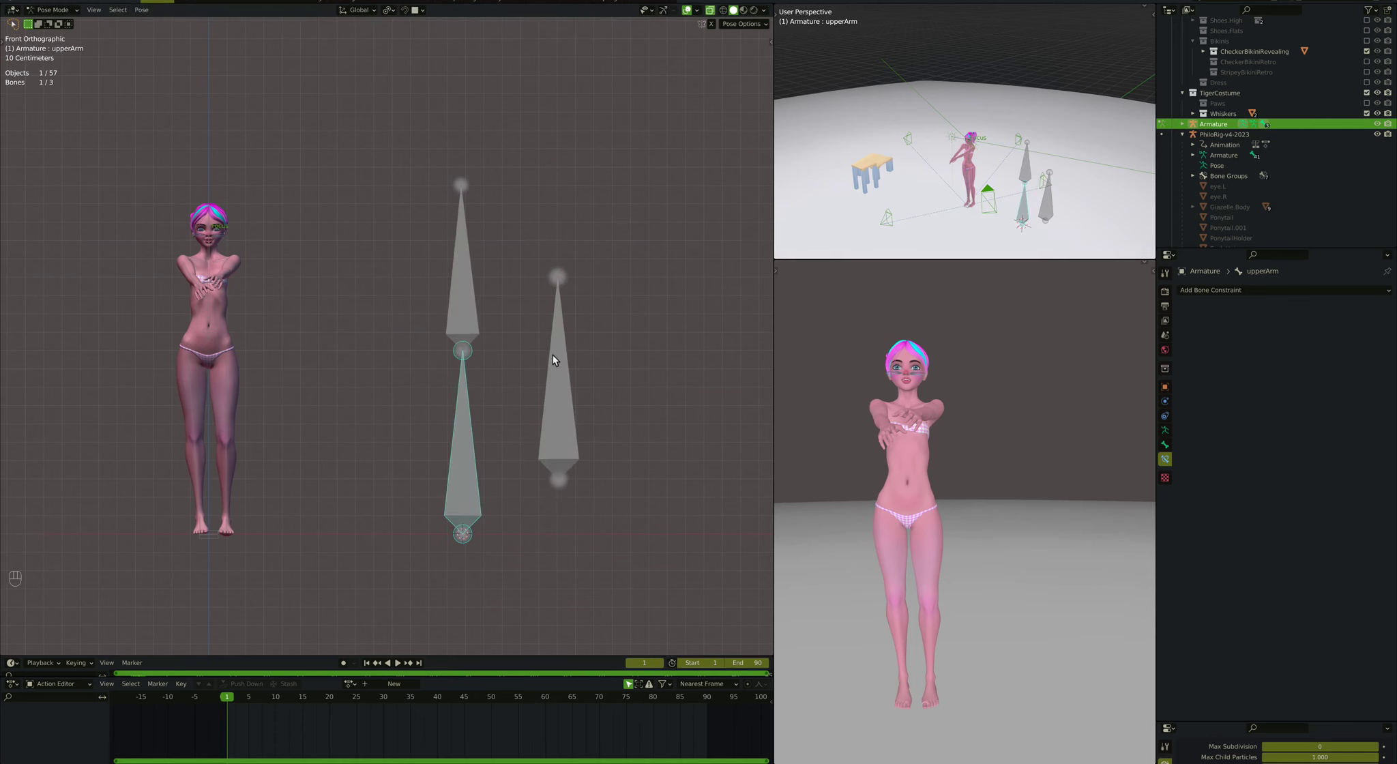
Step: Duplicate mch-howMuchBent.001 in Edit Mode to create the bone that becomes def-movBone
key("r")
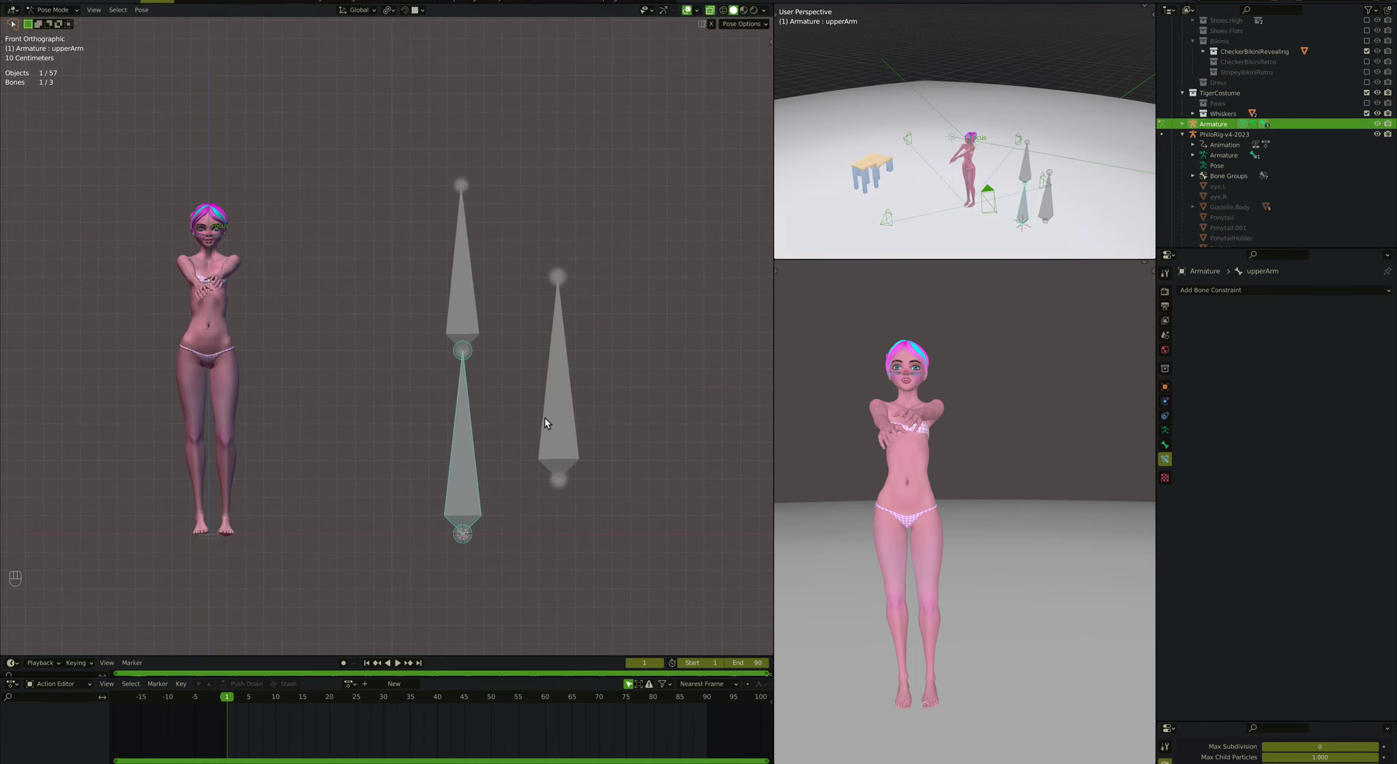
left_click(547, 421)
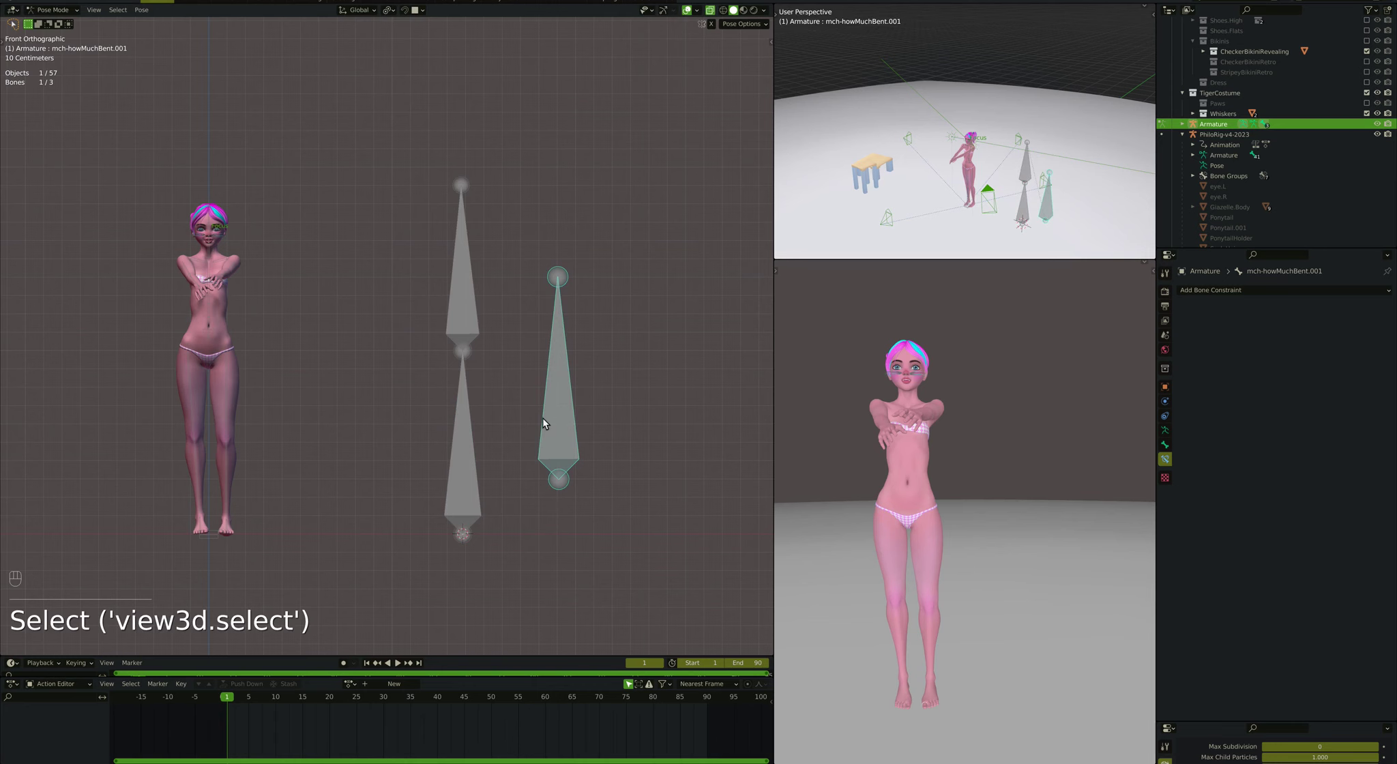
key("Tab")
key("shift+d")
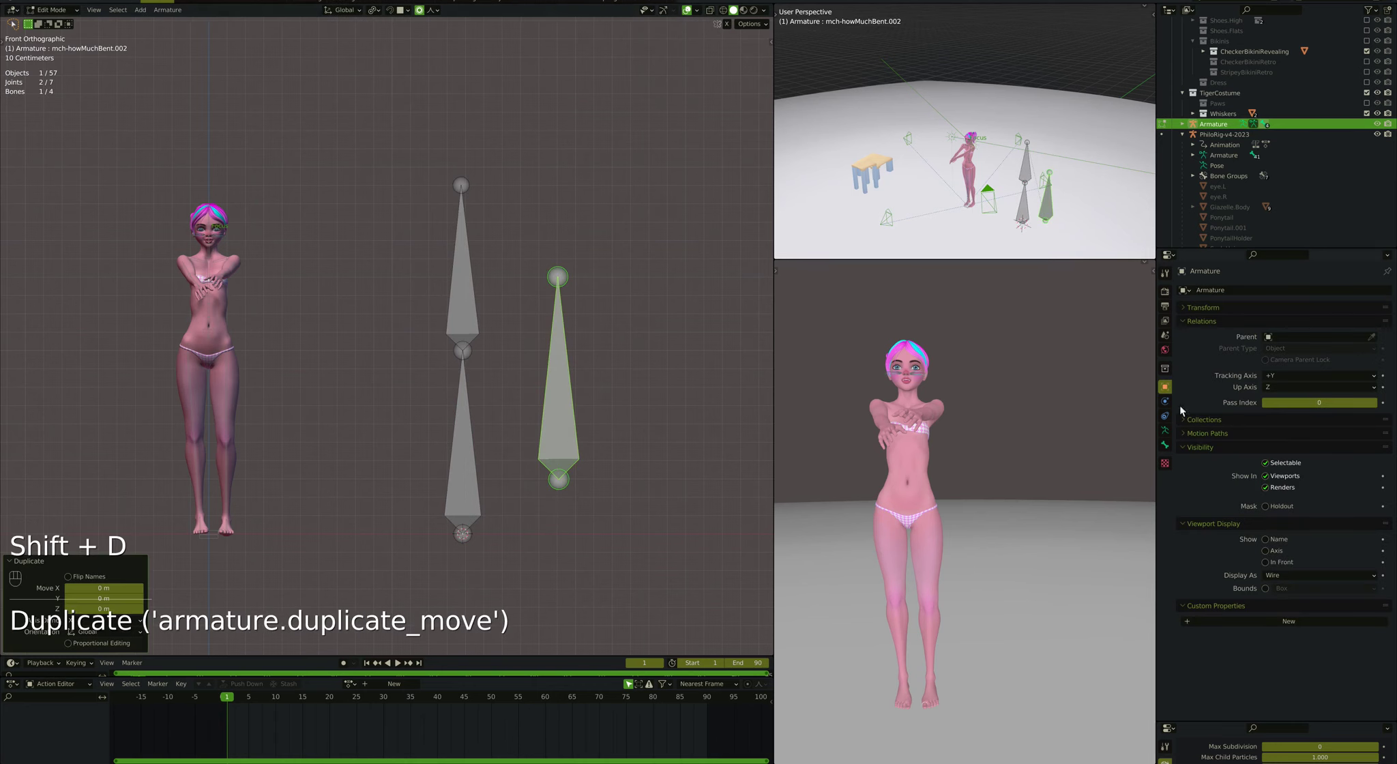
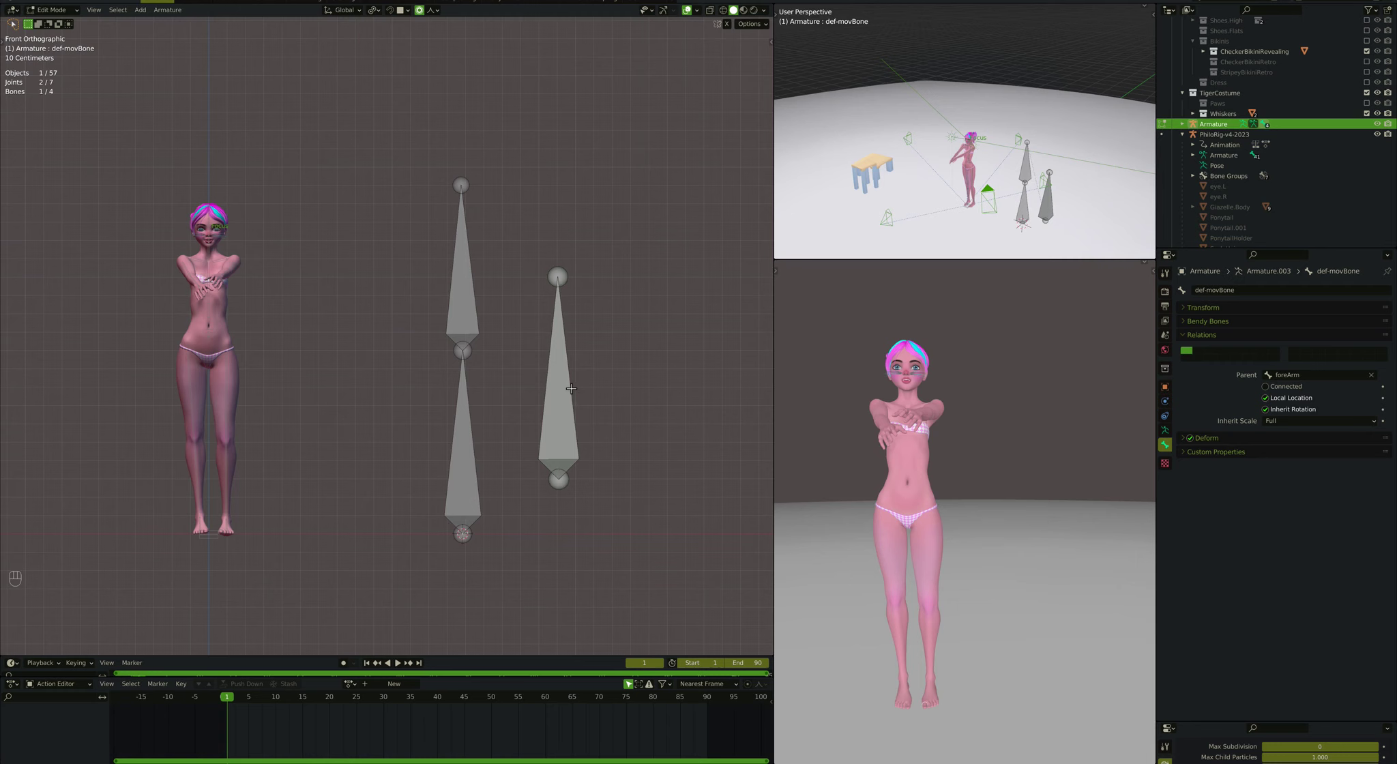
Step: Inspect def-movBone and mch-holdMovBone, then clear mch-holdMovBone's parent so it stays put
key("g")
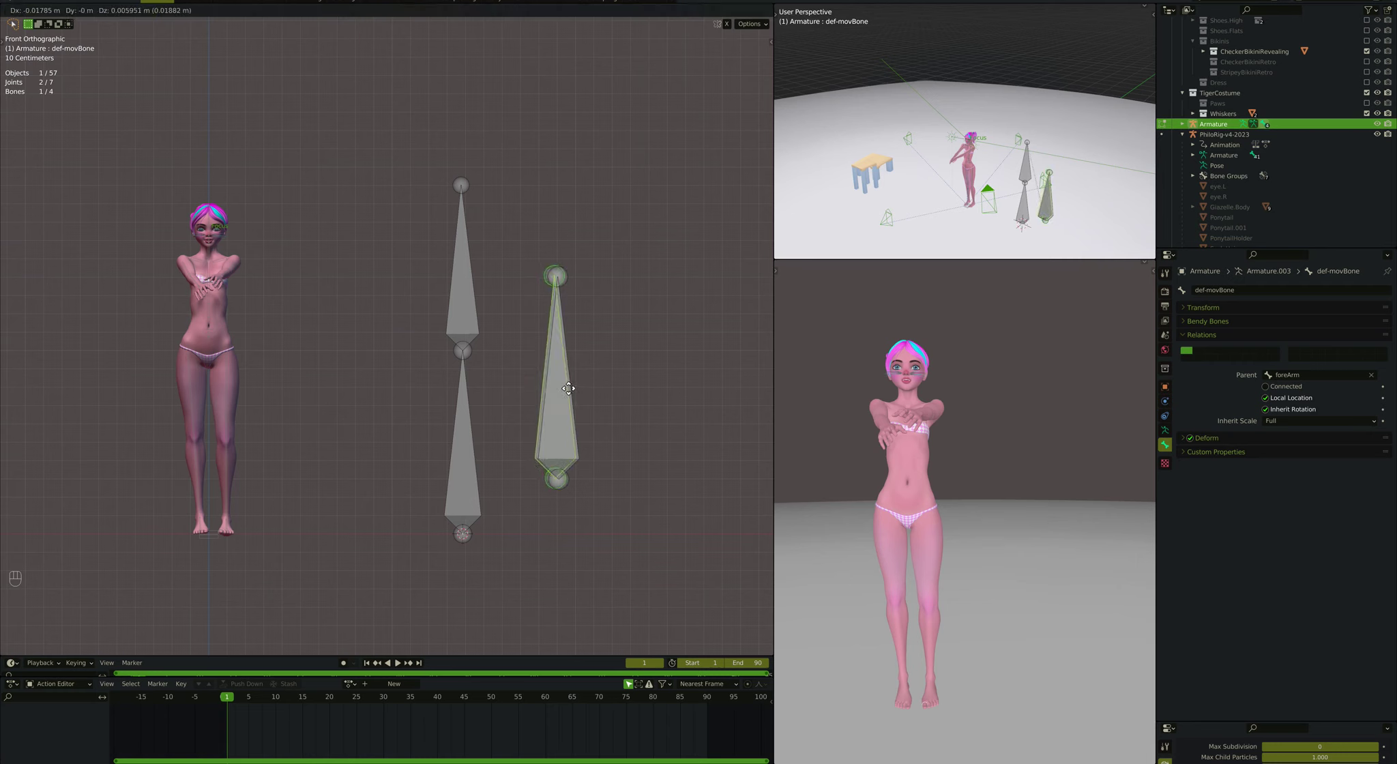
key("Tab")
left_click(477, 474)
key("r")
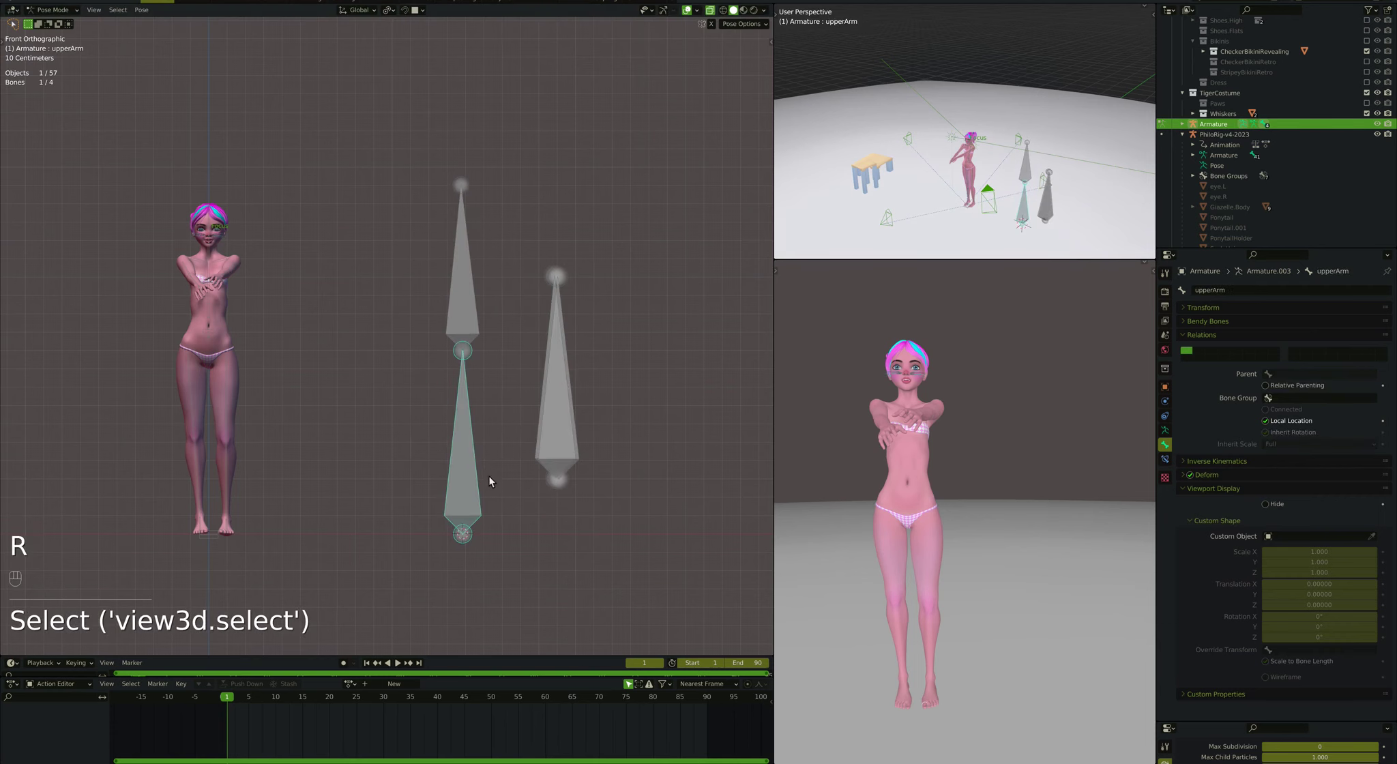
left_click(540, 454)
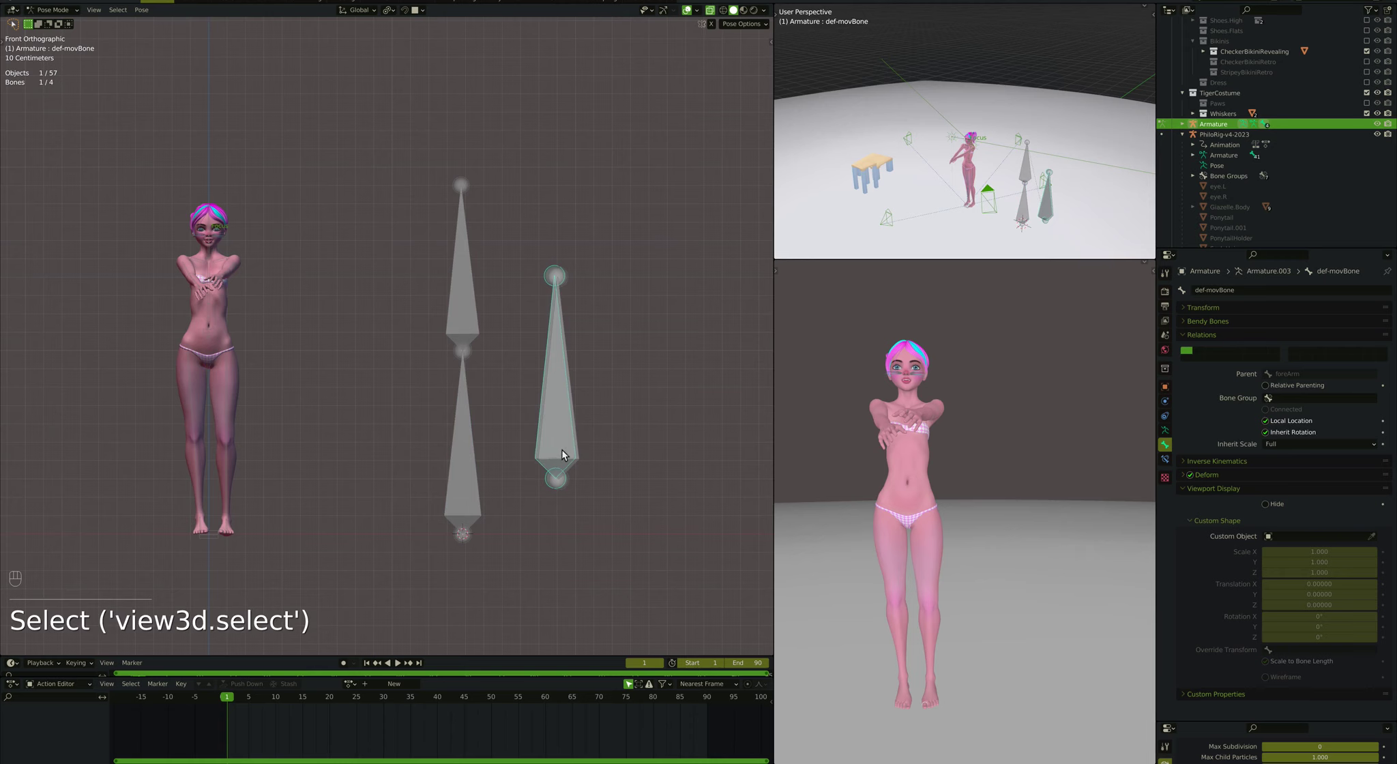
left_click(579, 457)
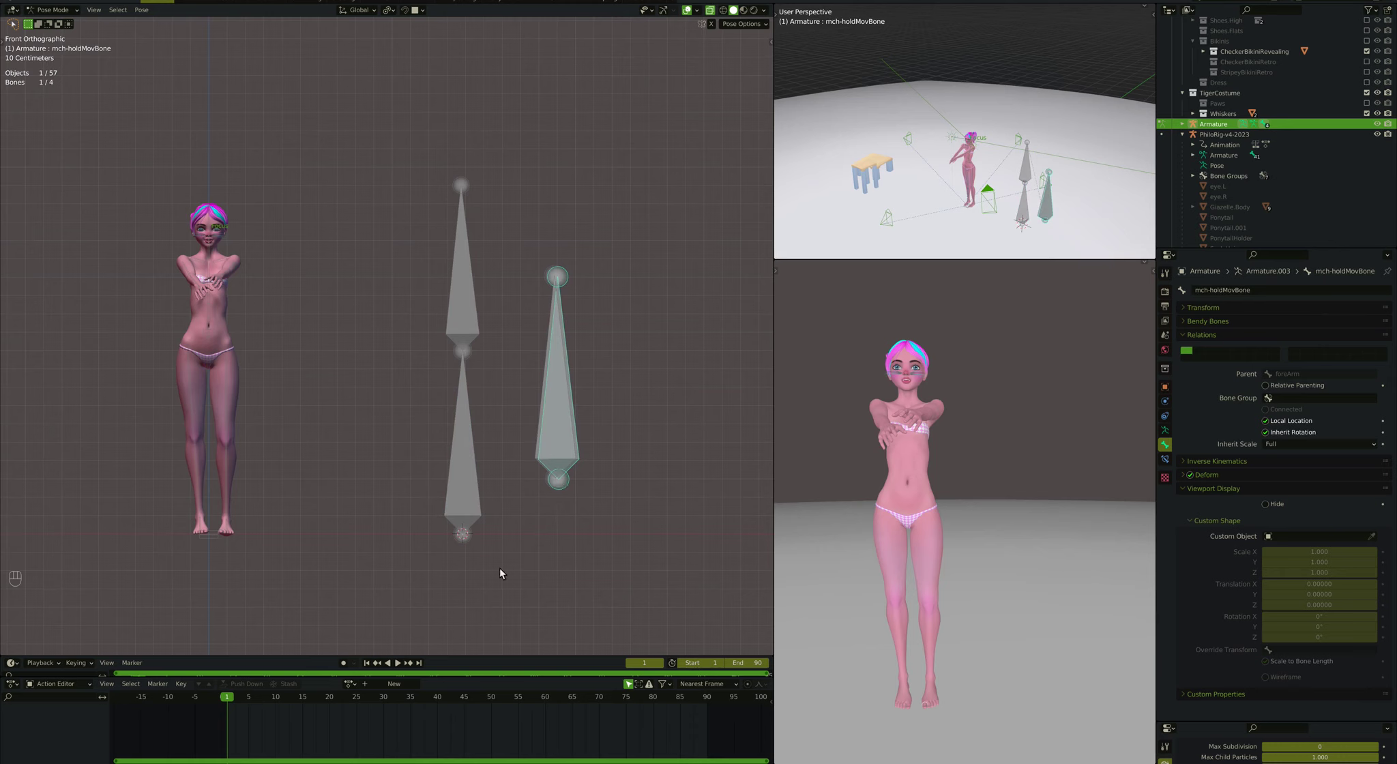
key("Tab")
key("alt+p")
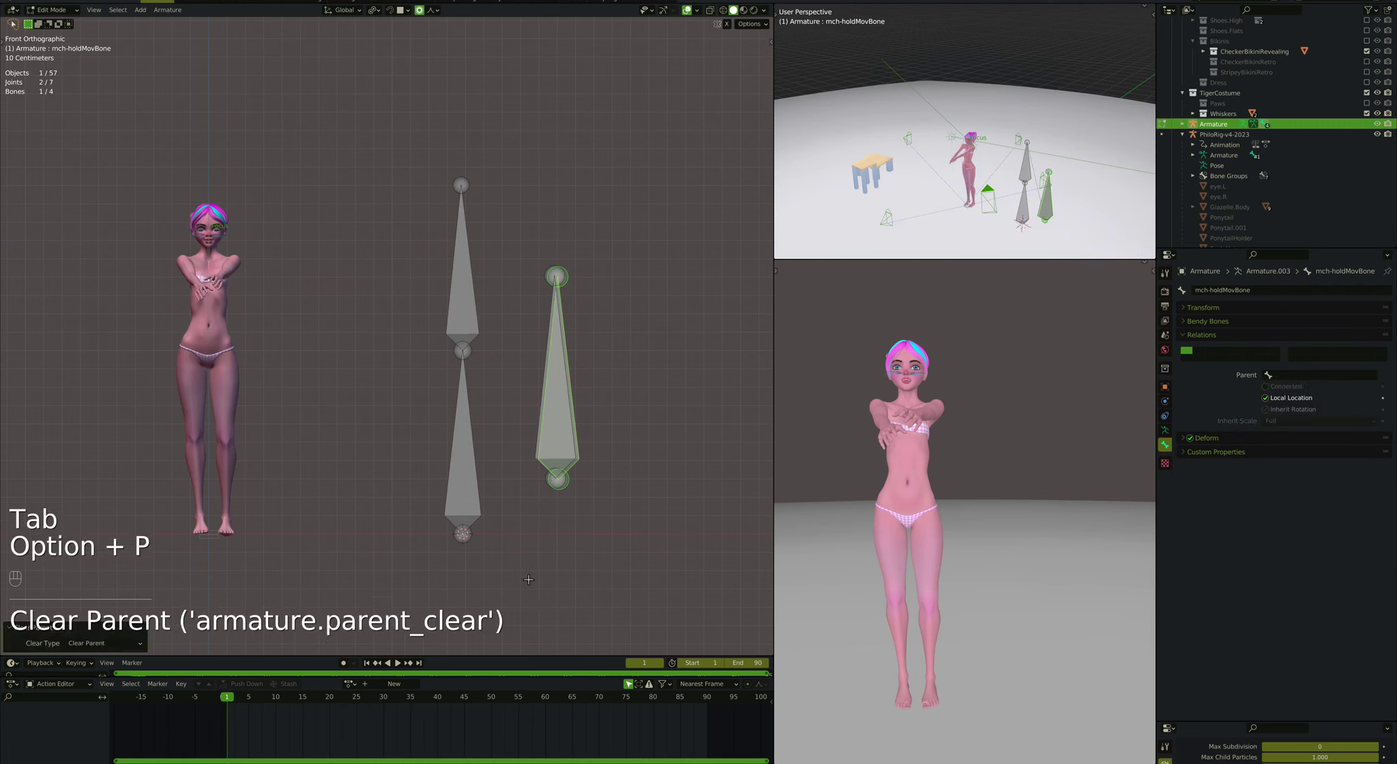
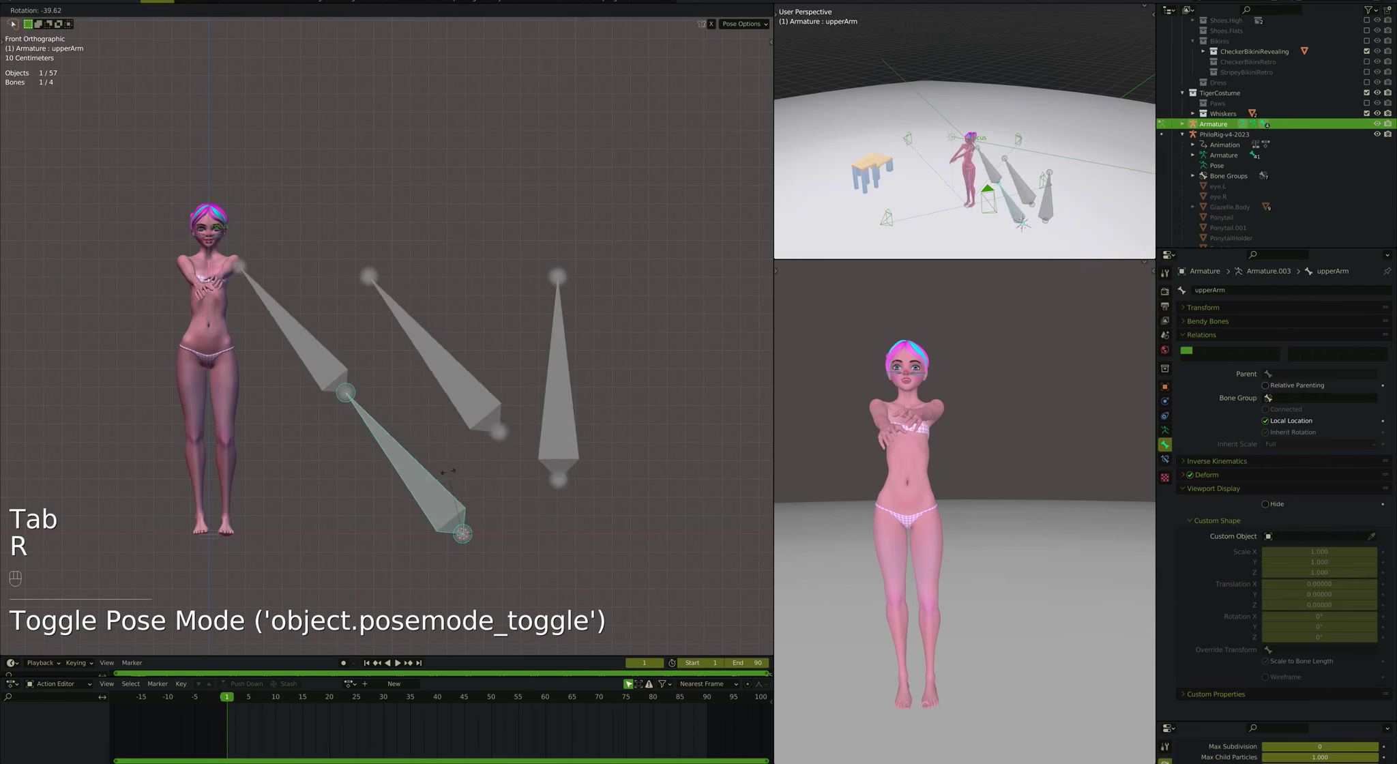
Step: Test-rotate the arm, check def-movBone follows and the hold bone stays, then clear the whole pose
key("r")
left_click(489, 407)
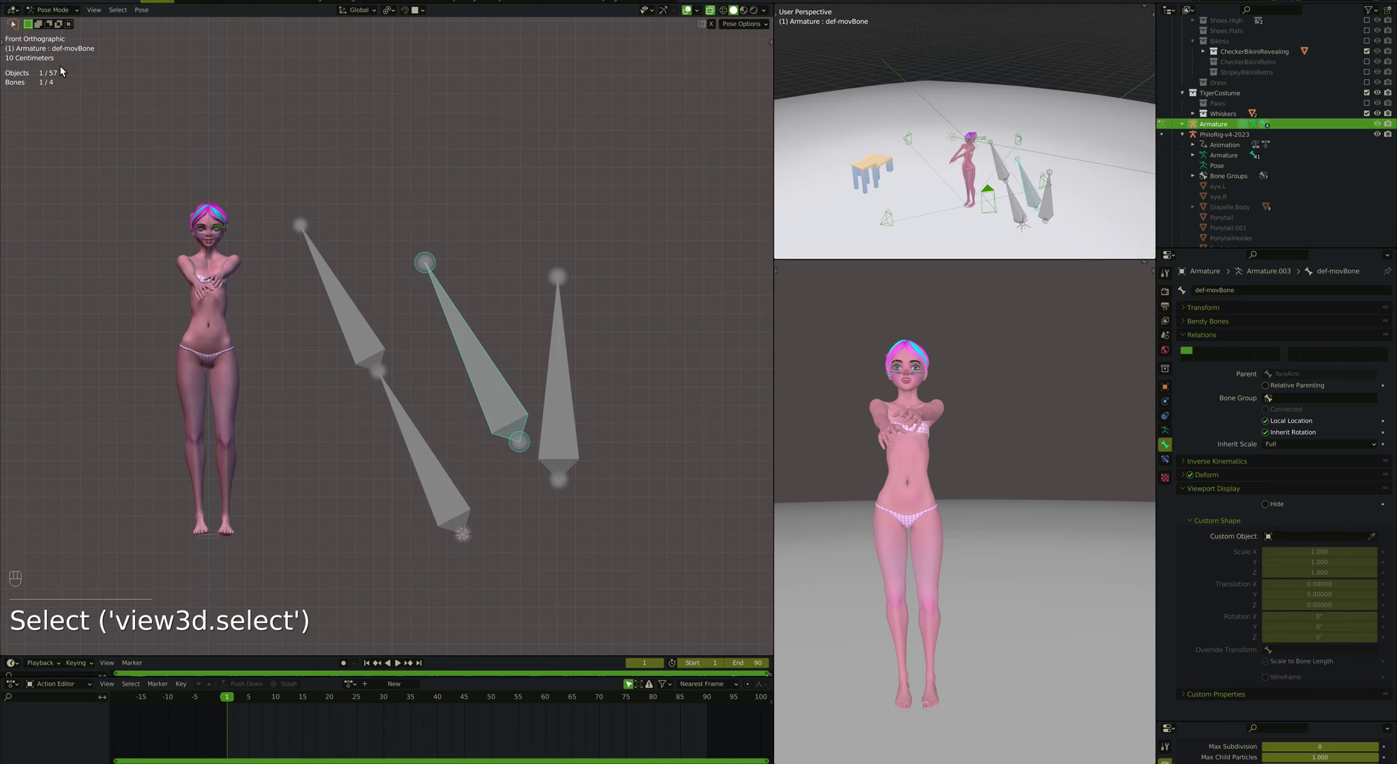
left_click(580, 412)
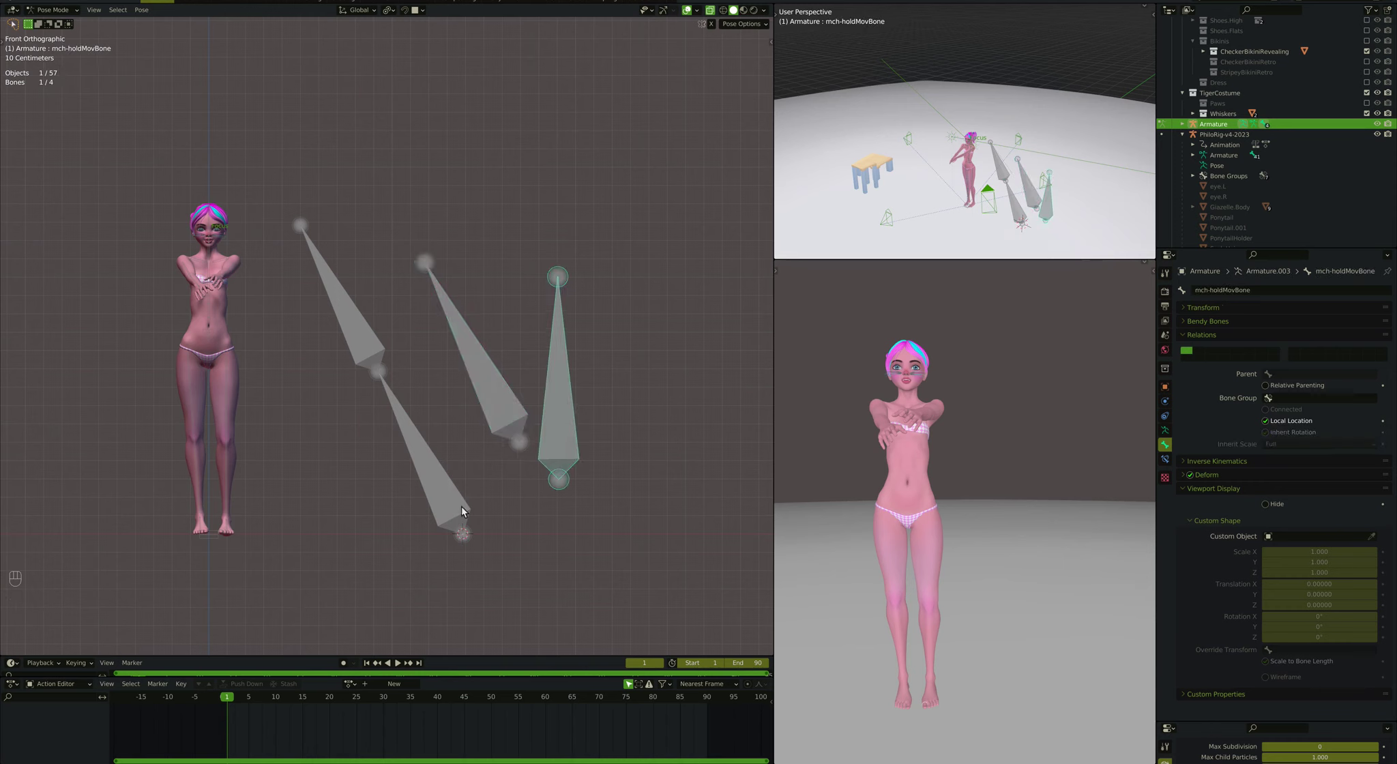
key("Left")
left_click(474, 506)
key("a")
key("alt+g")
key("alt+r")
key("alt+s")
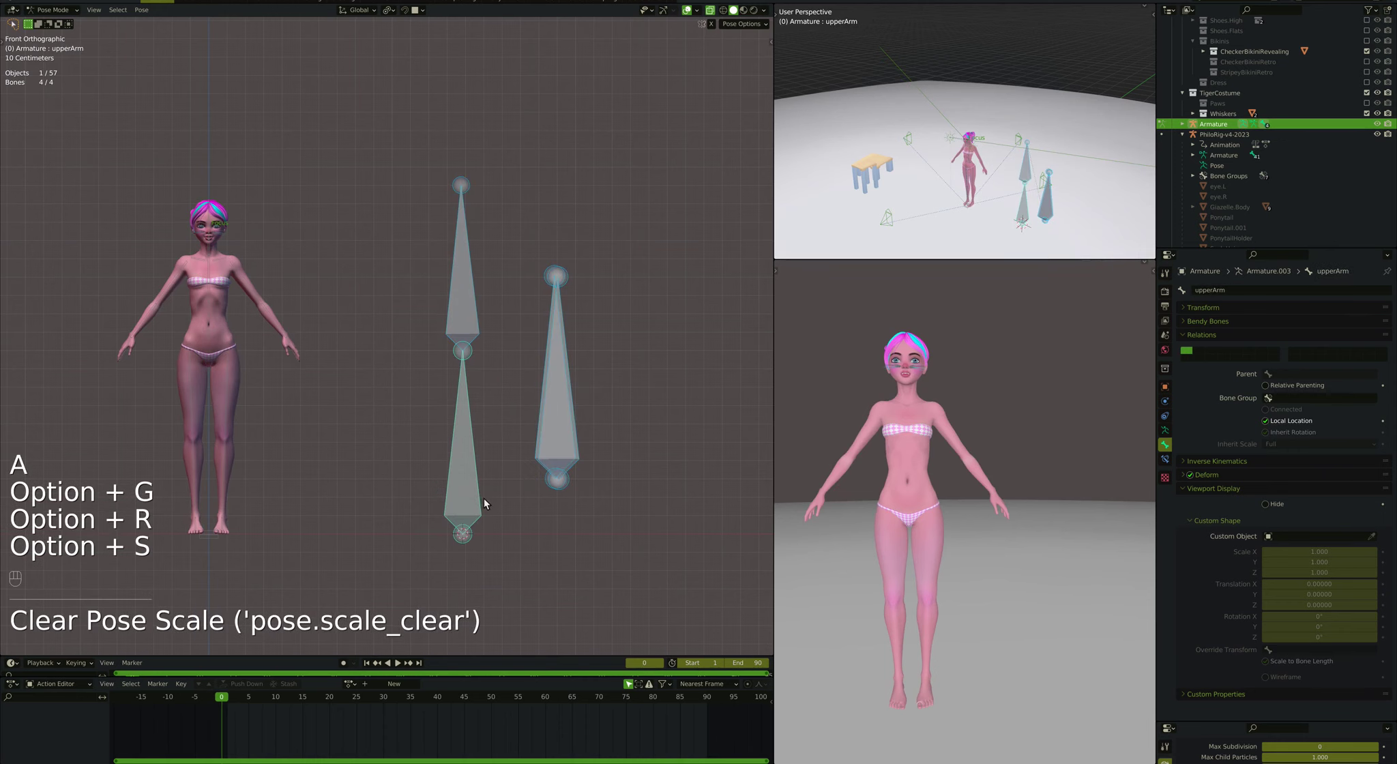
Step: Give def-movBone Copy Location and Copy Rotation constraints targeting mch-holdMovBone
left_click(578, 442)
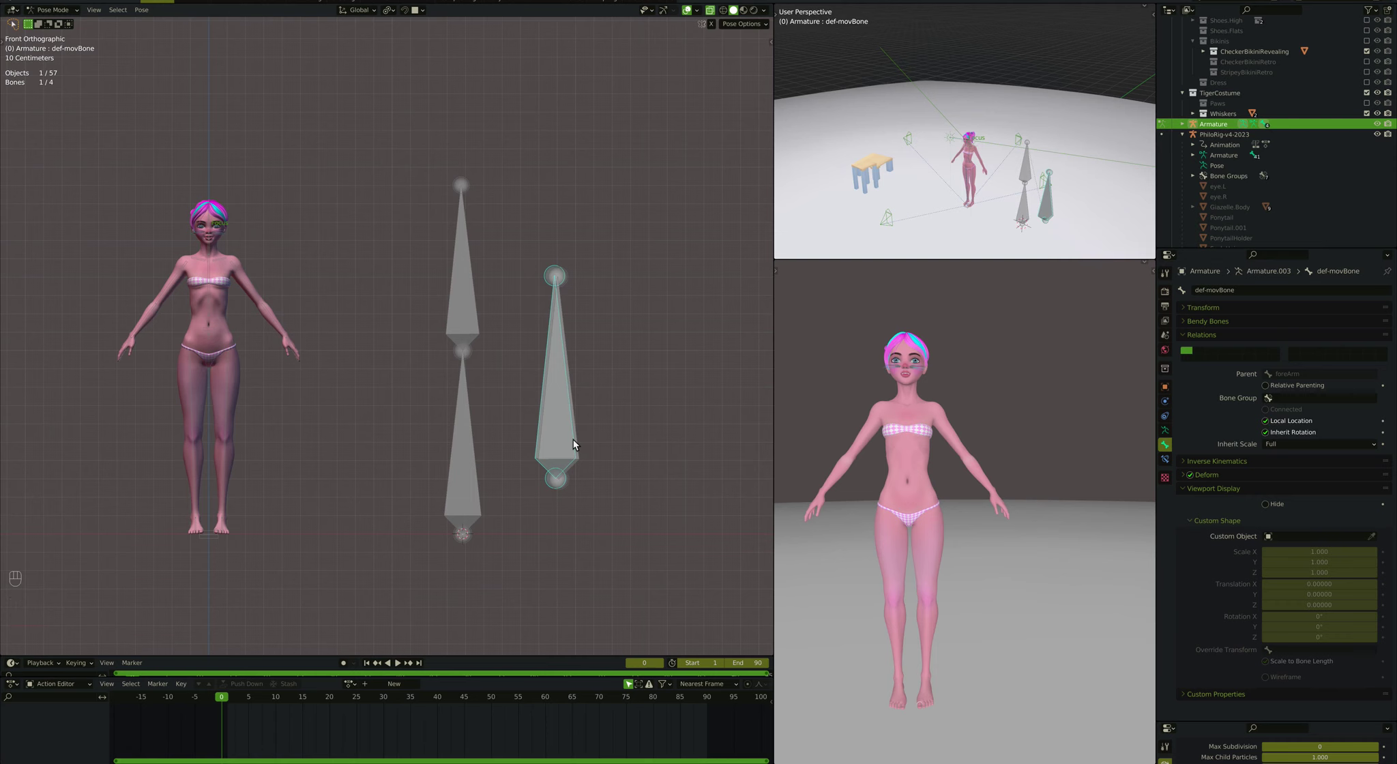
left_click(583, 444)
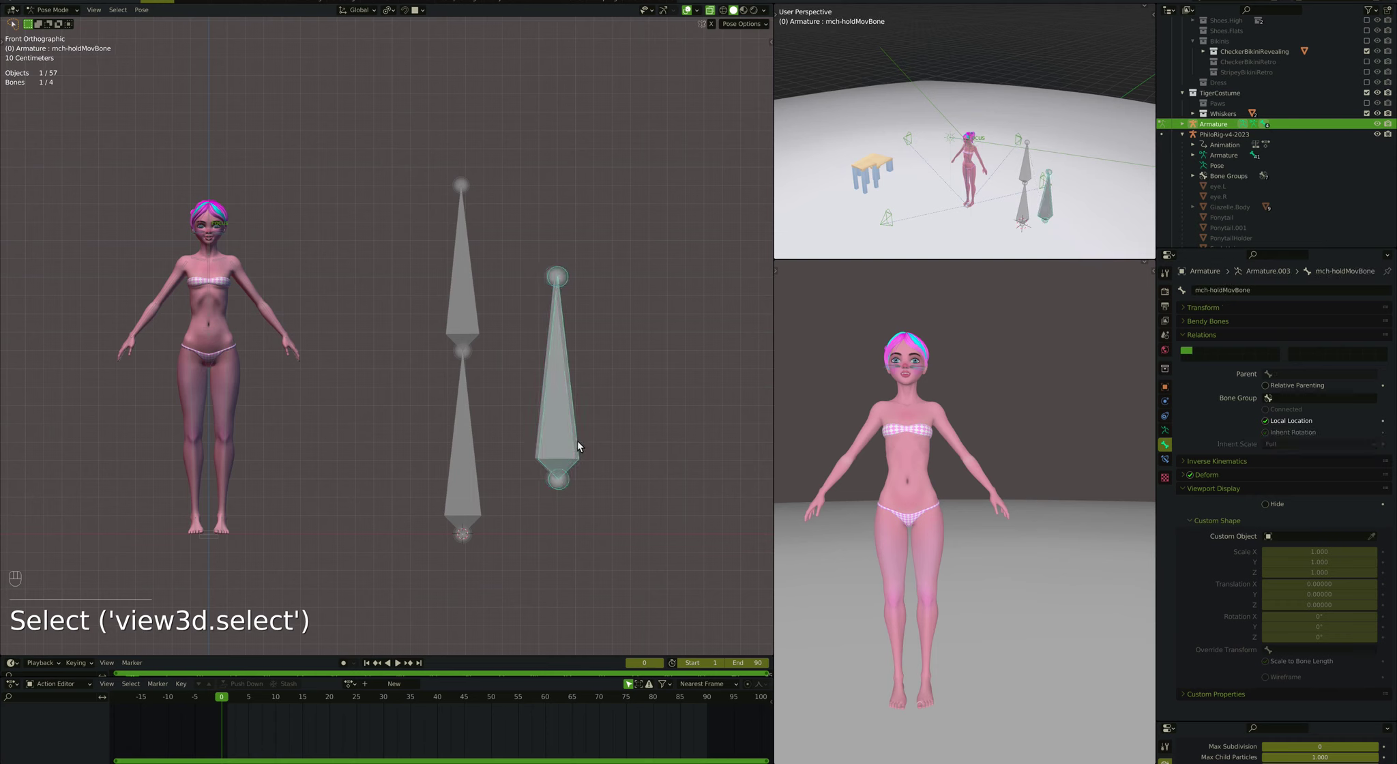
left_click(545, 435)
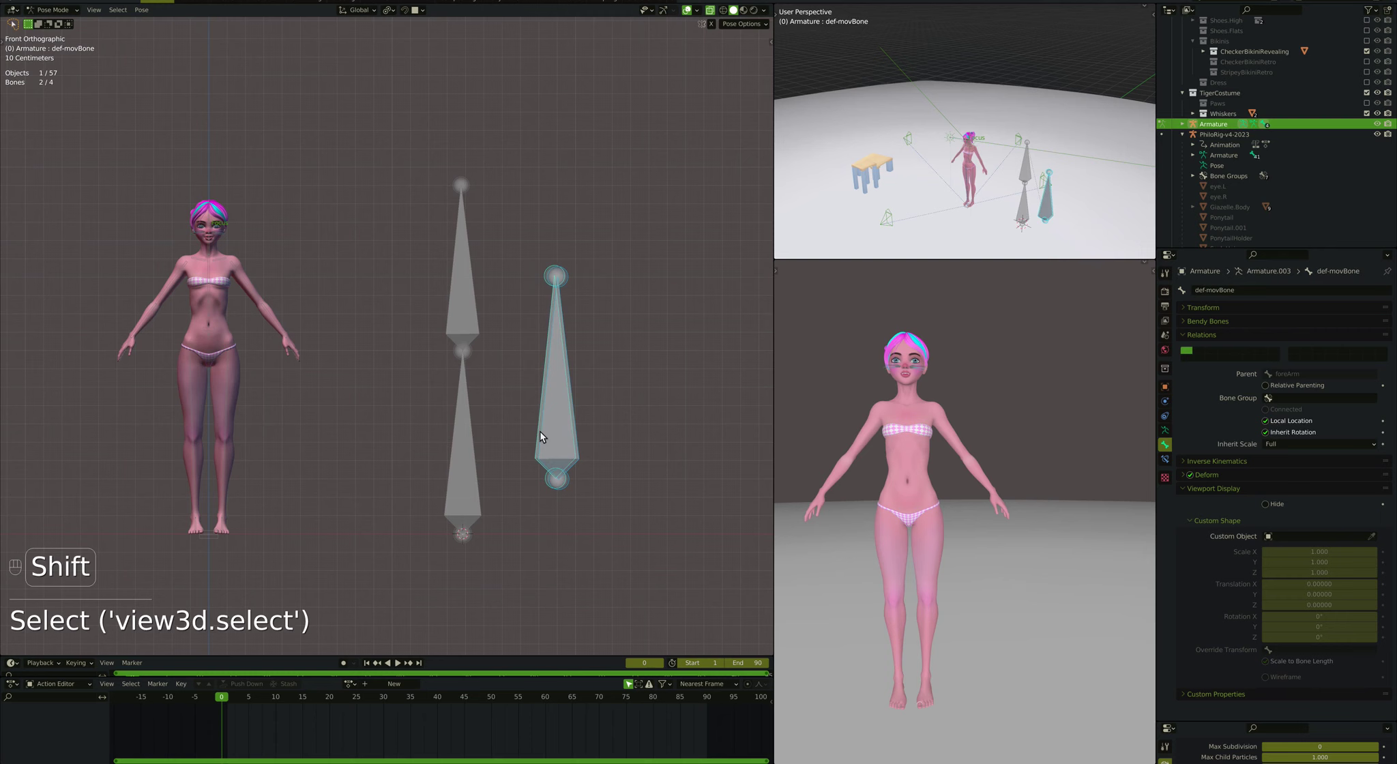
key("ctrl+shift+c")
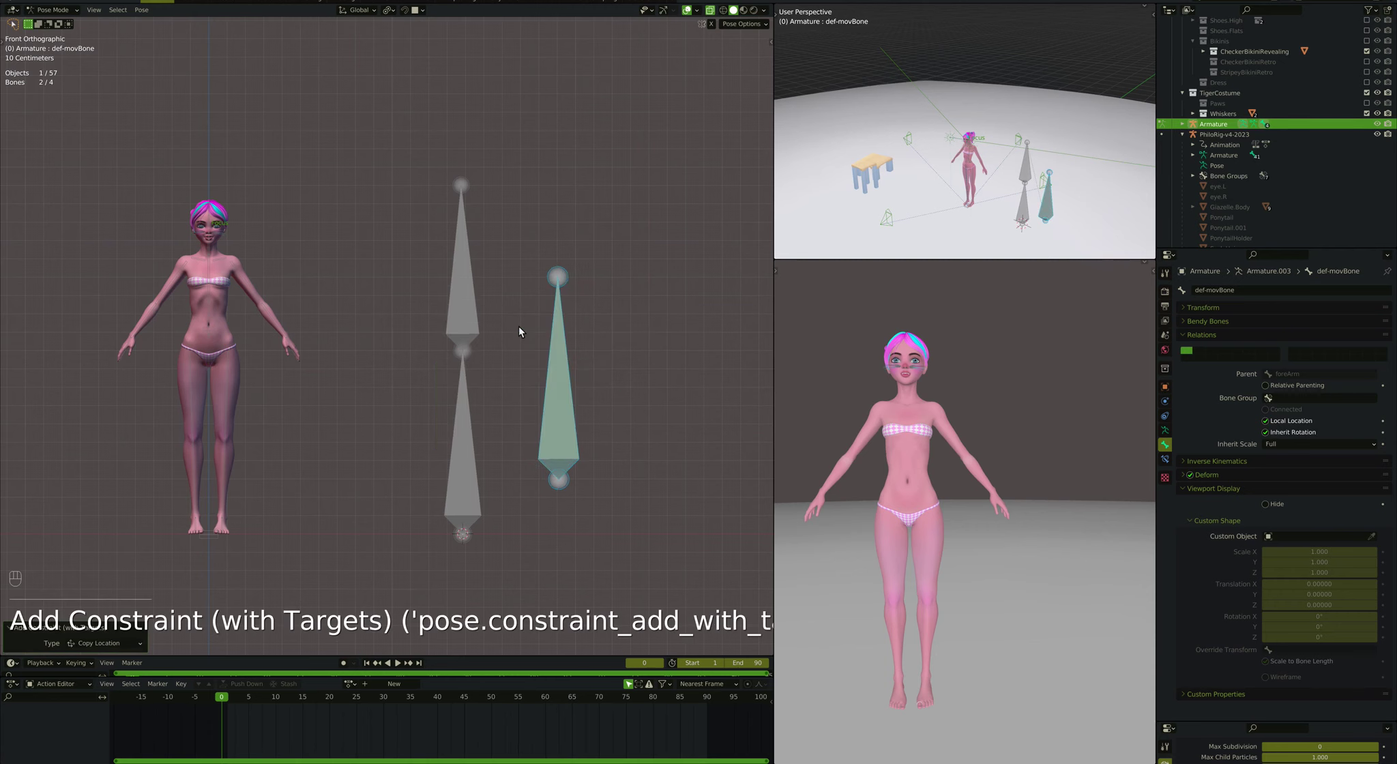
key("ctrl+shift+c")
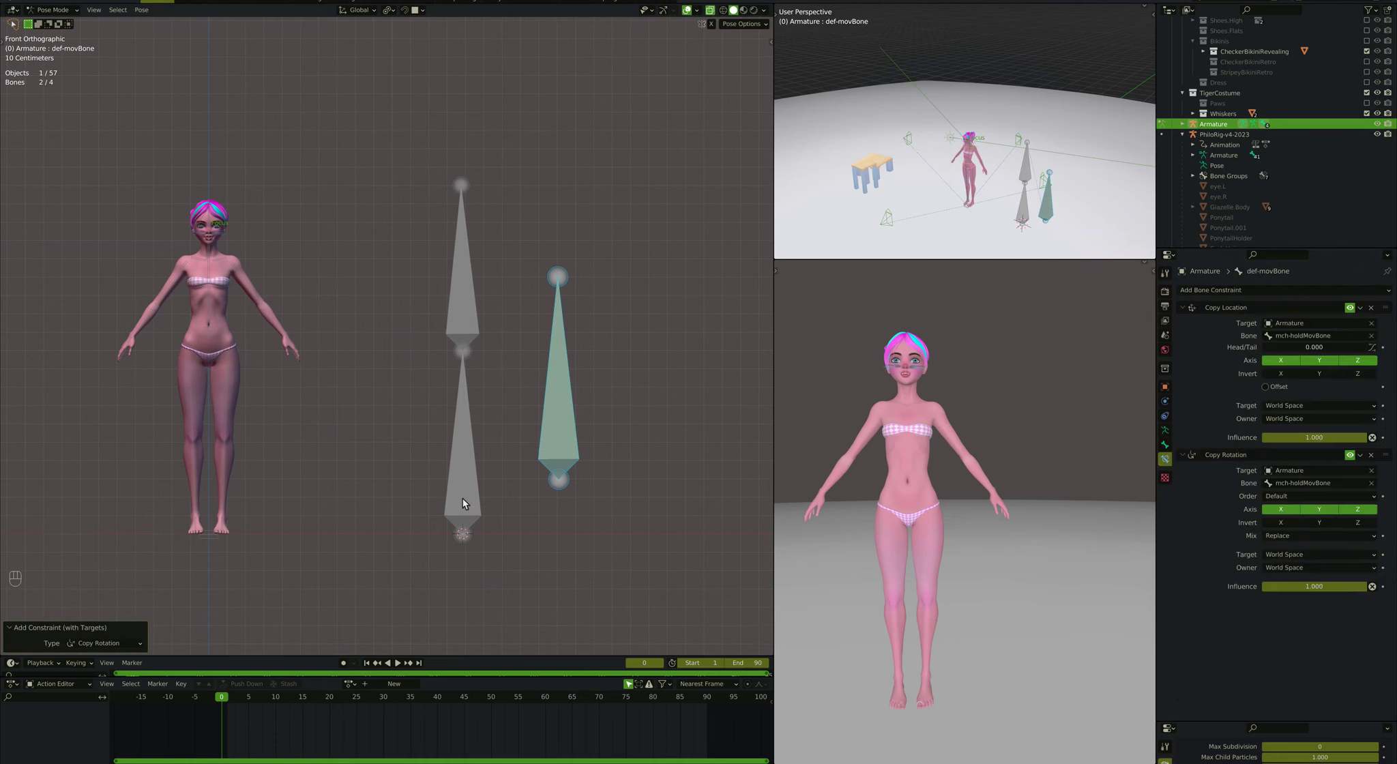
Step: Test-rotate upperArm to see the constraints act, then reselect def-movBone
left_click(480, 502)
key("r")
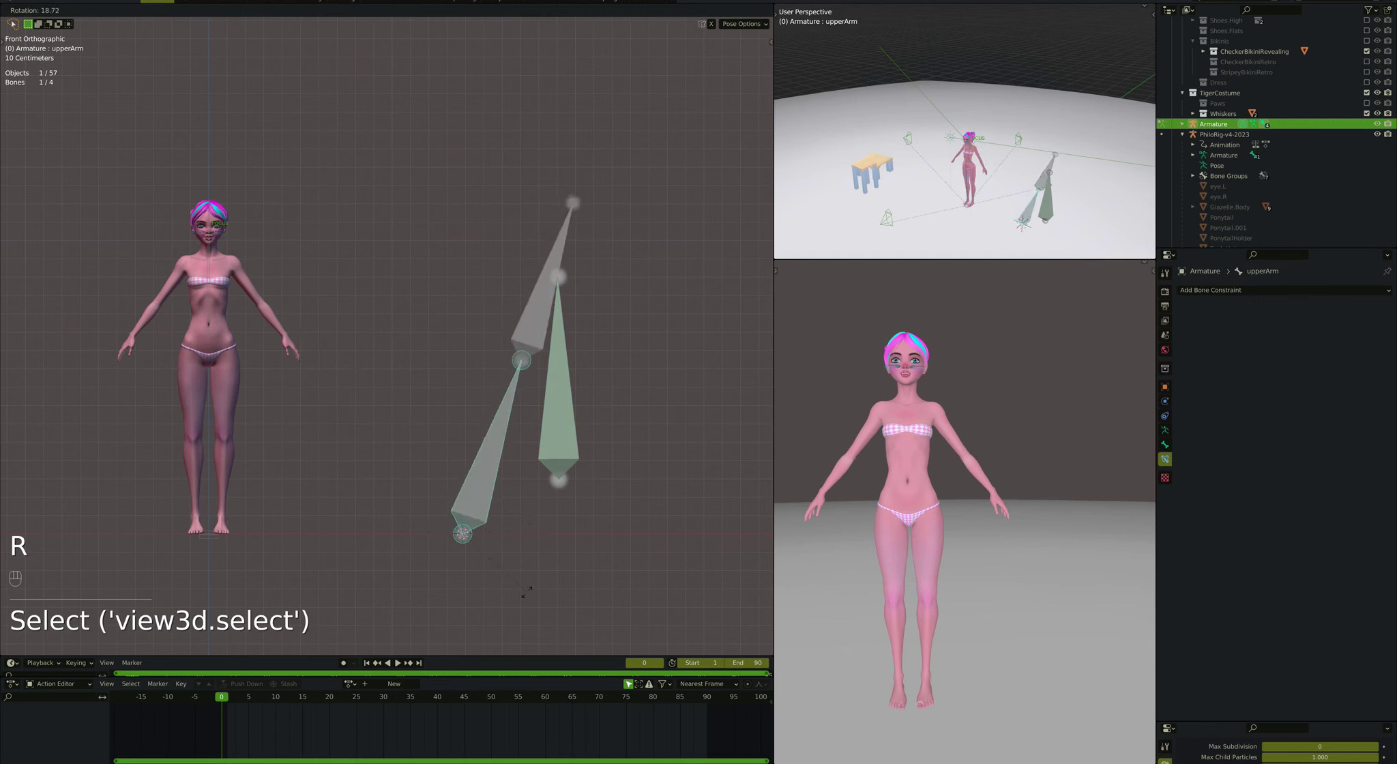
left_click(557, 454)
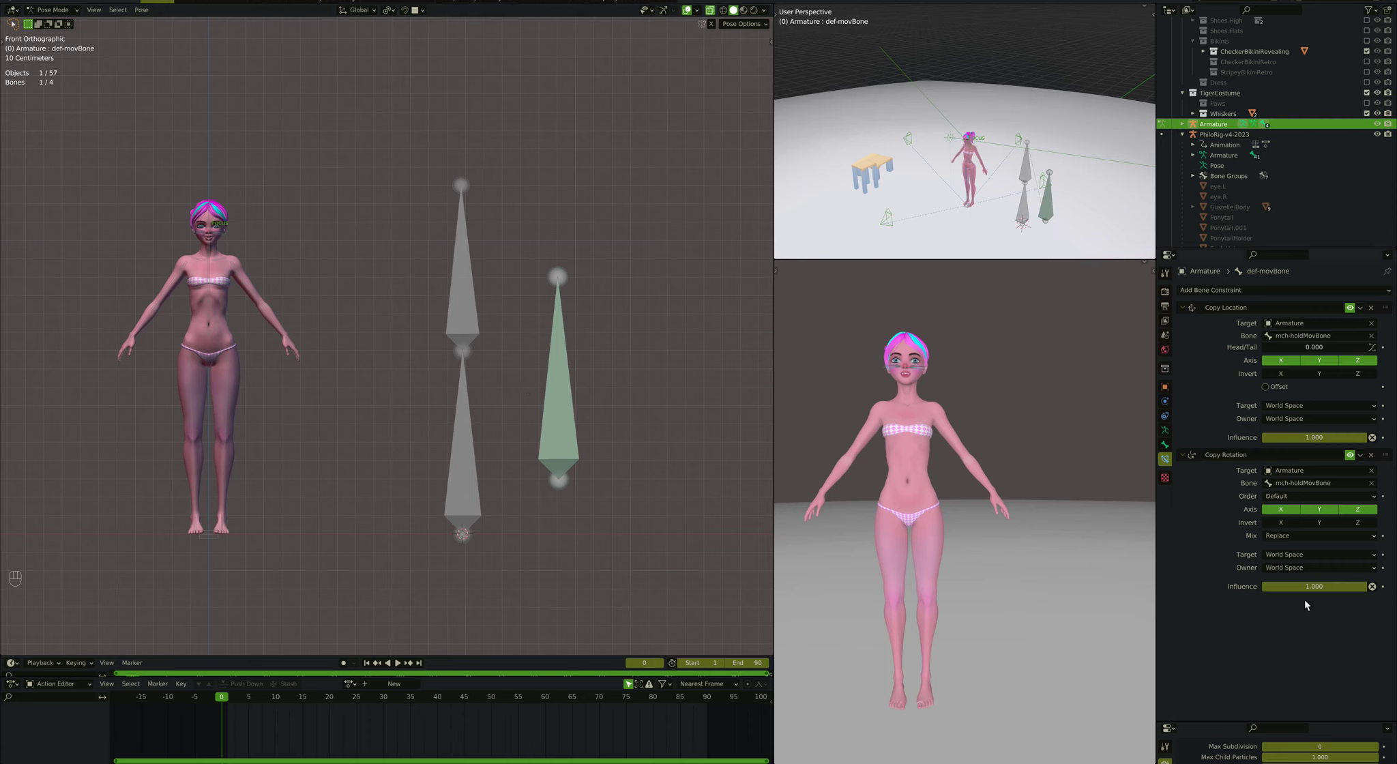
Step: Set both constraints to Pose Space for target and owner and lower their influence to 0.500
left_click(1318, 407)
left_click(1320, 422)
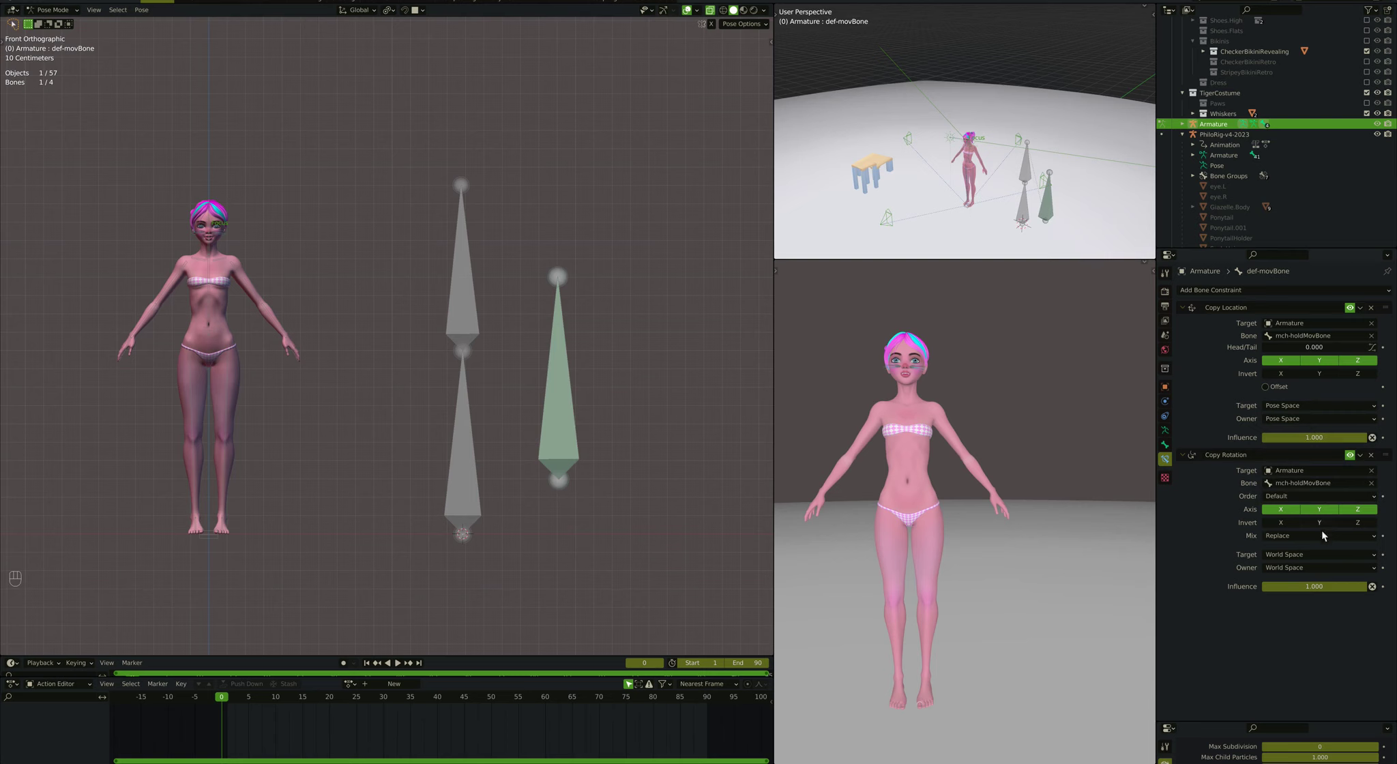
left_click(1328, 561)
left_click(1333, 575)
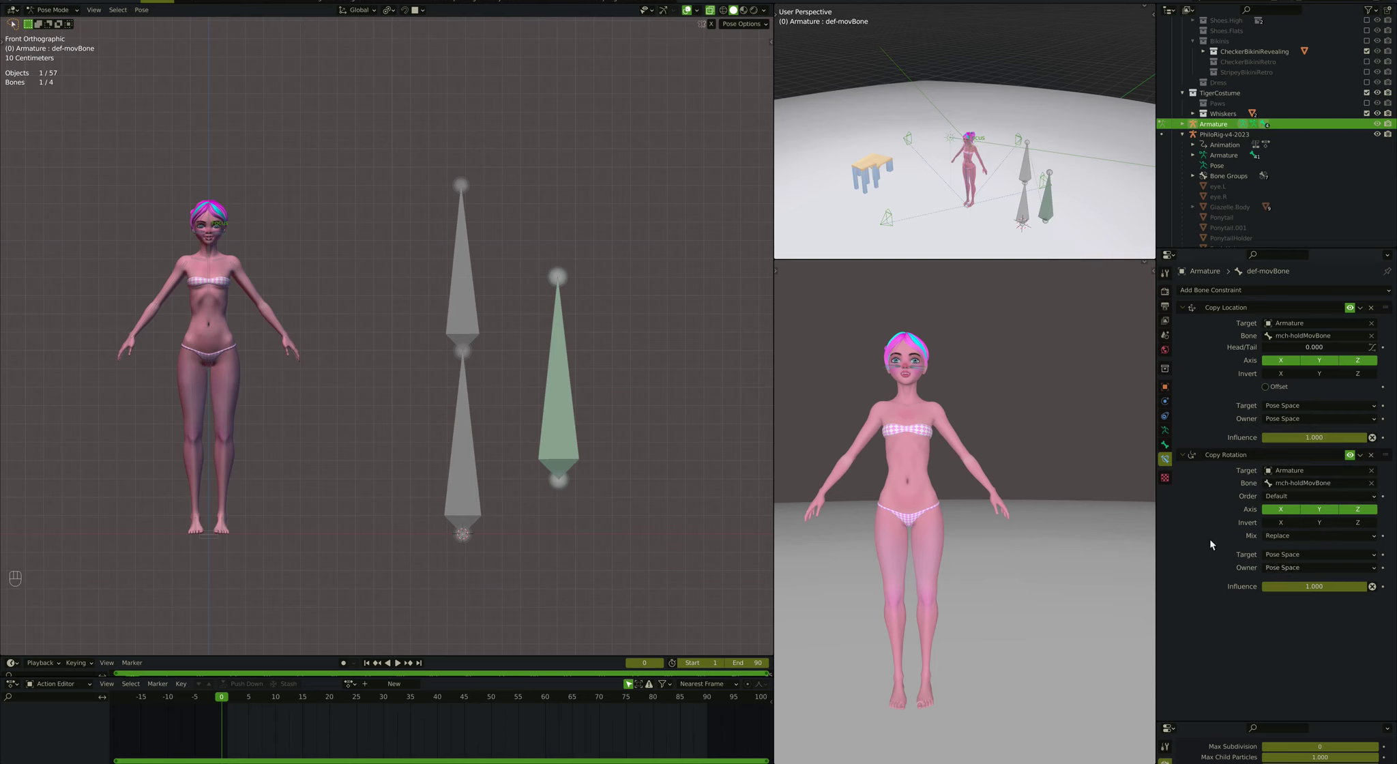
left_click_drag(1326, 593, 1323, 569)
key("super+c")
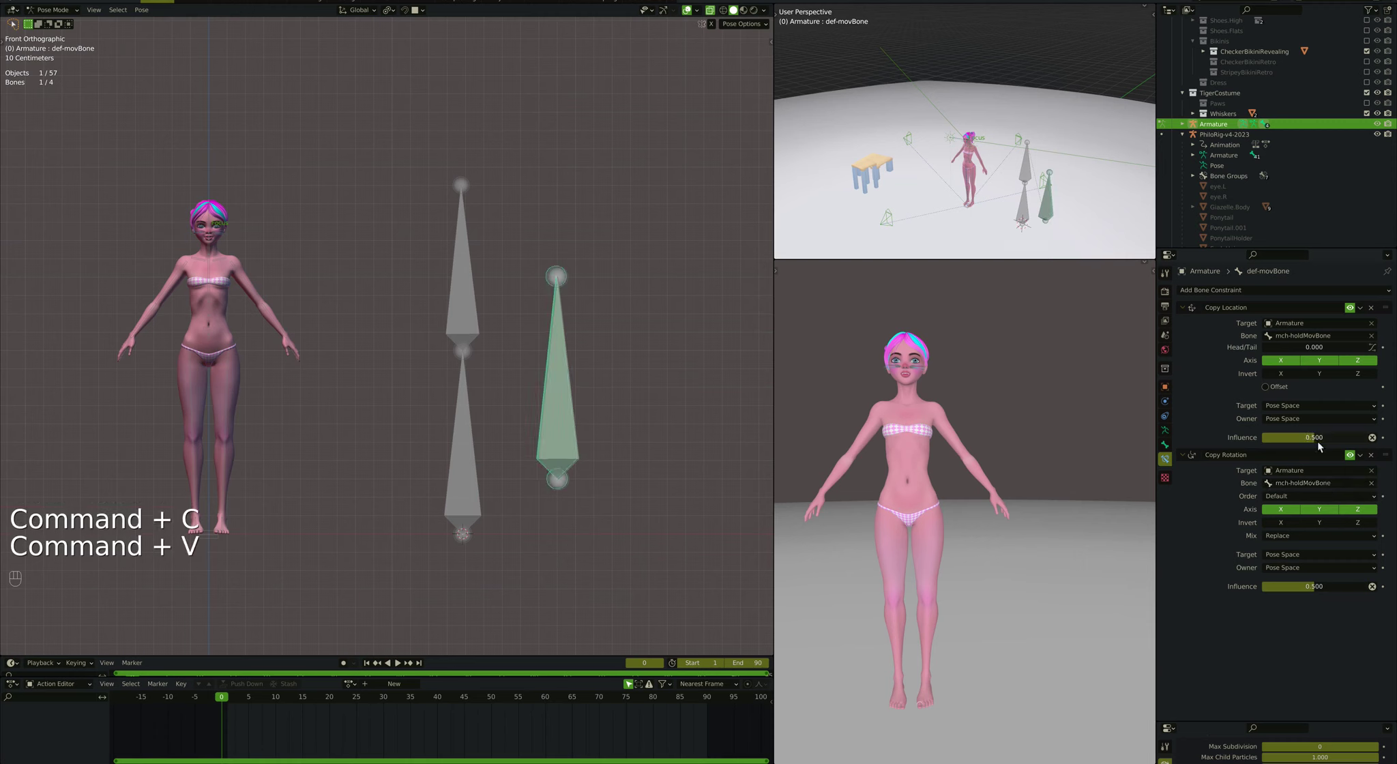
Step: Test-rotate upperArm to check the half-influence blend
left_click(487, 498)
key("r")
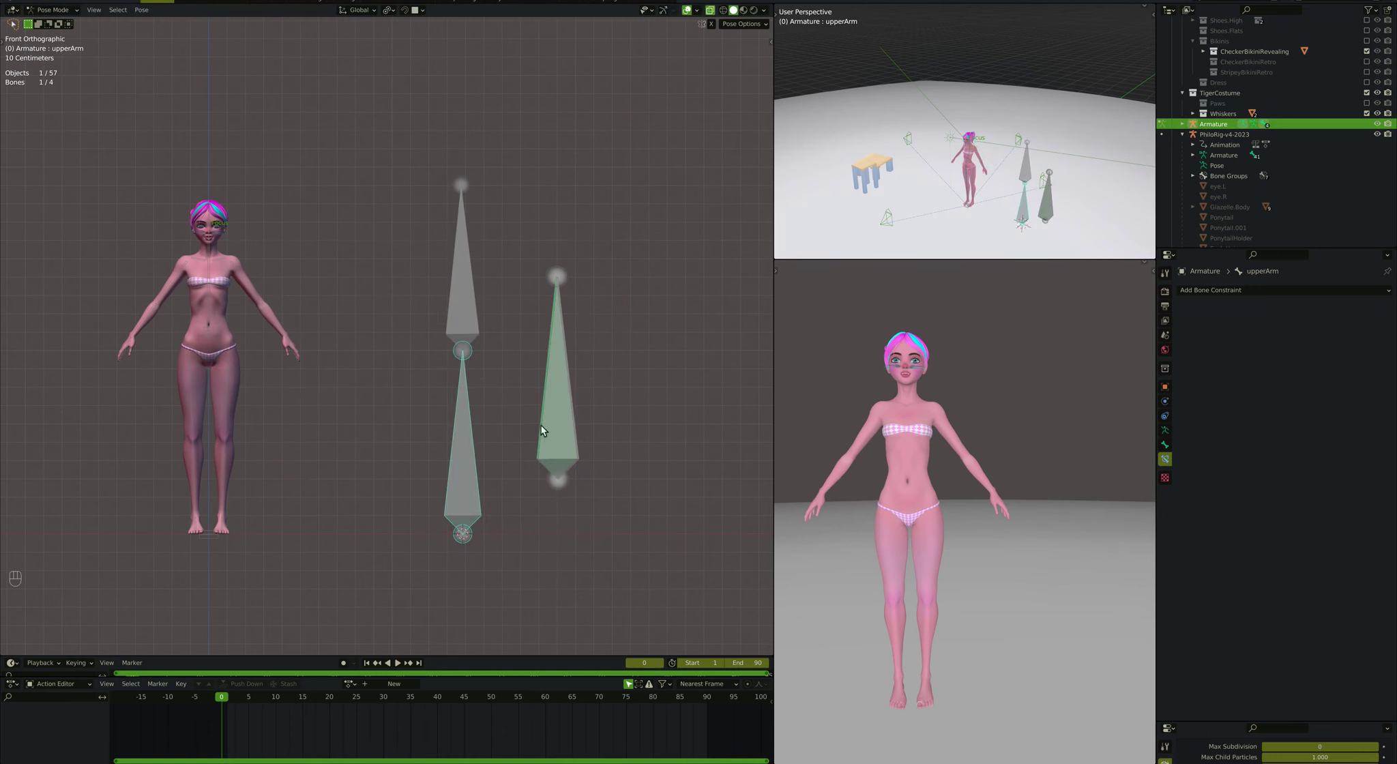
Step: Set def-movBone's Copy Location influence to 0.800 with Copy Rotation at 0.200
key("r")
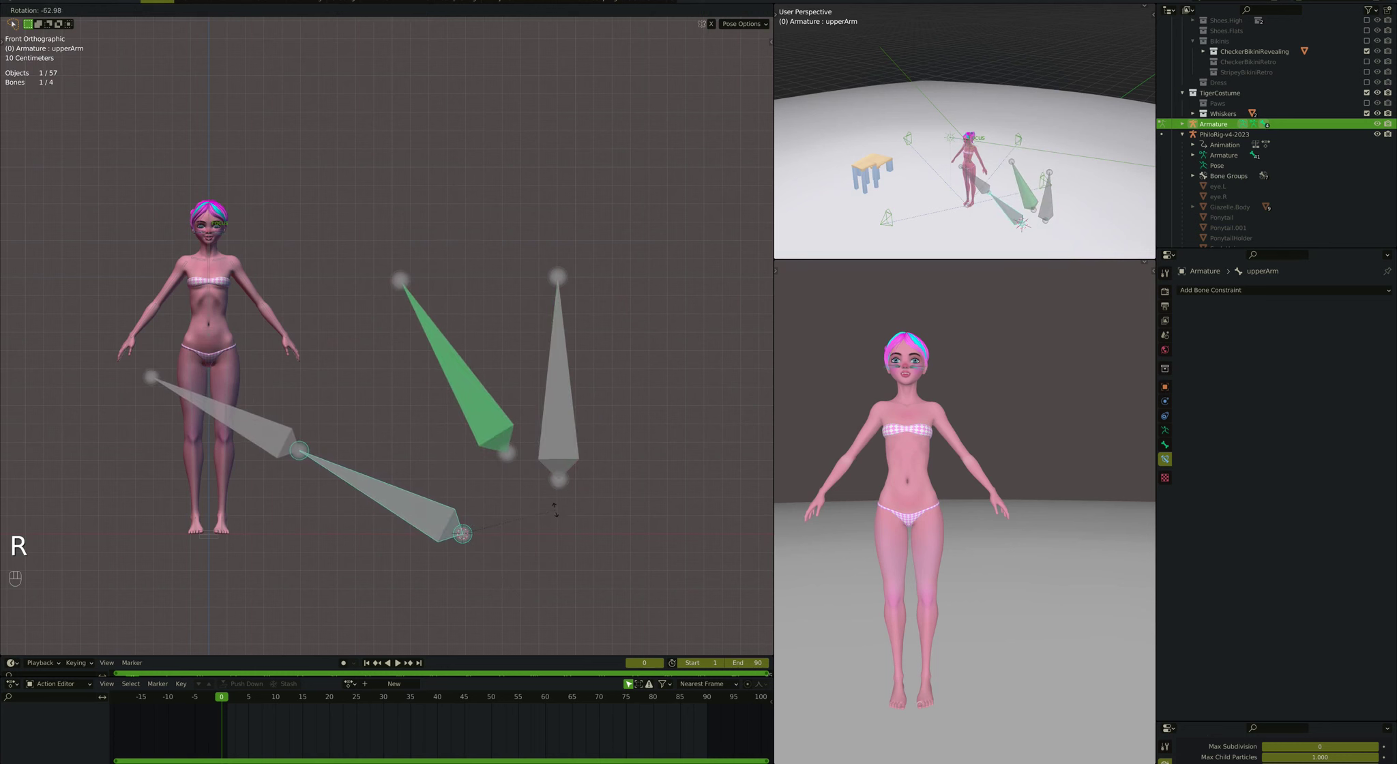
left_click(512, 420)
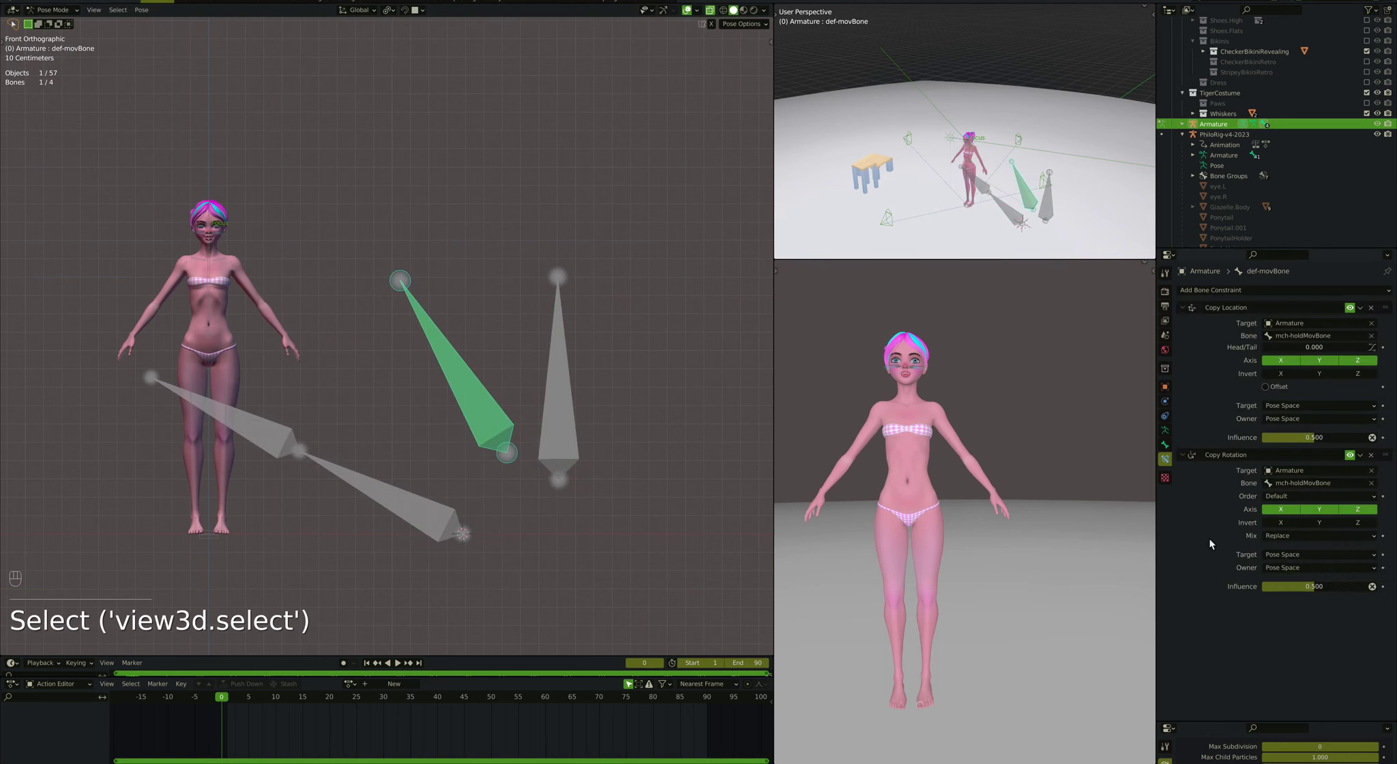
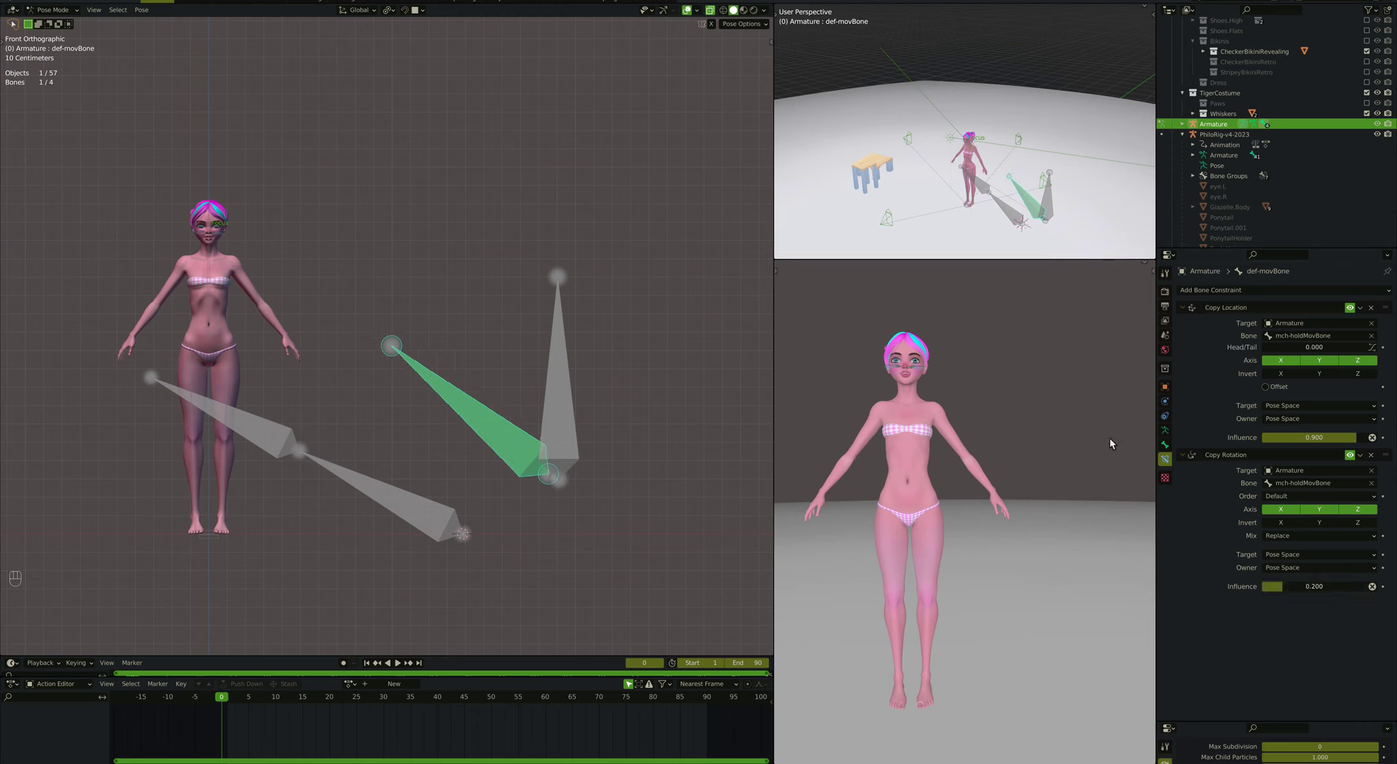
left_click_drag(1327, 443, 1323, 443)
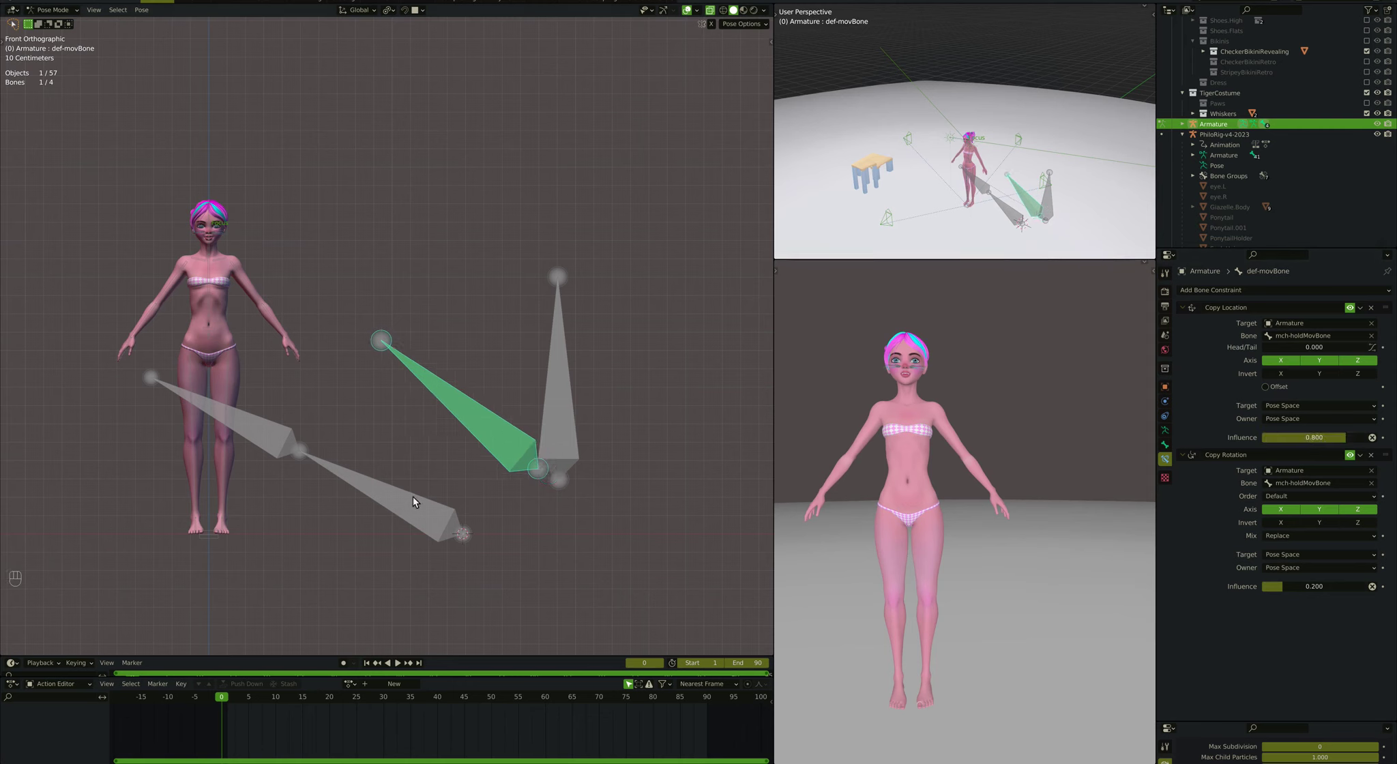
Step: Clear the armature's posed rotation and location, returning the chain to rest, and retest
left_click(417, 499)
key("alt+g")
key("alt+r")
key("r")
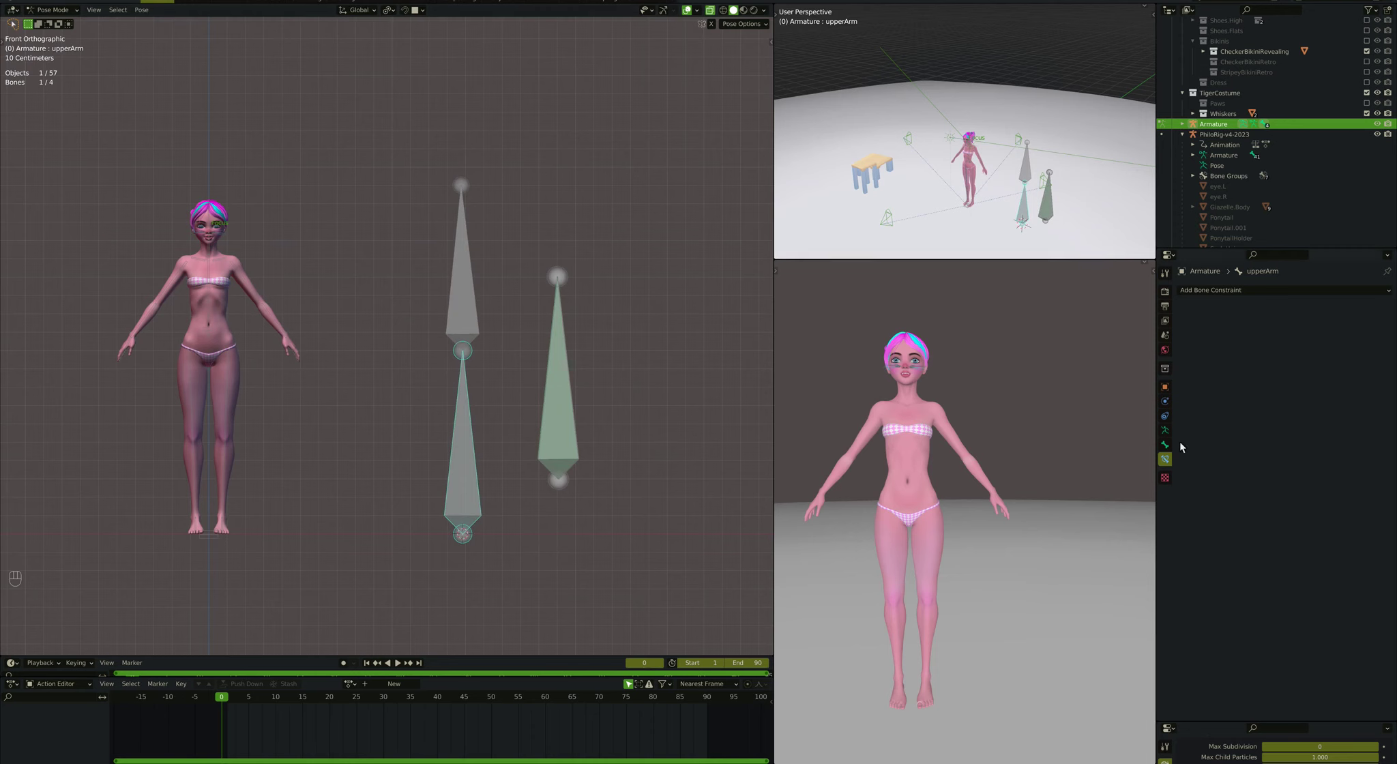
Step: Display the armature as B-Bones with def-movBone thinner (0.05), then test-rotate upperArm in front view
left_click_drag(1304, 421, 1303, 452)
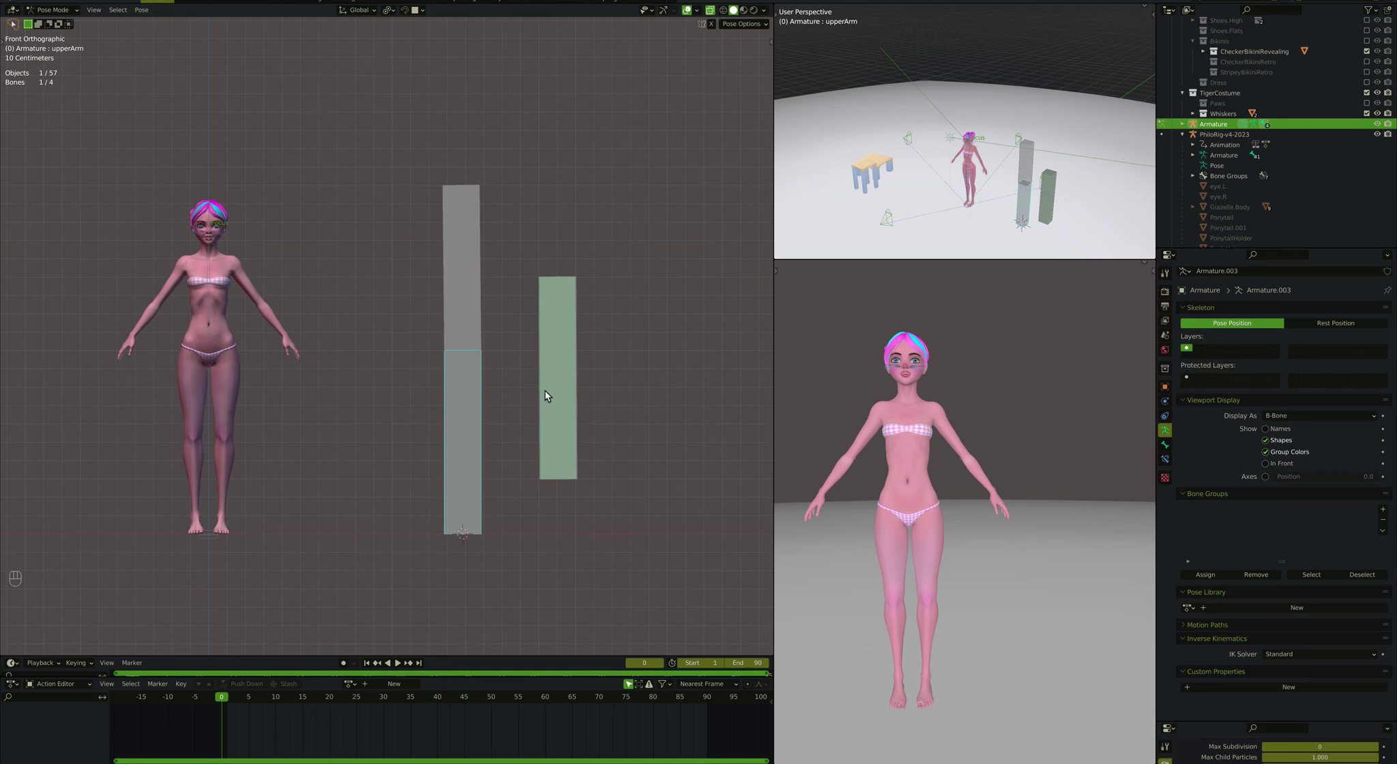
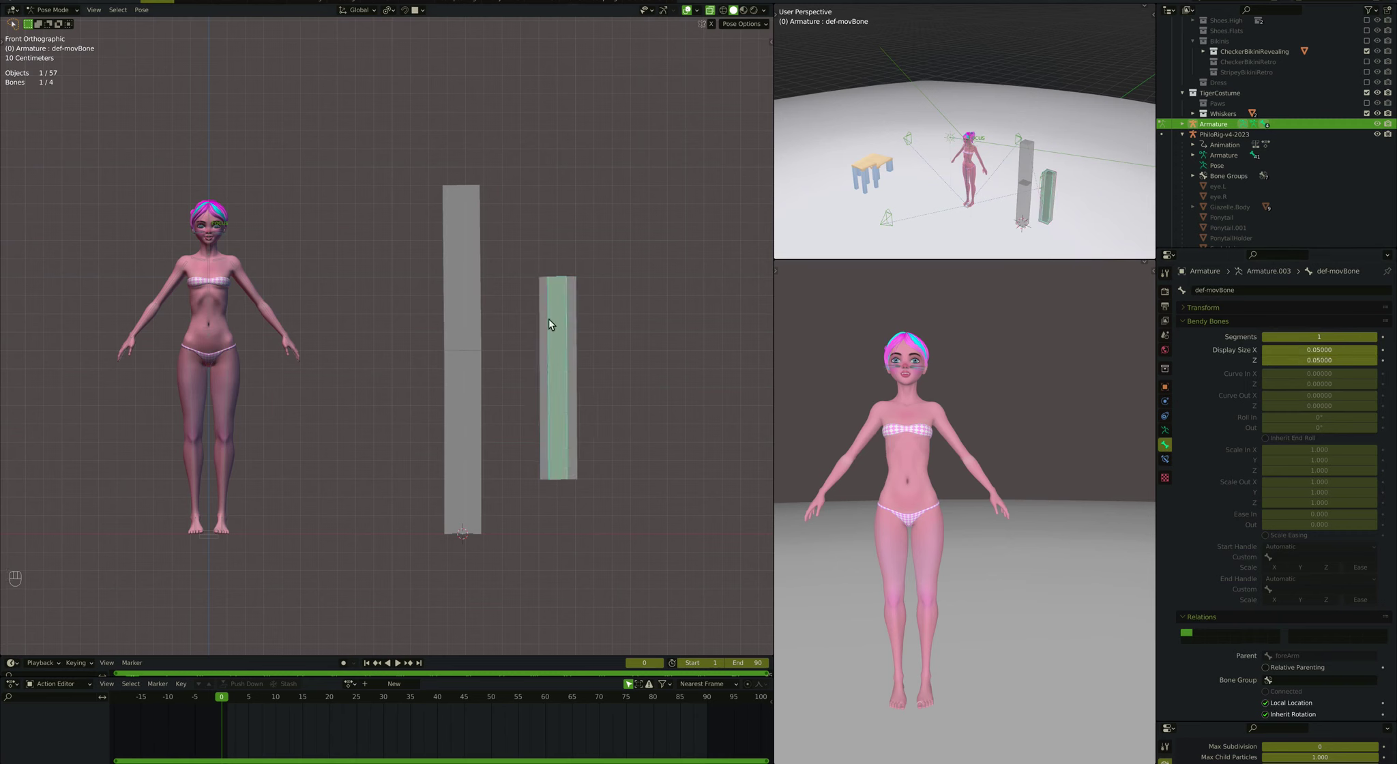
left_click(550, 322)
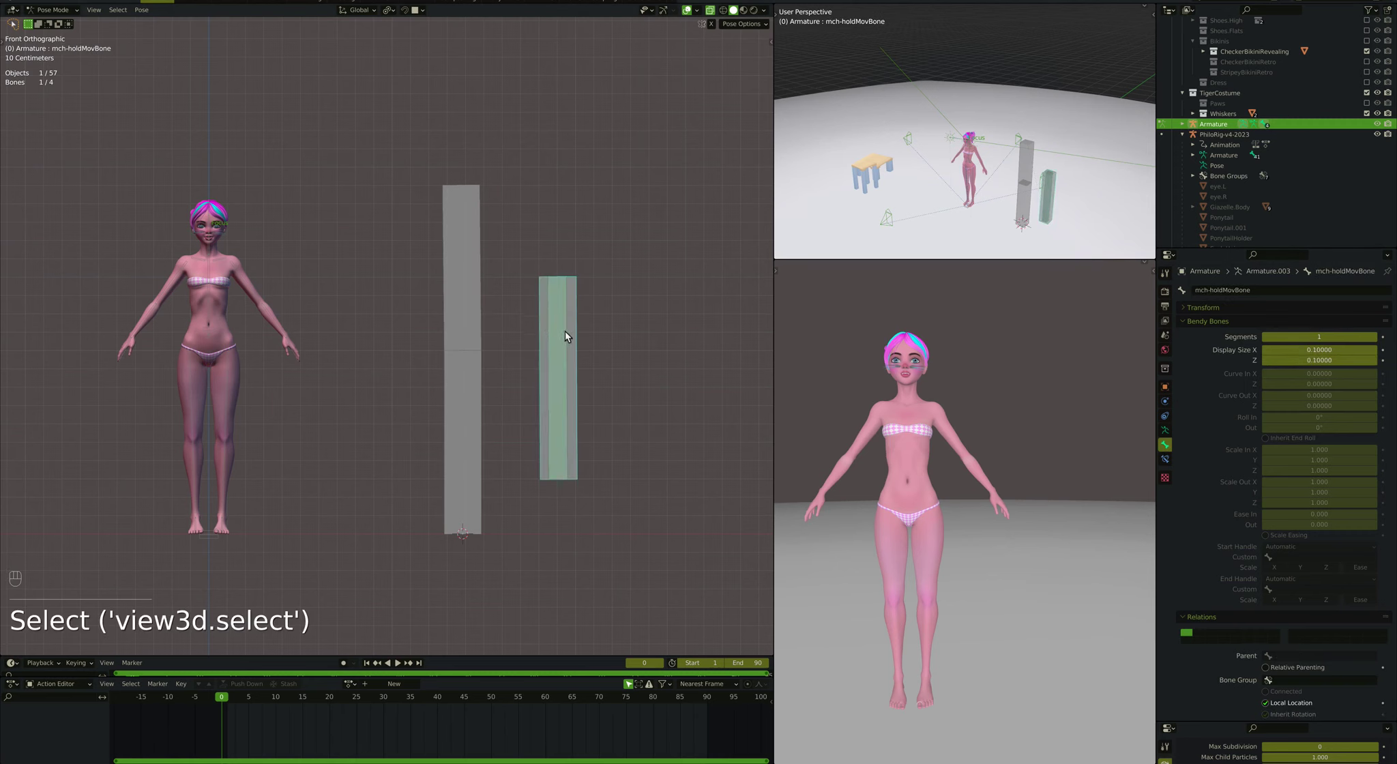
left_click(563, 365)
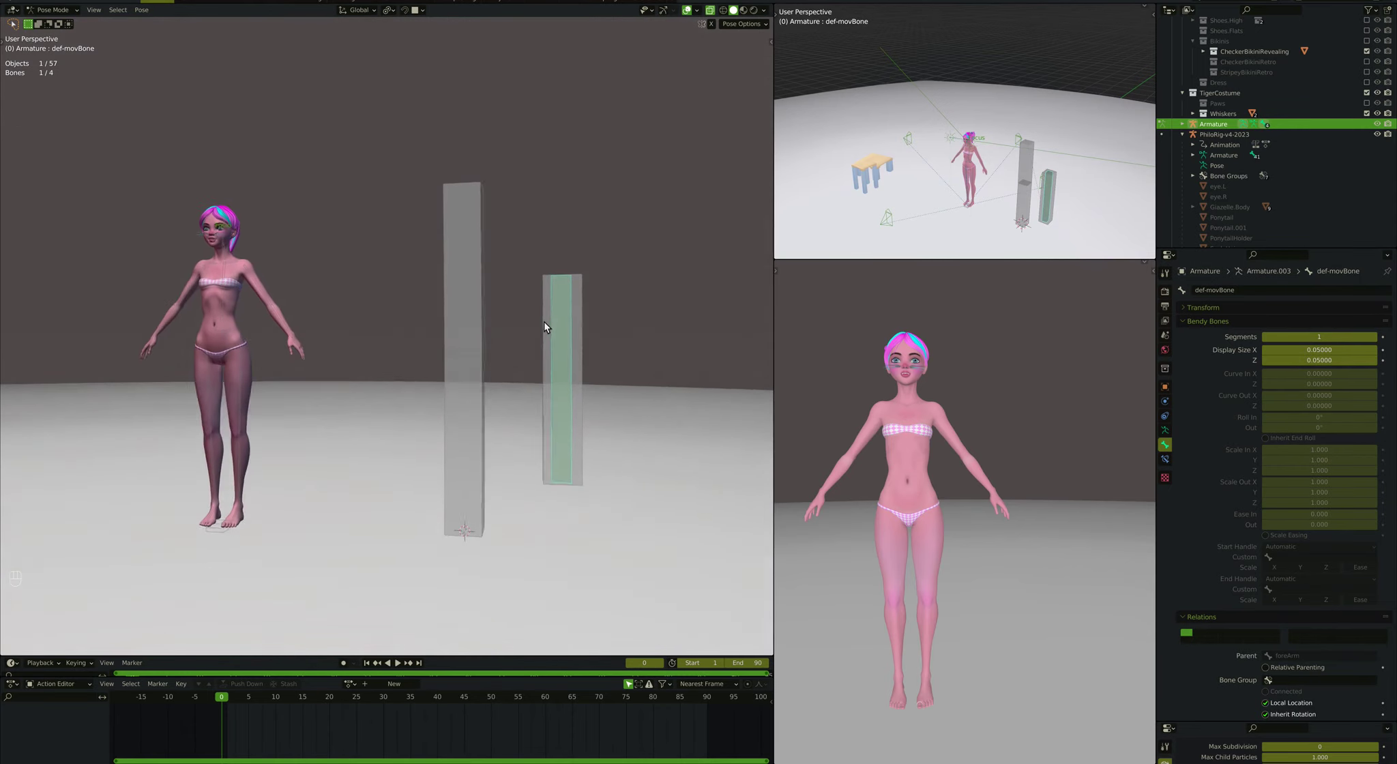
key("super+Down")
key("r")
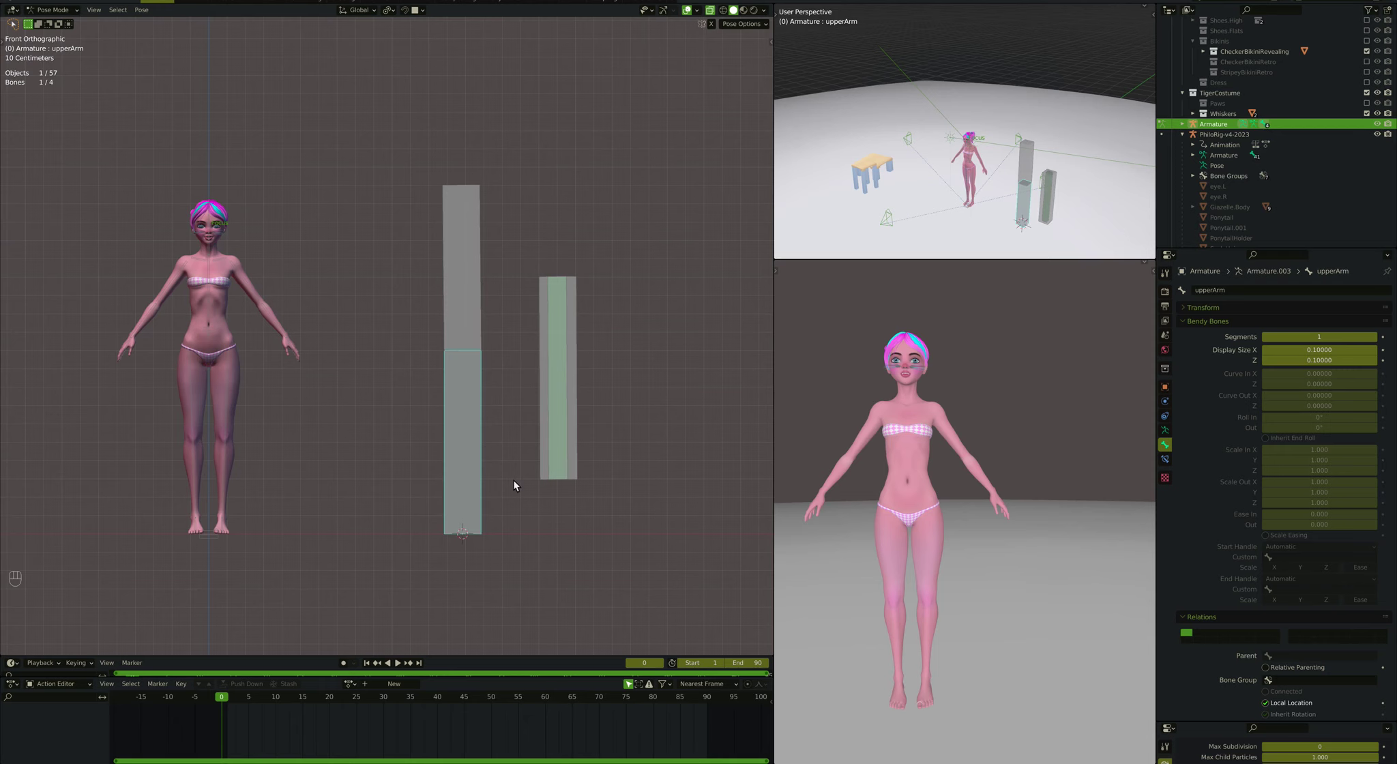
key("r")
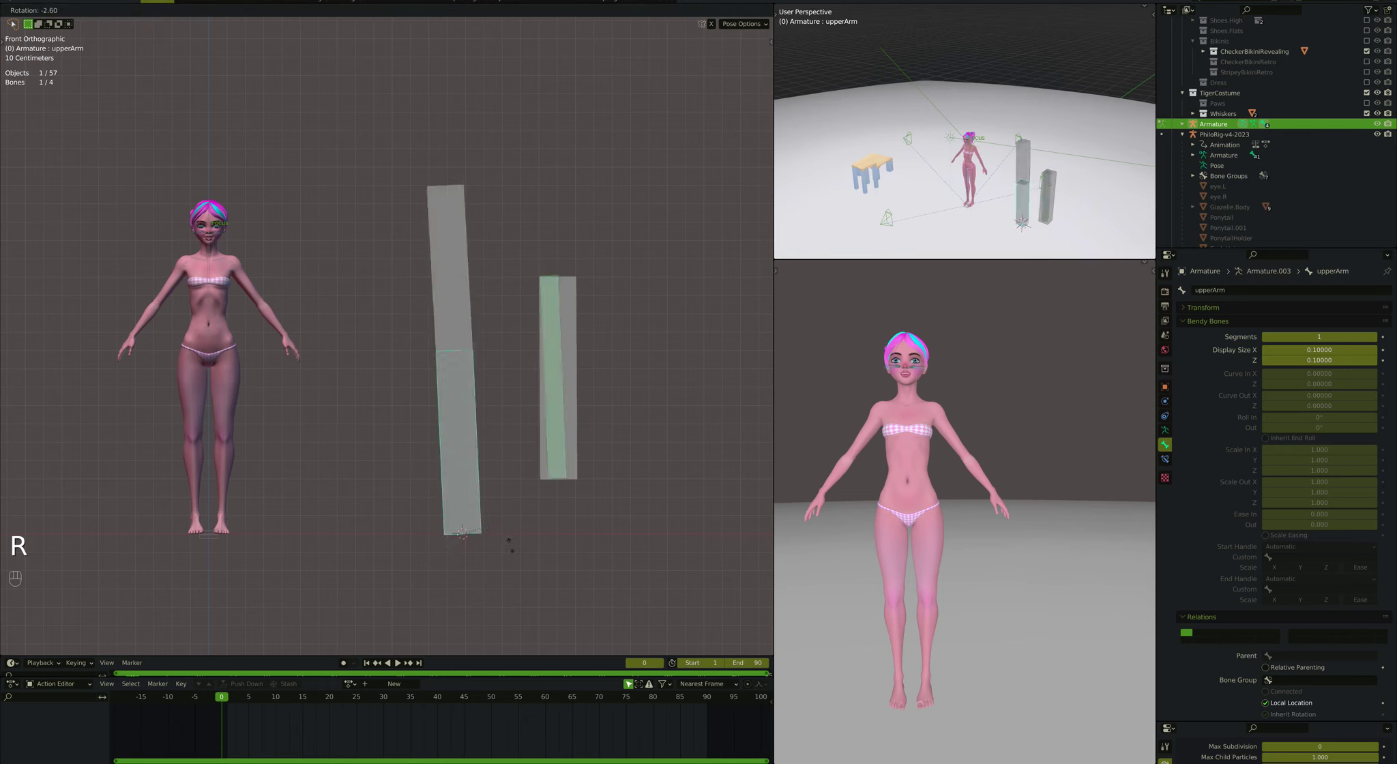